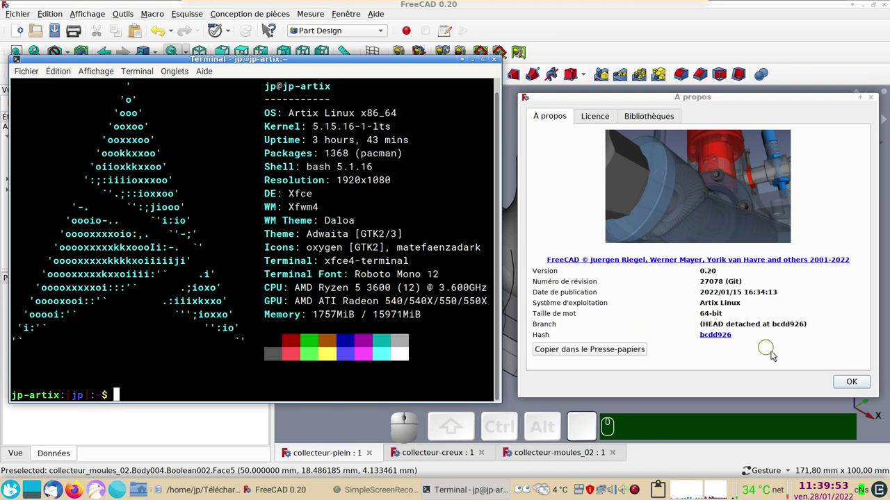
Step: Dismiss the About FreeCAD version window to return to the collecteur-plein model
click(852, 383)
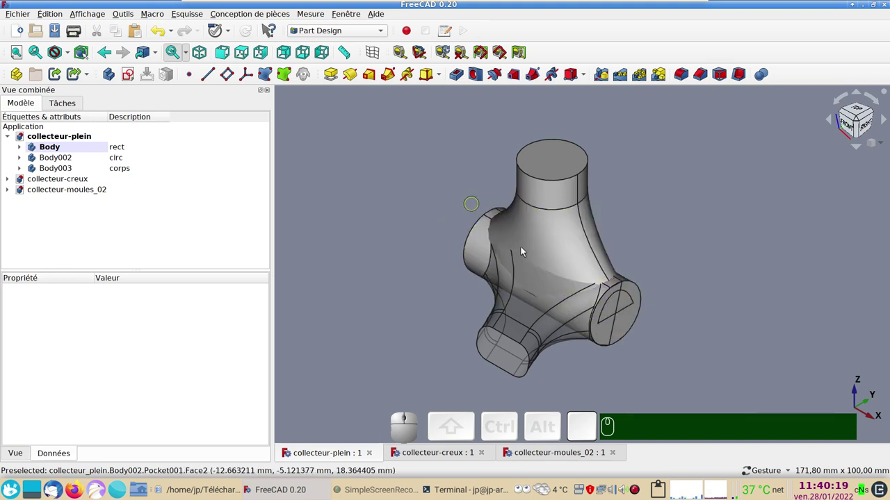
Step: Switch to the collecteur-moules_02 document and expand its mold bodies in the tree
click(536, 462)
scroll(up, 3)
click(769, 324)
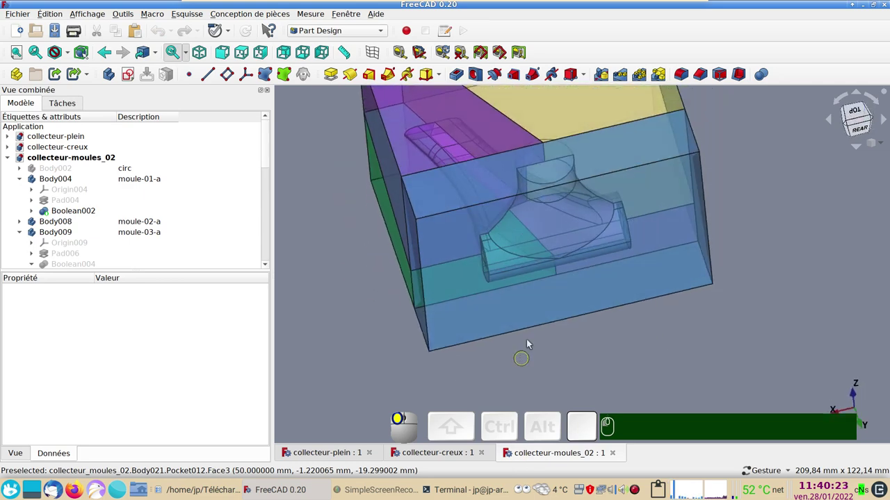
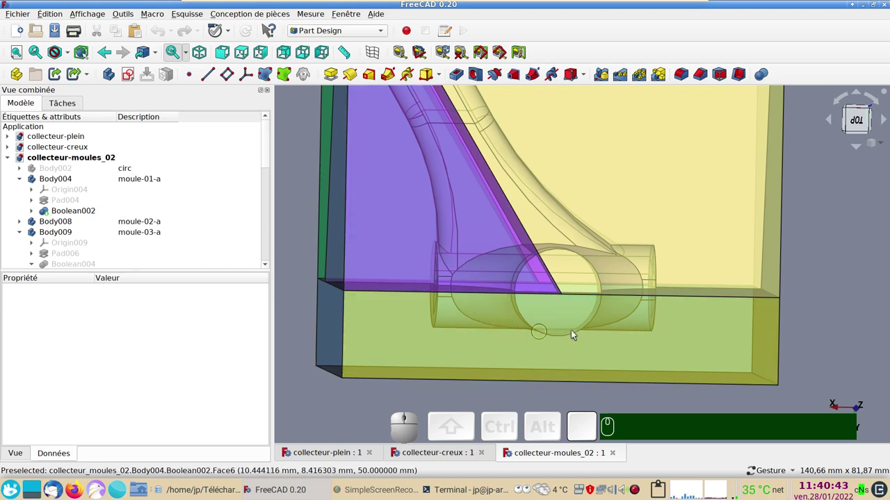
Step: Orbit the coloured mold blocks to inspect them from several sides
drag(668, 295, 662, 294)
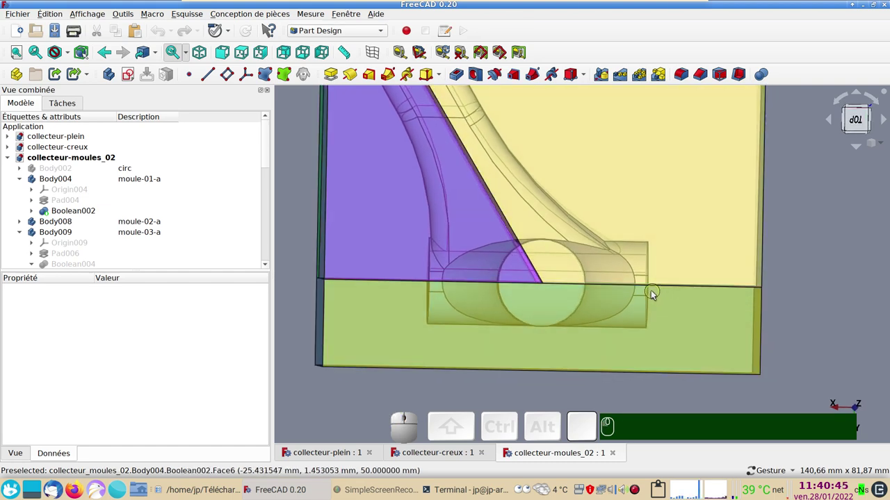
drag(415, 262, 549, 289)
drag(552, 285, 789, 300)
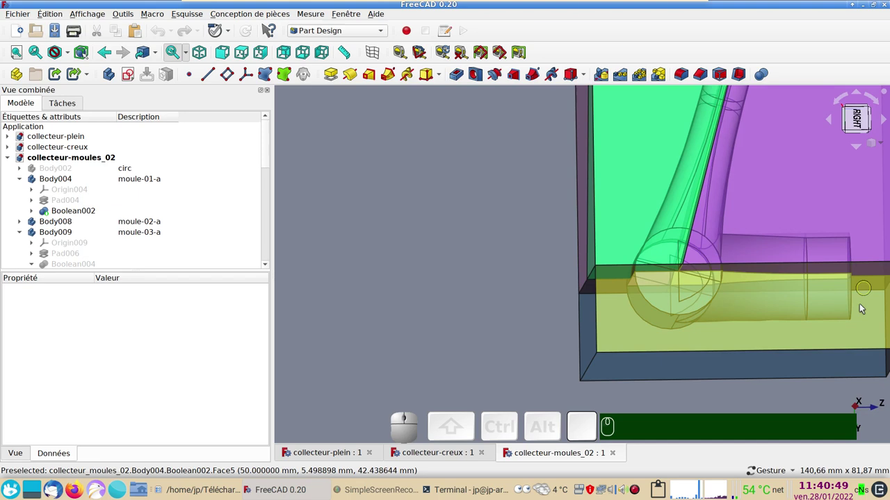
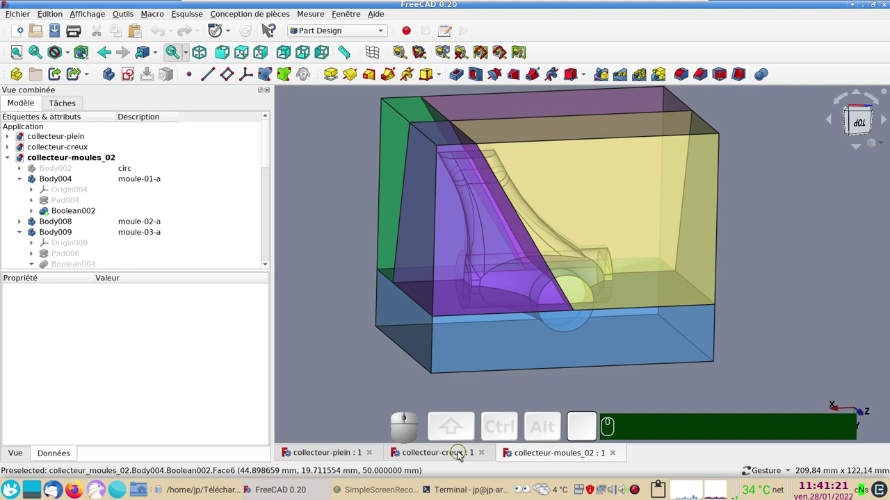
Step: Compare the hollow collecteur-creux junction with the solid collecteur-plein by flipping between their tabs
click(460, 455)
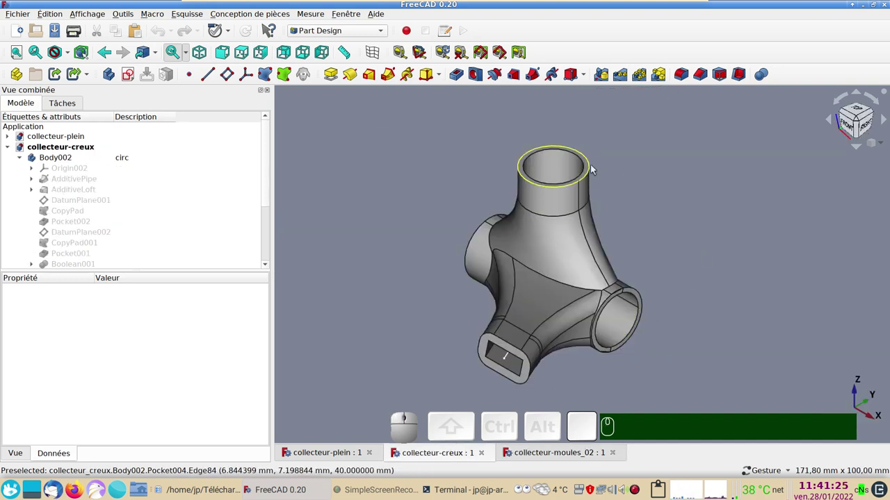
click(307, 450)
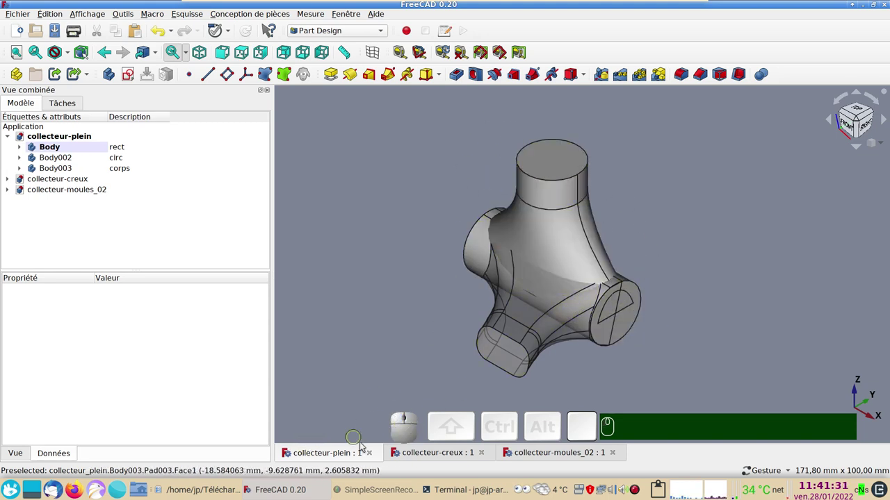
click(439, 459)
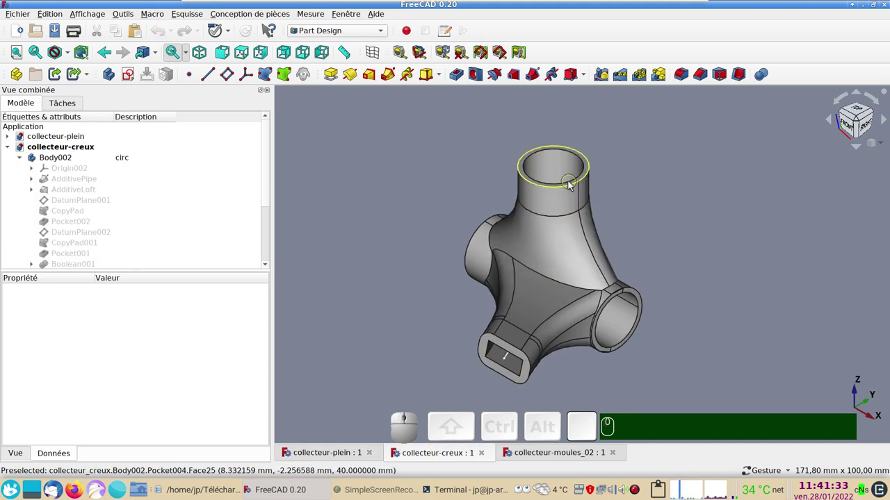
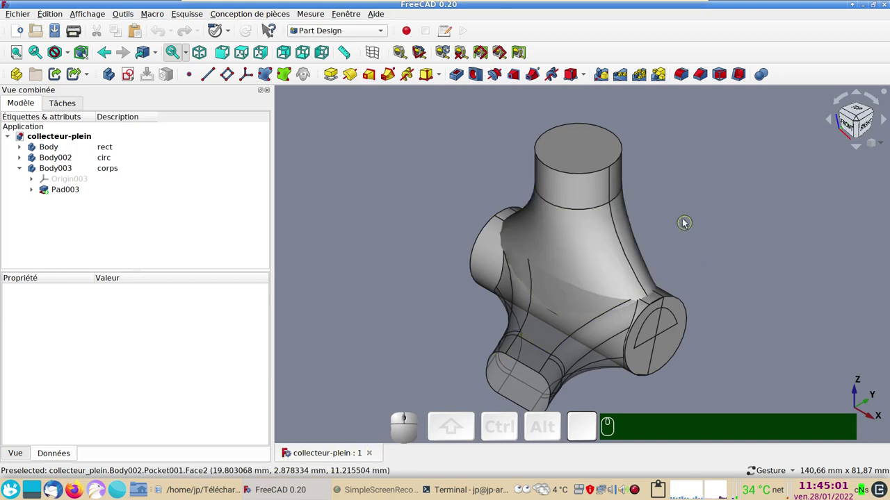
drag(783, 217, 671, 169)
click(672, 168)
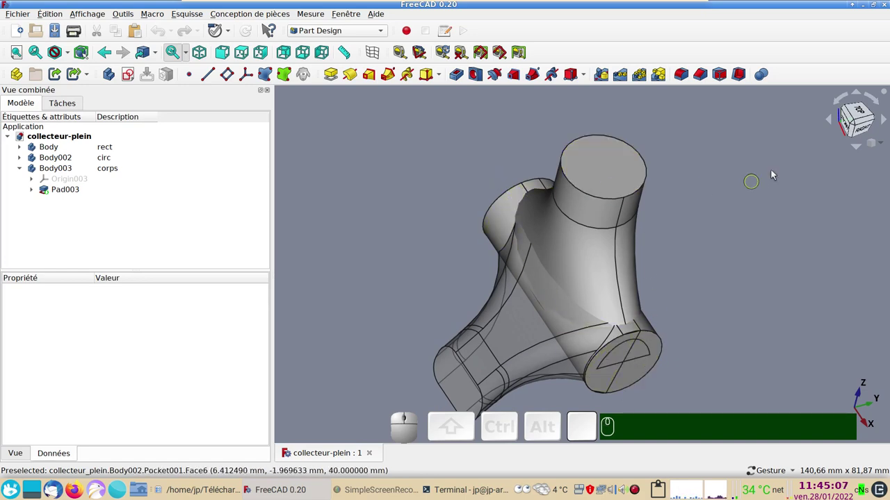
click(514, 171)
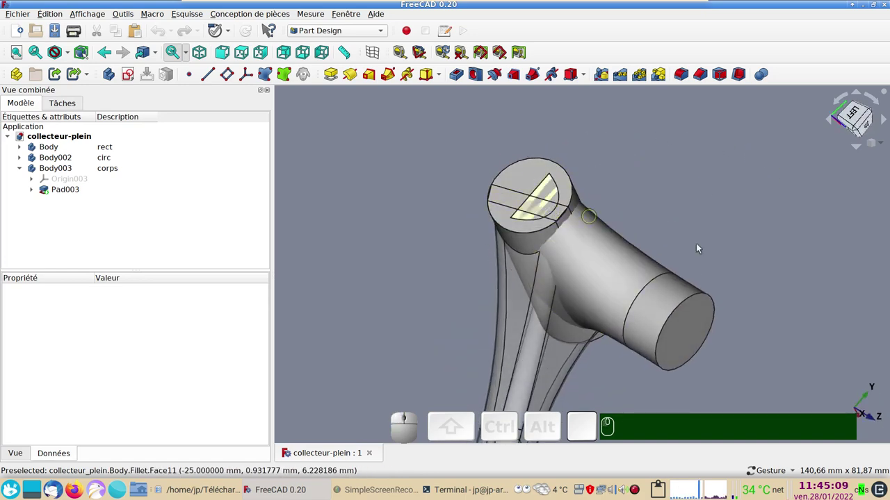
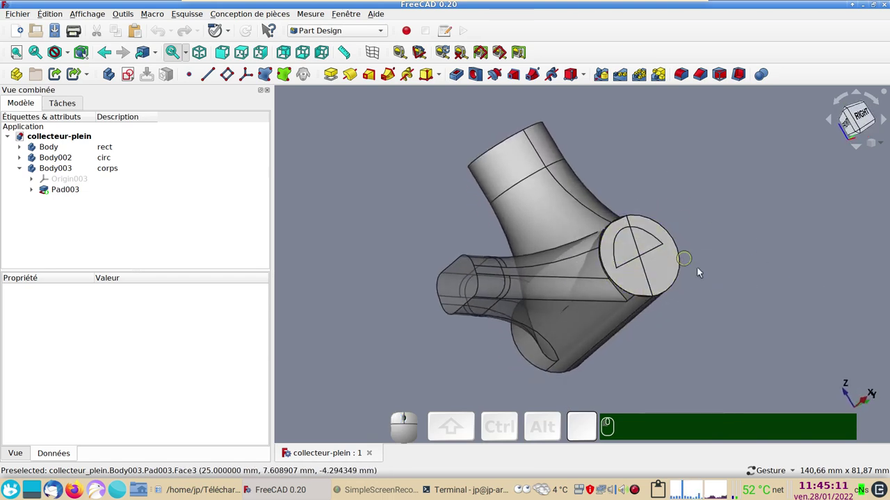
drag(792, 283, 759, 316)
drag(722, 244, 782, 335)
click(850, 118)
click(584, 181)
drag(739, 269, 654, 312)
click(501, 164)
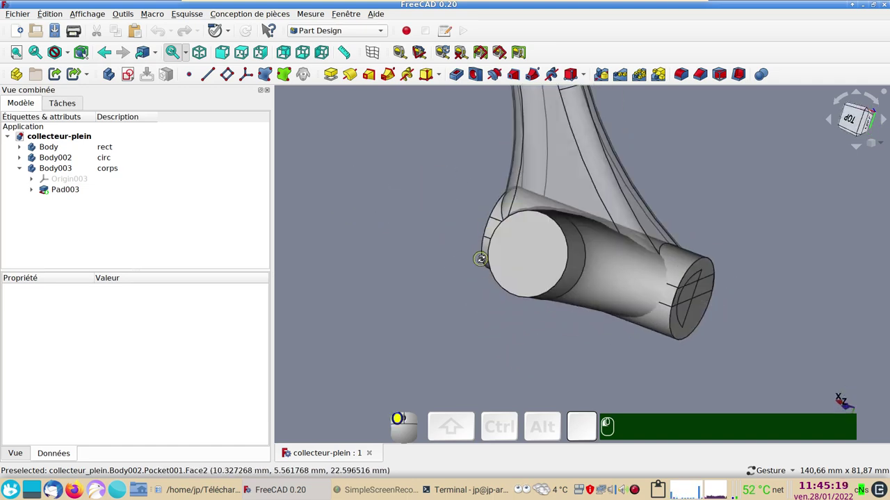
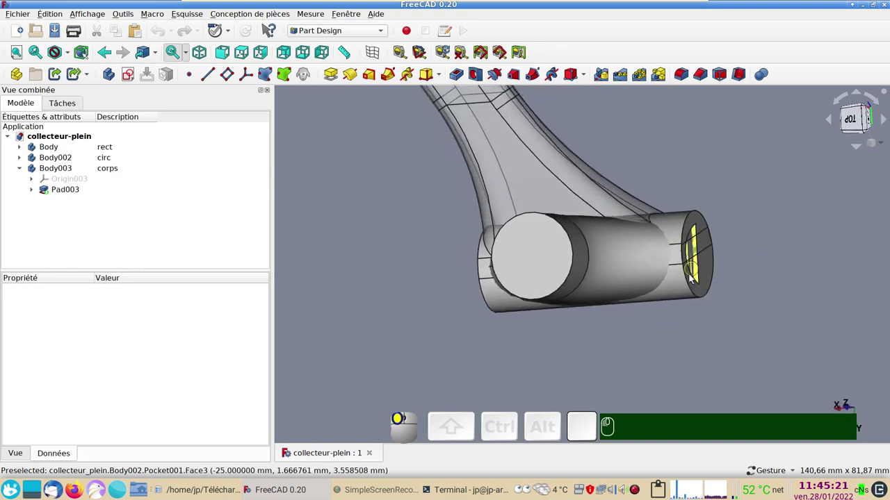
click(437, 290)
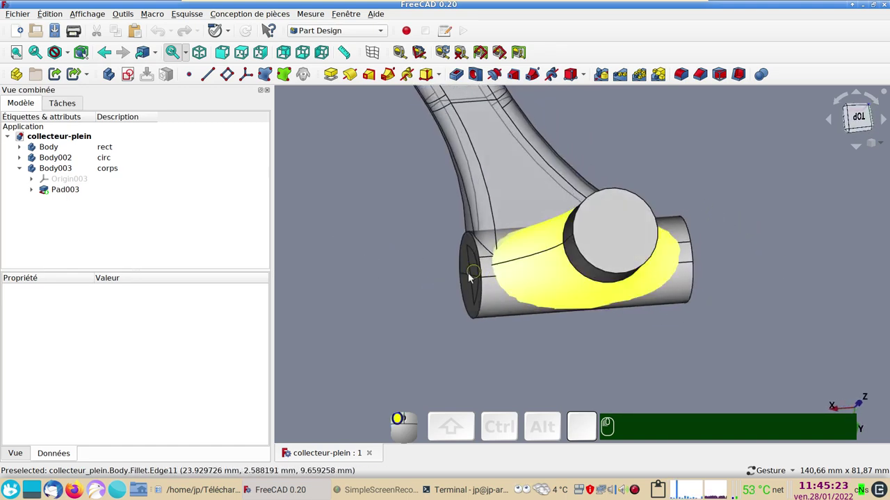
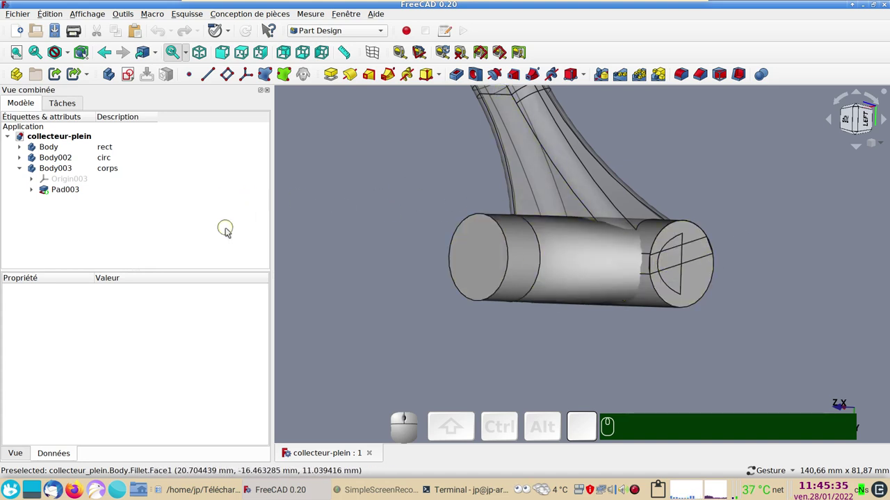
Step: Create a new document, then copy Body, Body002 and Body003 with their dependencies from collecteur-plein
click(20, 37)
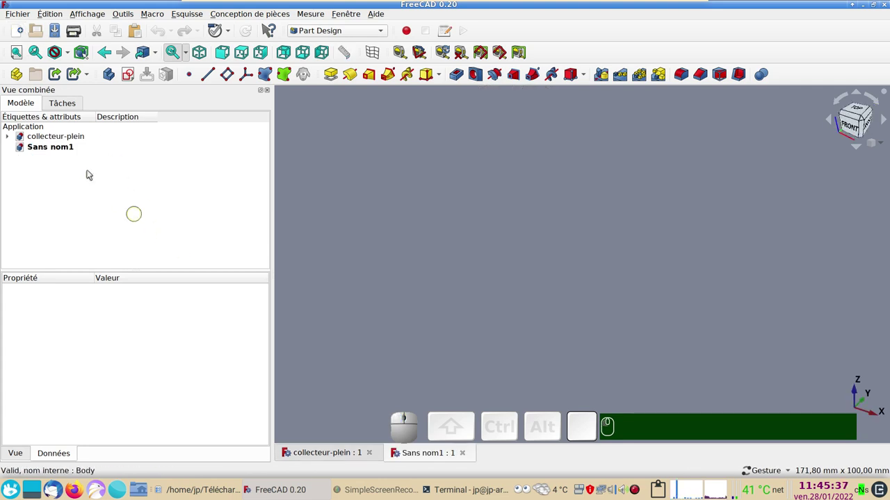
click(10, 136)
click(55, 146)
click(62, 160)
click(69, 172)
key(ctrl+c)
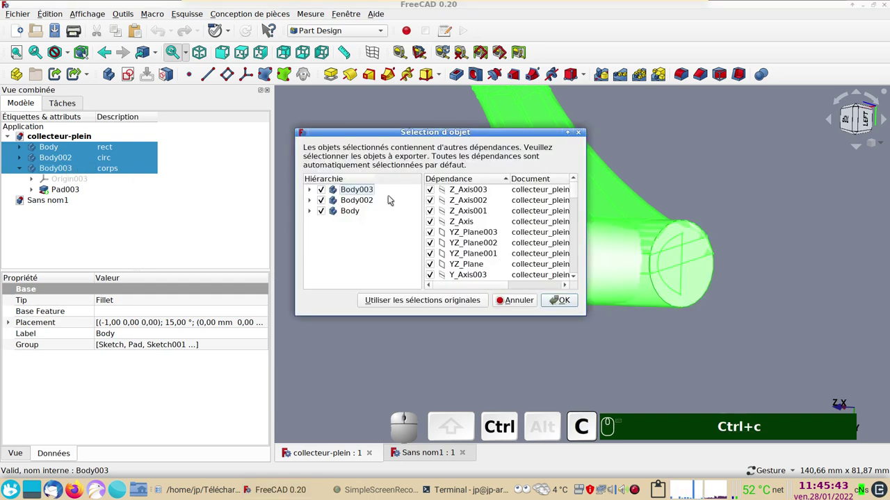
click(565, 300)
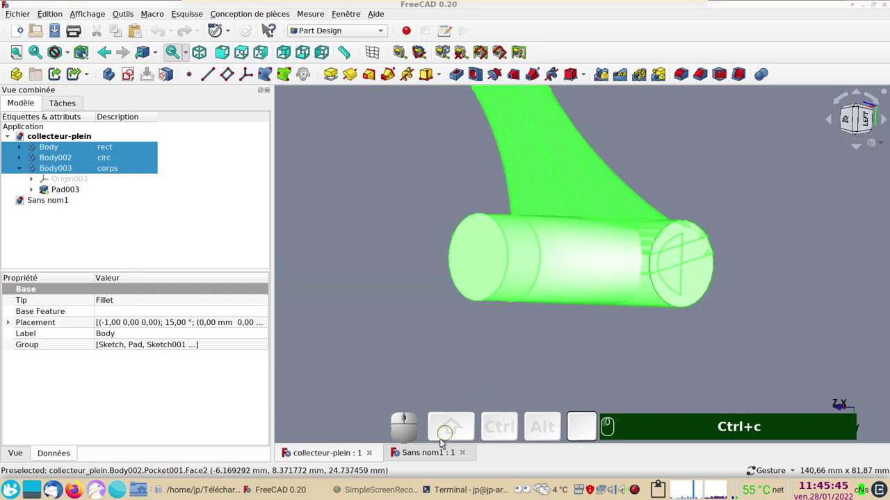
Step: Paste the three bodies into Sans nom1, close collecteur-plein and inspect the pasted collector
click(430, 458)
key(ctrl+v)
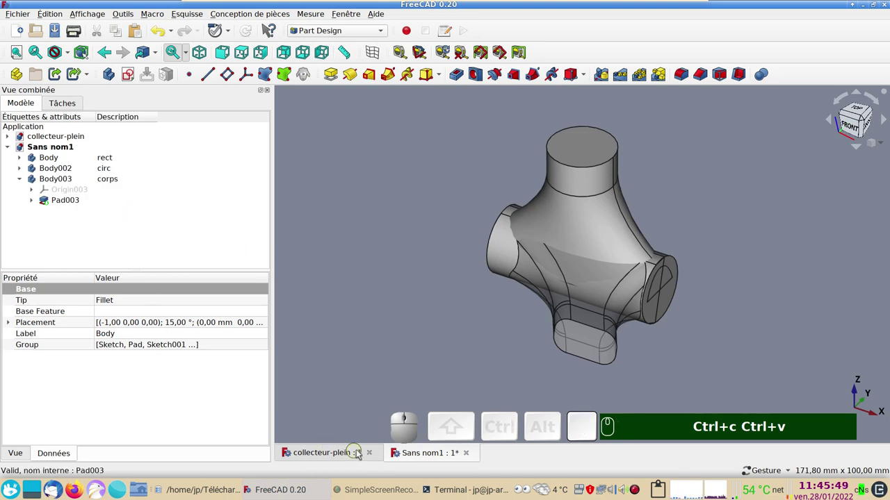
click(374, 454)
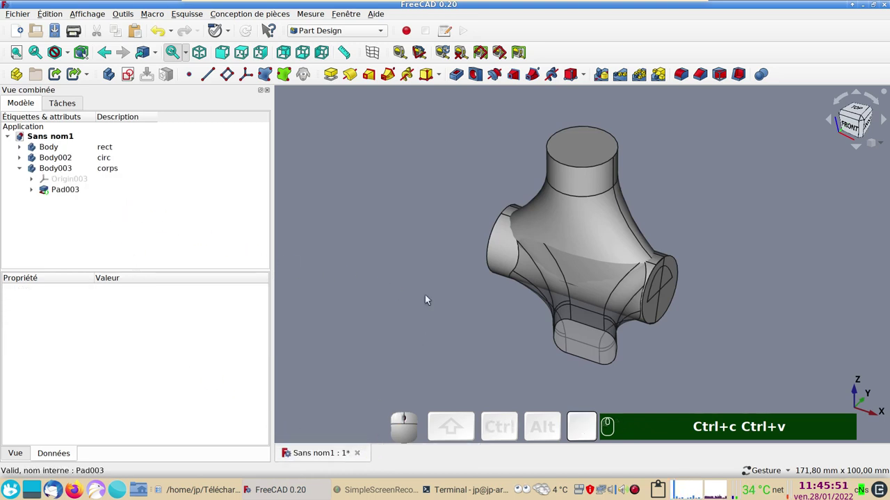
drag(429, 297, 30, 150)
click(23, 169)
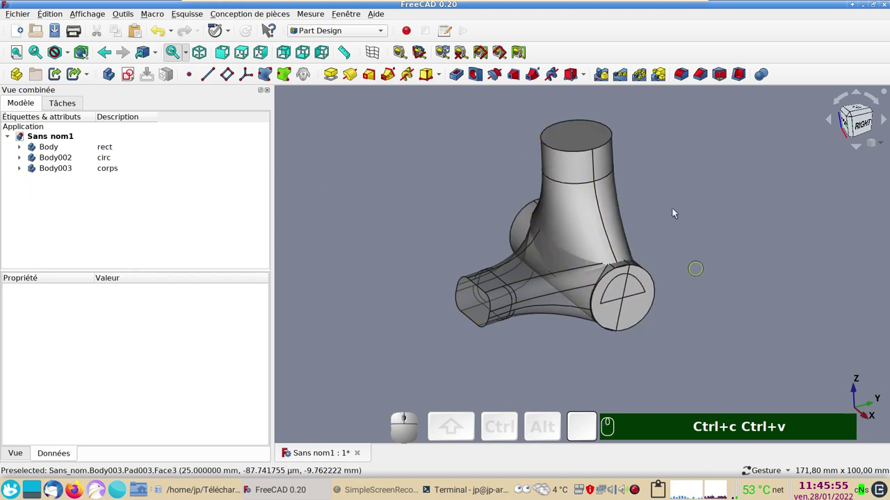
drag(349, 284, 416, 212)
drag(415, 213, 91, 124)
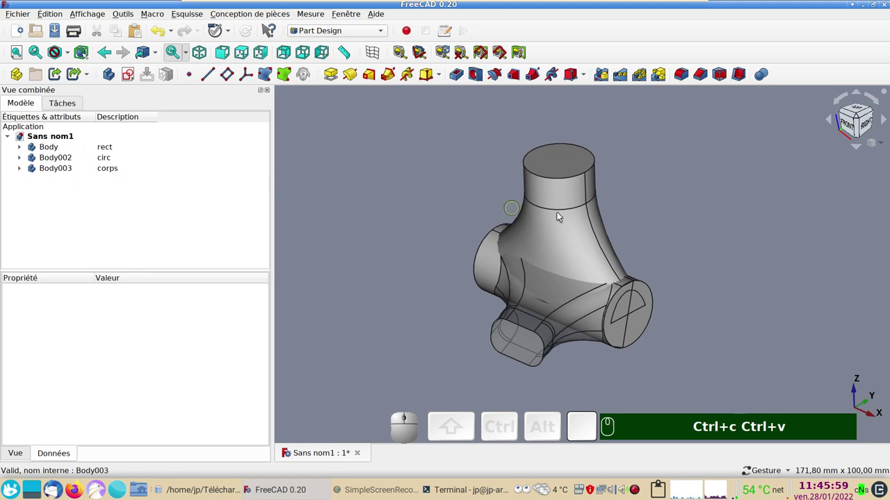
Step: Make Body002 the active body in the untitled document
click(563, 205)
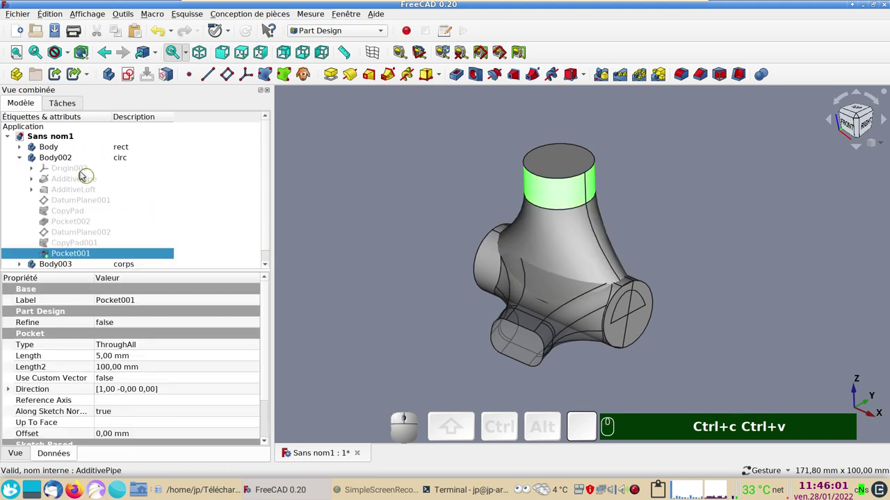
right_click(55, 159)
click(79, 164)
click(26, 157)
click(105, 191)
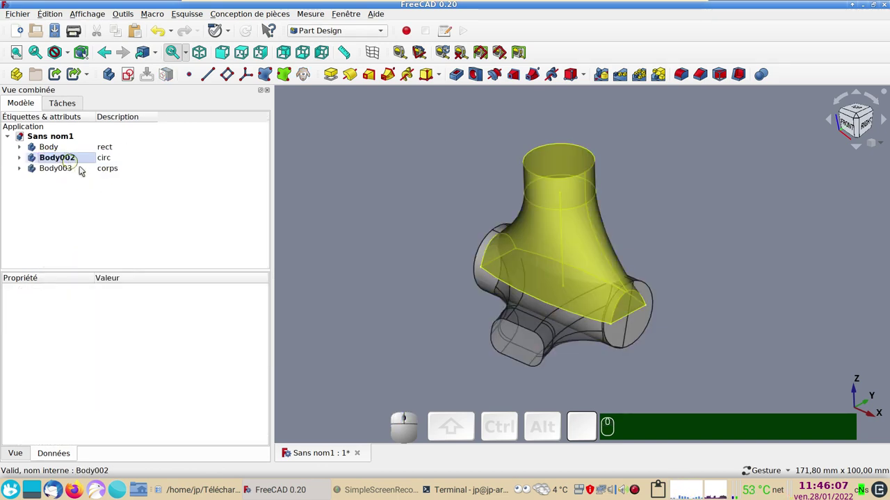
Step: Hide the other bodies and view Body002's pipe shape from the right side
drag(759, 298, 716, 242)
drag(782, 238, 735, 227)
drag(735, 293, 622, 278)
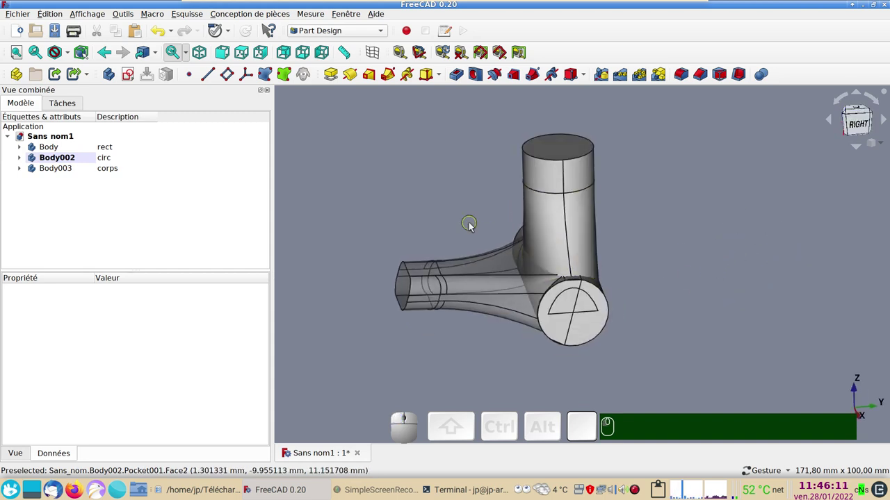
click(466, 221)
drag(667, 238, 609, 169)
key(KP_1)
key(KP_3)
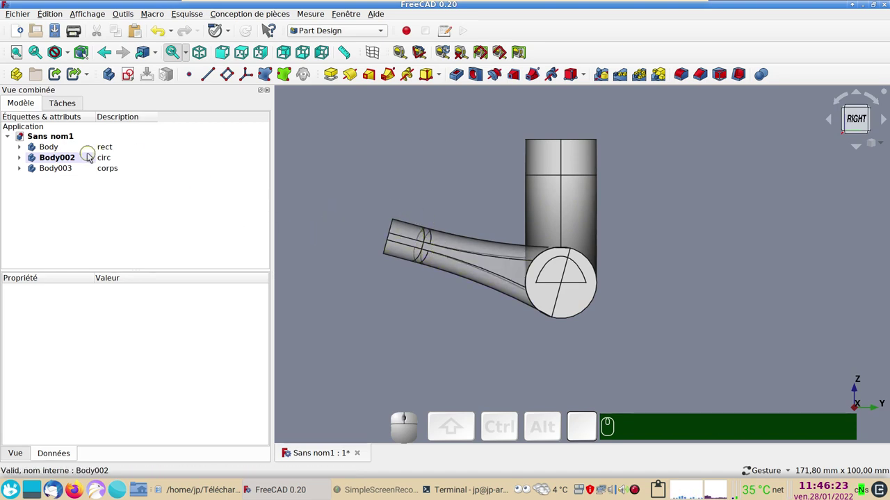
Step: Union Body003 and Body into Body002 with a Boolean operation, leaving one fused solid
click(86, 158)
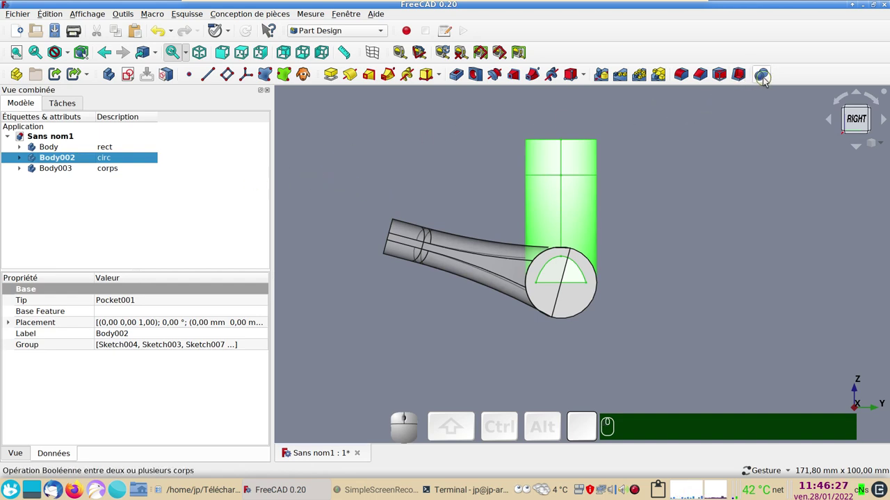
click(765, 81)
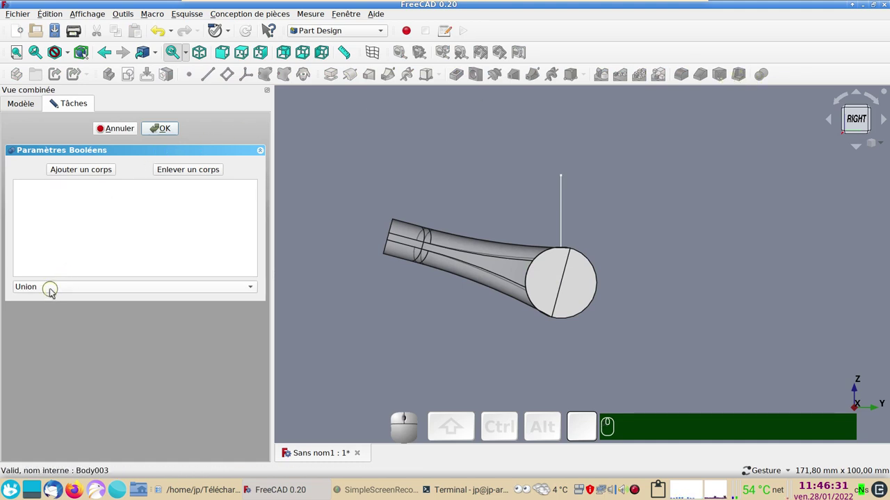
click(91, 179)
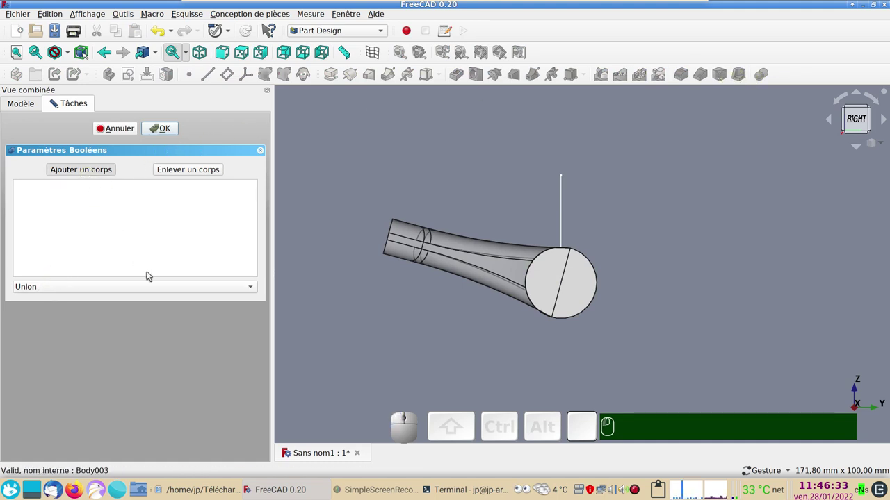
click(583, 306)
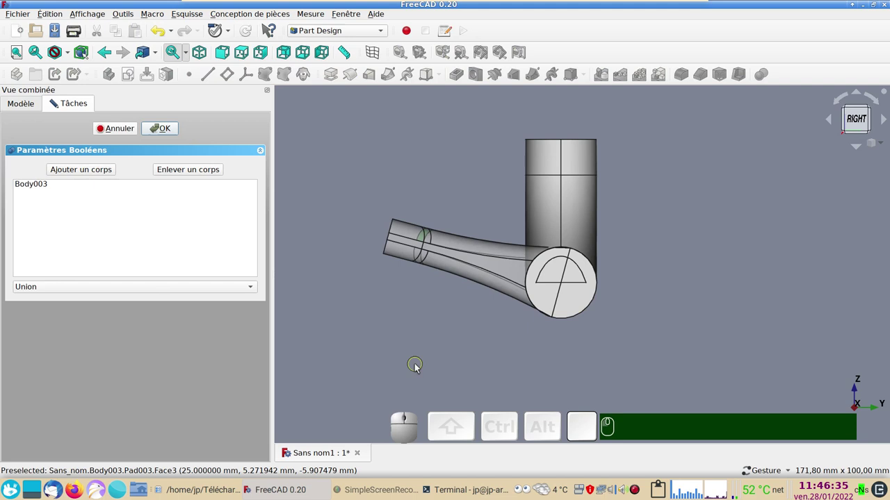
click(92, 171)
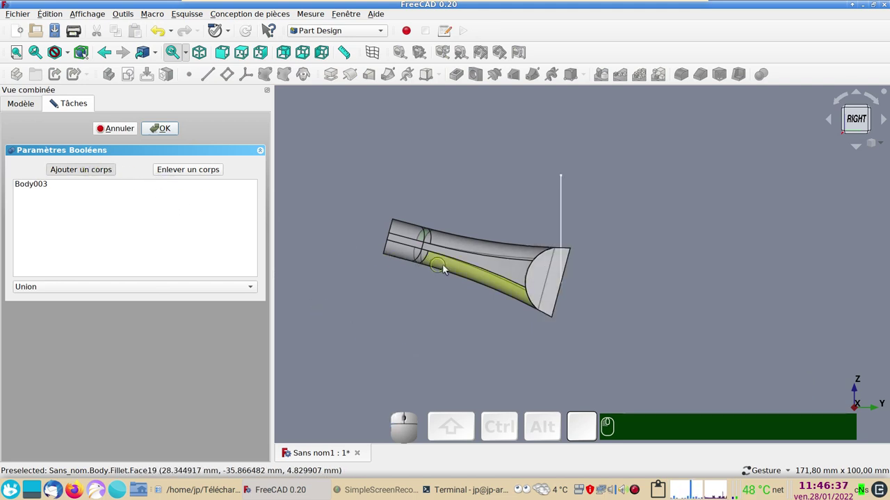
click(466, 262)
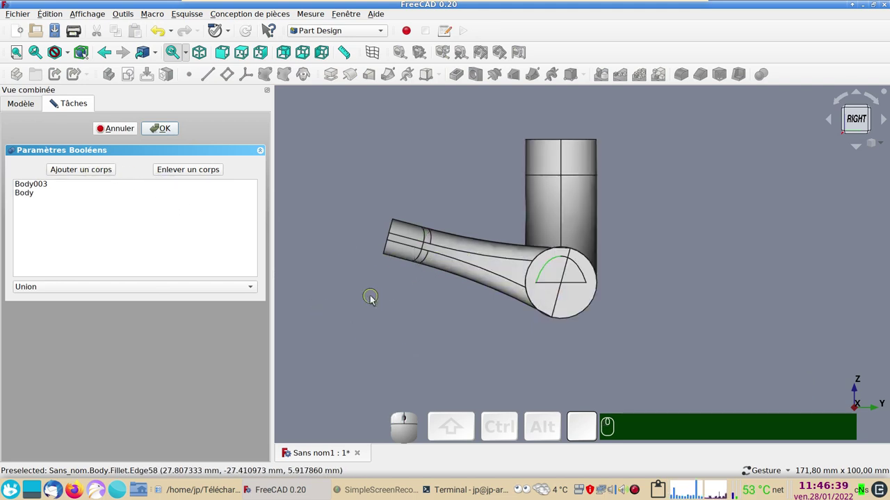
click(163, 127)
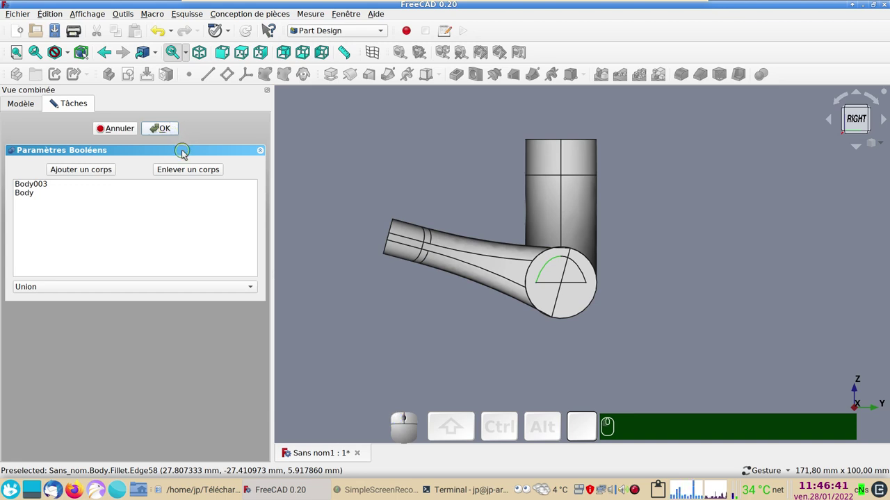
click(30, 139)
click(24, 149)
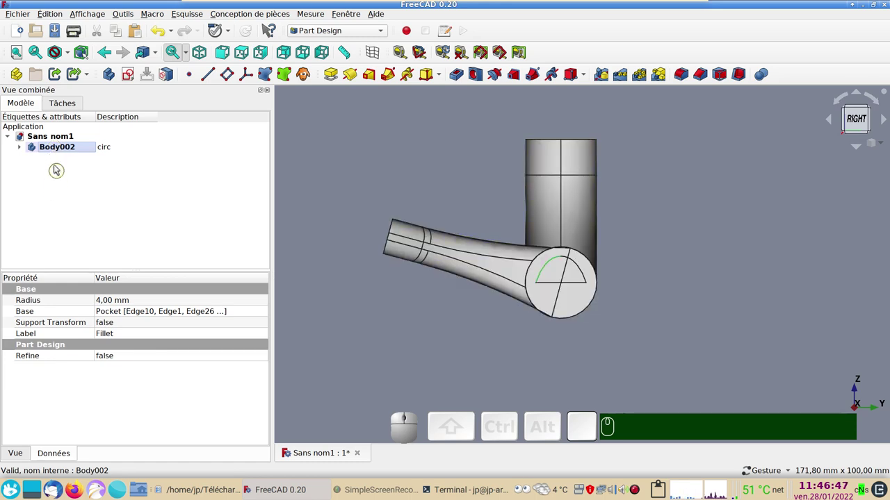
Step: Select the flat end face of Boolean001 as support for a new datum plane
click(23, 153)
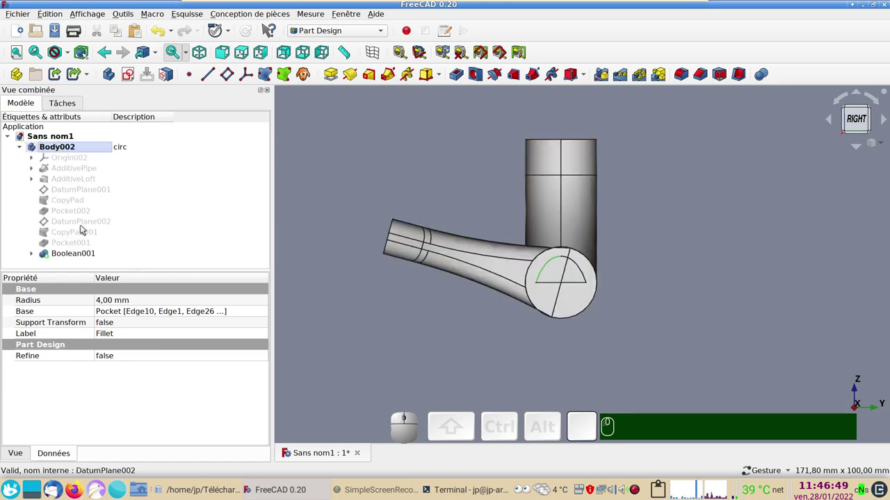
click(25, 149)
click(450, 294)
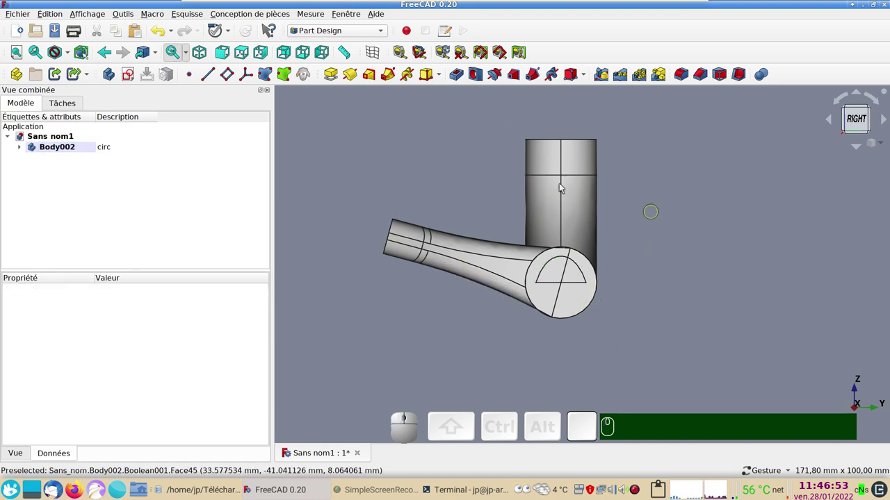
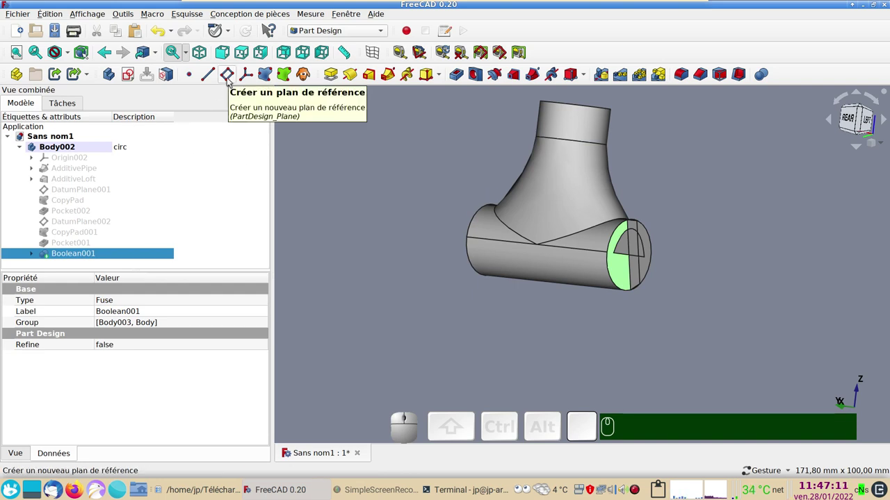
Step: Check the new datum plane on the end face from front, bottom and right views and in wireframe
click(230, 83)
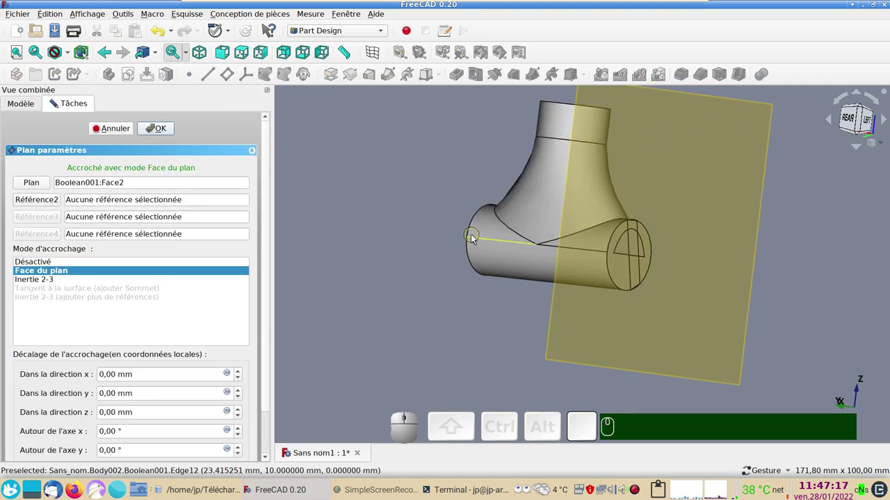
key(KP_2)
drag(530, 295, 431, 153)
key(KP_1)
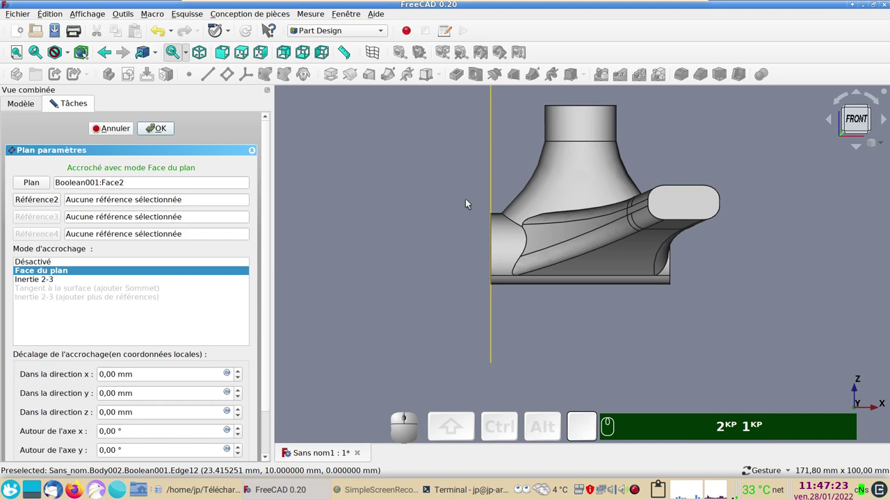
key(KP_5)
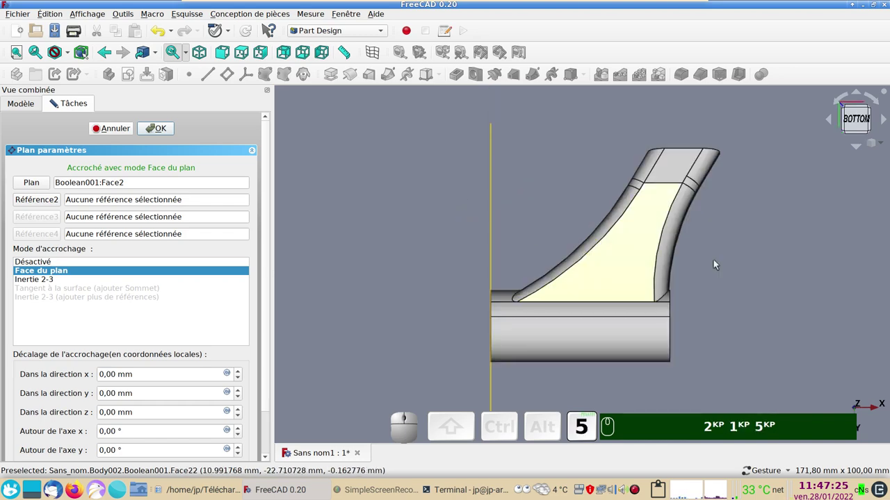
drag(793, 278, 634, 266)
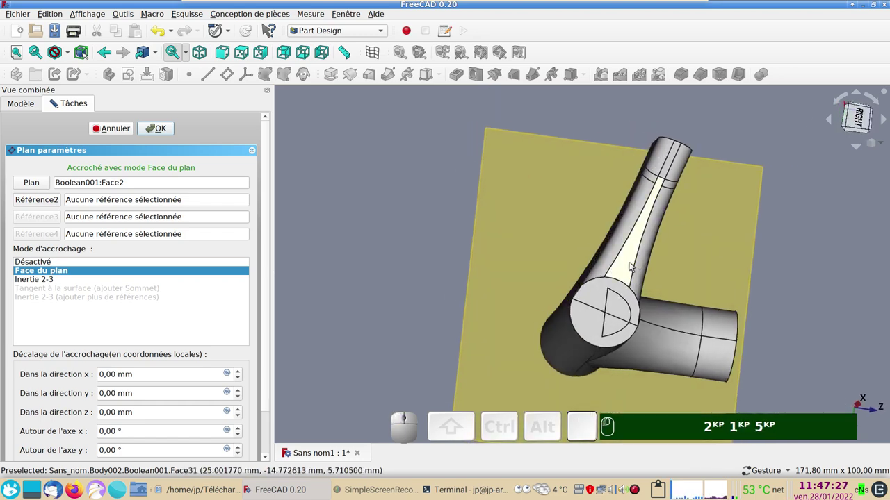
key(KP_3)
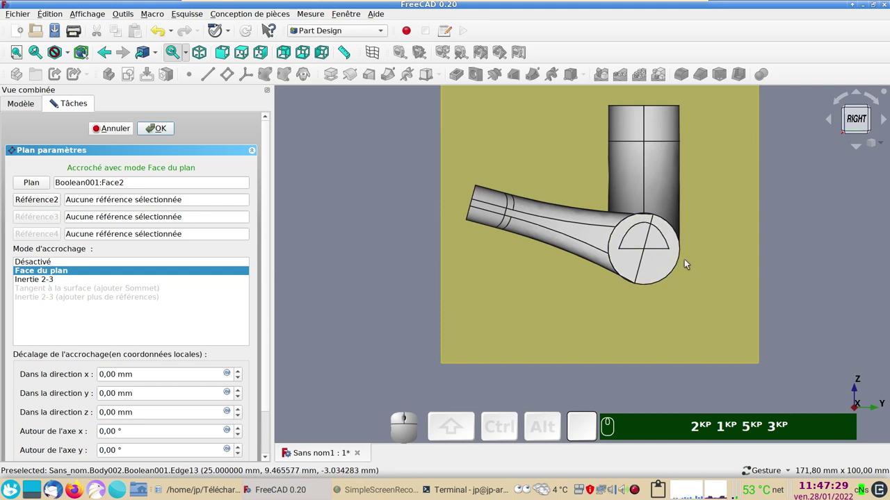
key(KP_5)
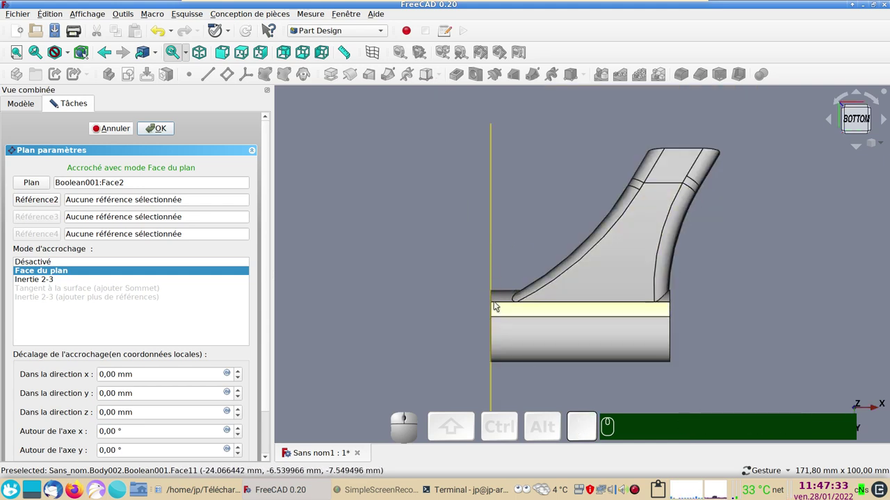
key(&)
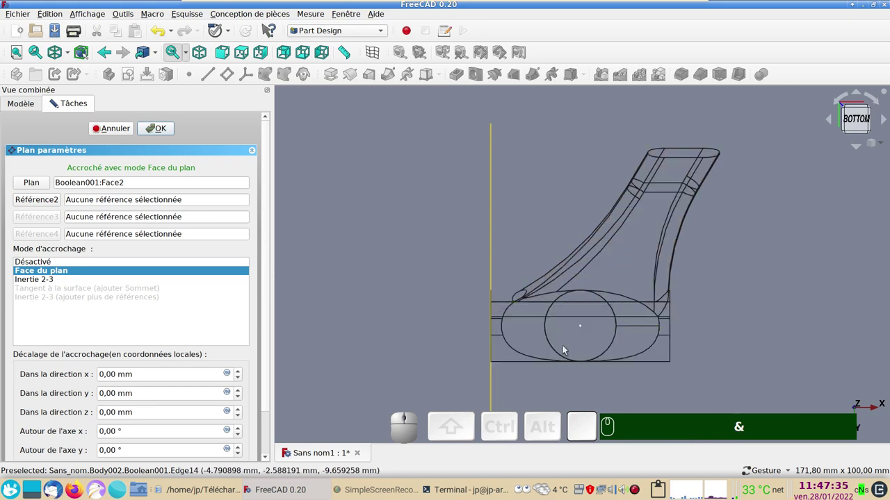
key(&)
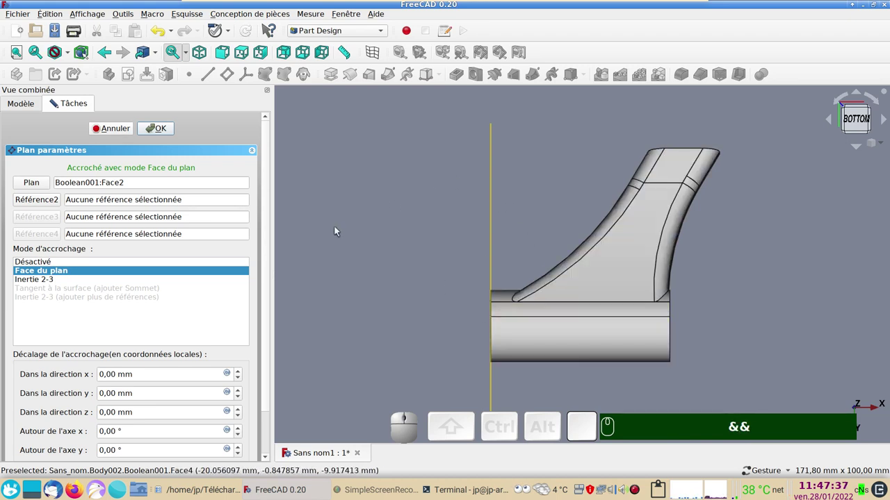
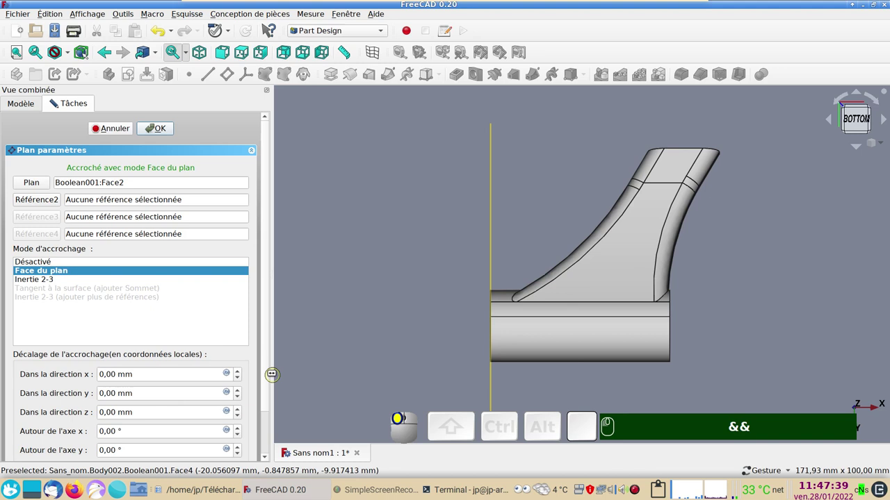
Step: Tilt the datum plane 5° about its y axis in the attachment offset
drag(269, 383, 141, 395)
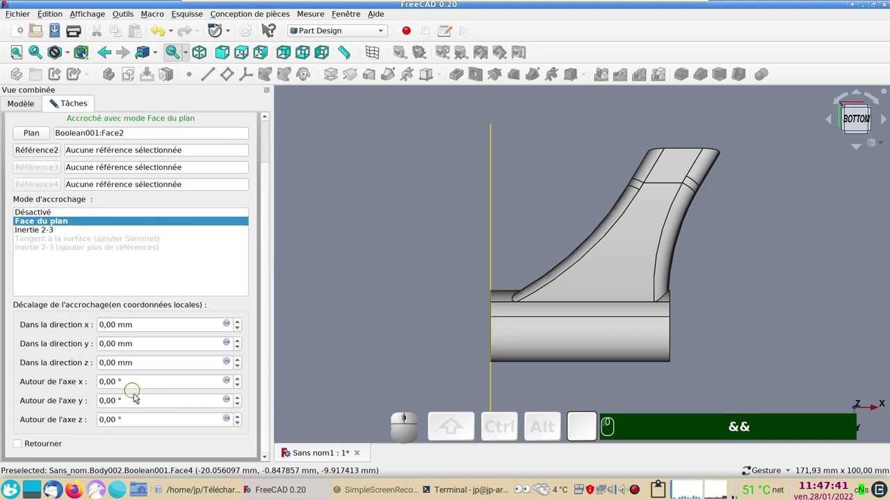
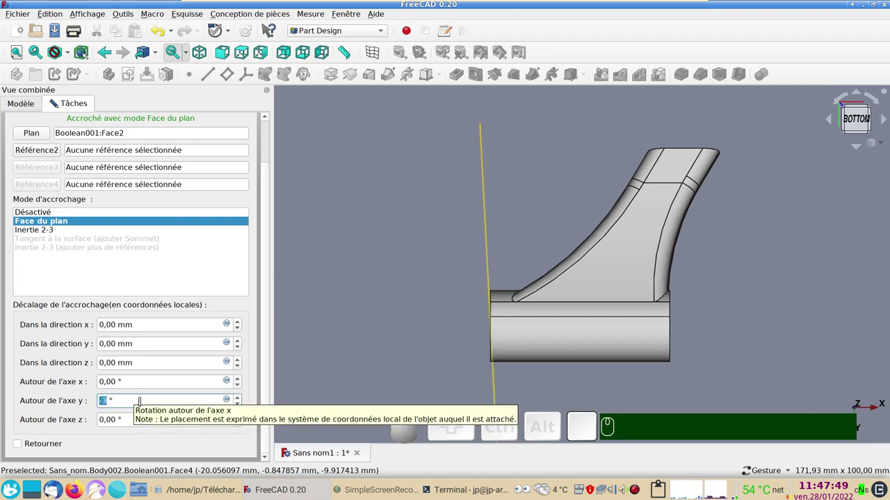
scroll(up, 3)
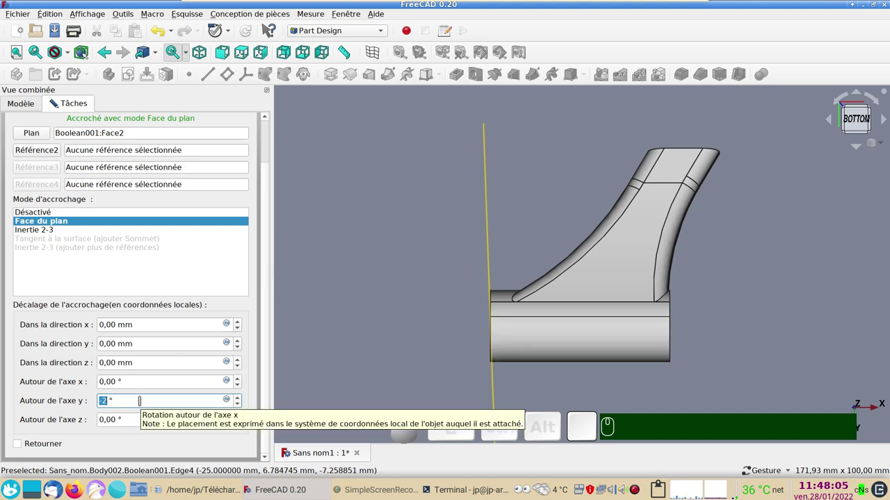
scroll(up, 3)
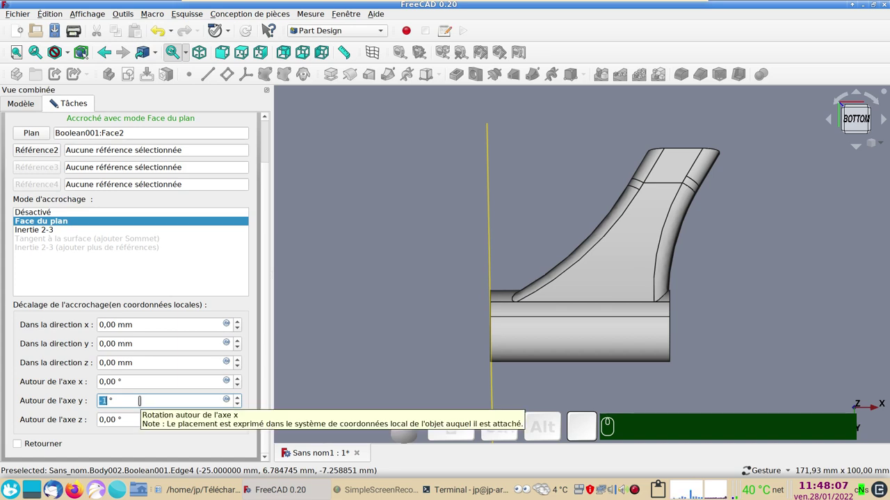
scroll(down, 3)
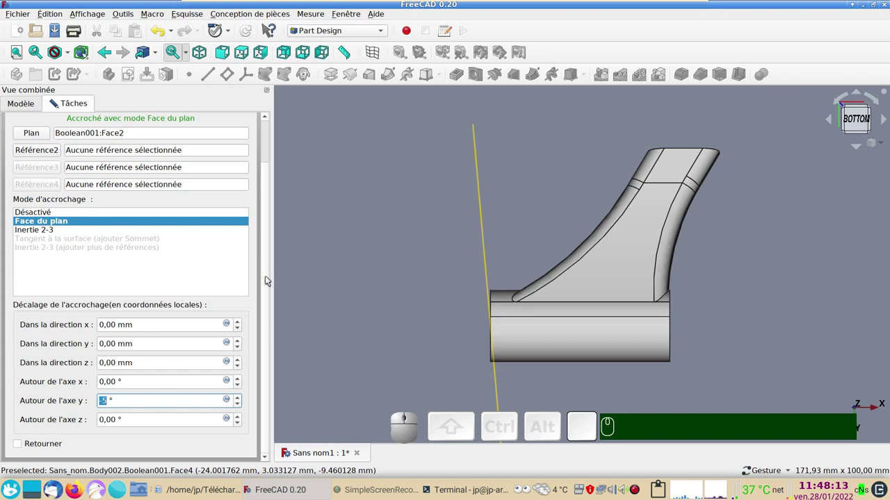
drag(267, 280, 178, 125)
Step: Confirm DatumPlane004 and cut a through-all pocket from it
click(167, 134)
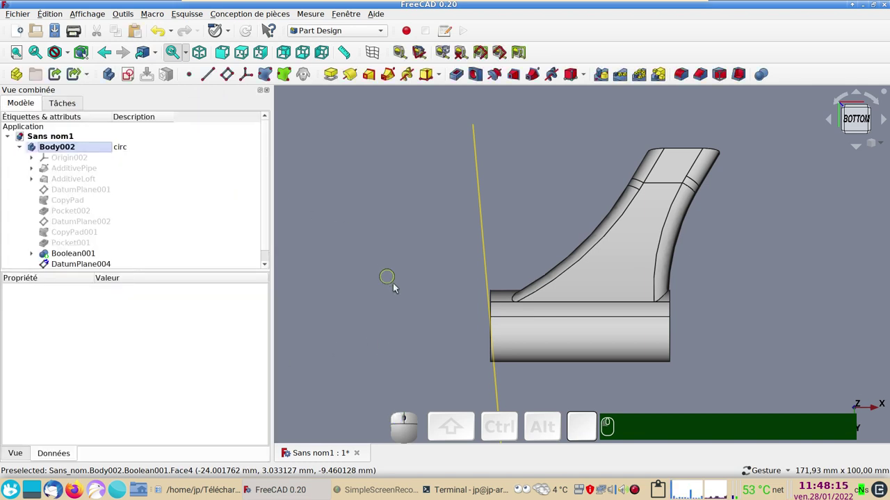
drag(397, 281, 127, 263)
click(91, 267)
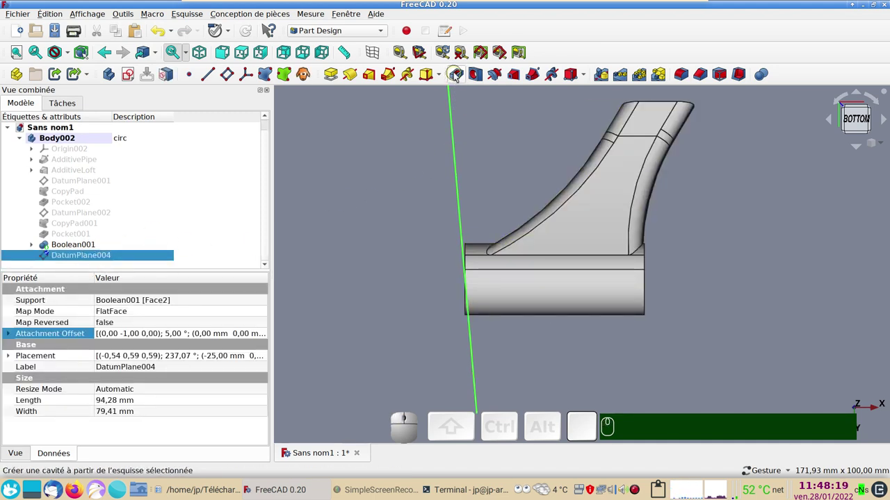
click(456, 75)
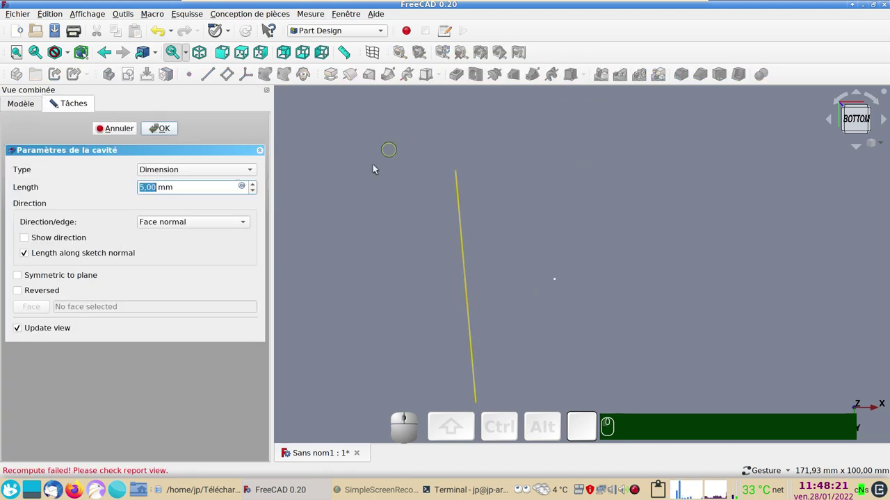
click(190, 168)
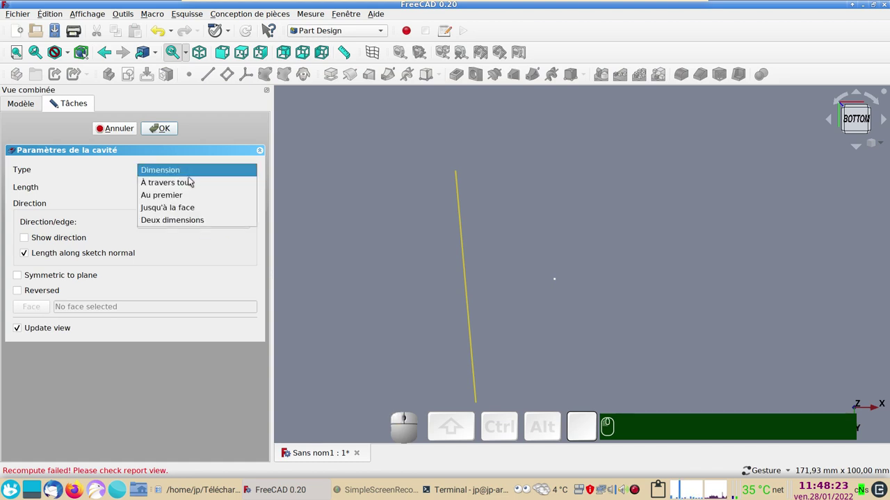
click(192, 182)
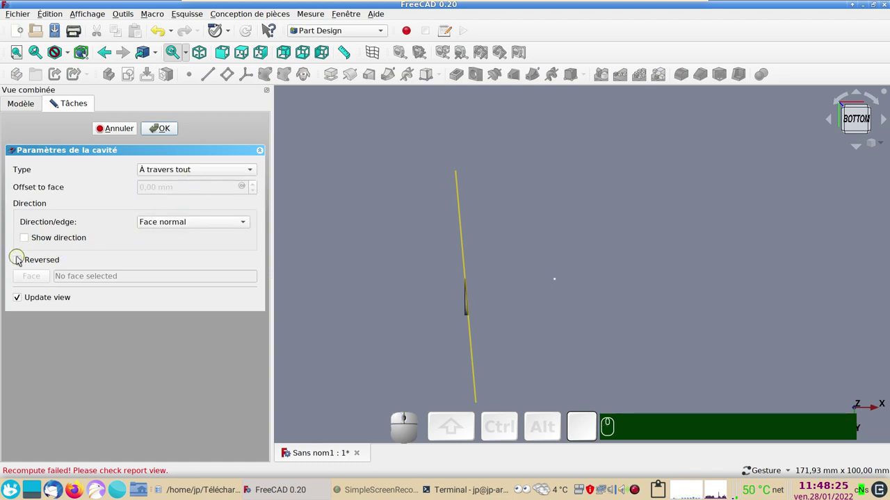
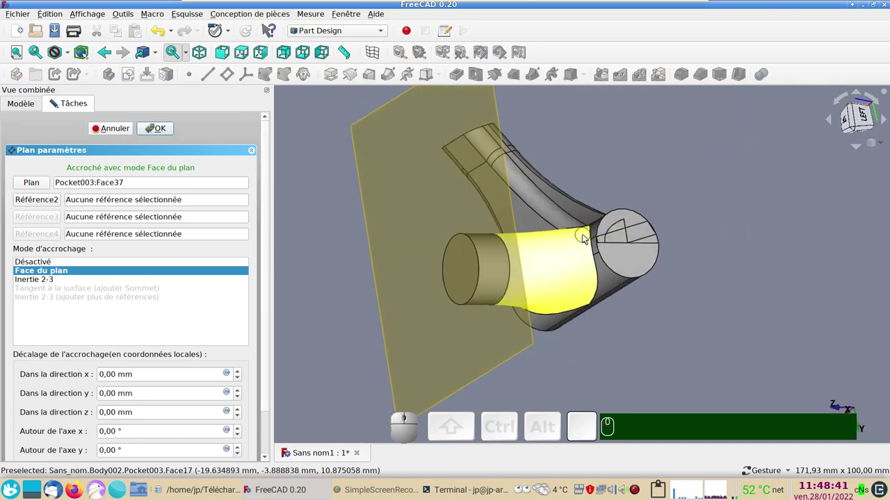
Step: Check the datum plane on the nozzle's top face from several views and tilt it 5° about its x axis
key(KP_3)
drag(700, 275, 657, 337)
key(2)
key(KP_2)
key(KP_1)
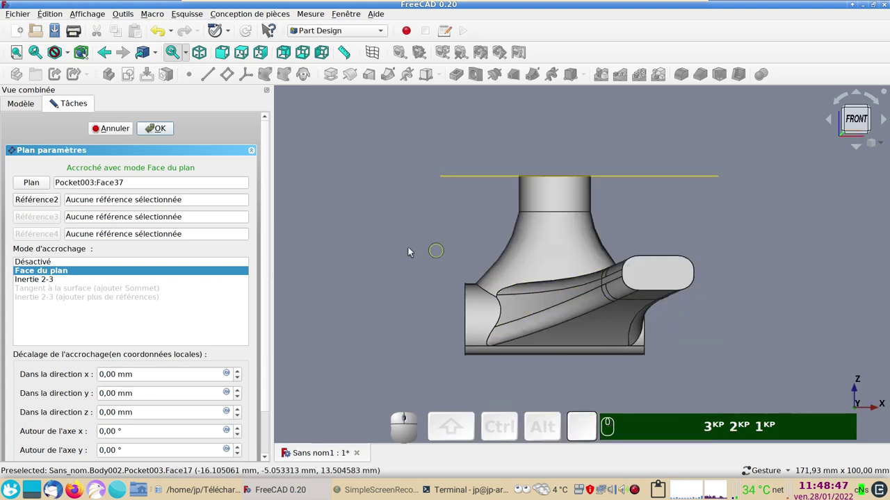
key(KP_3)
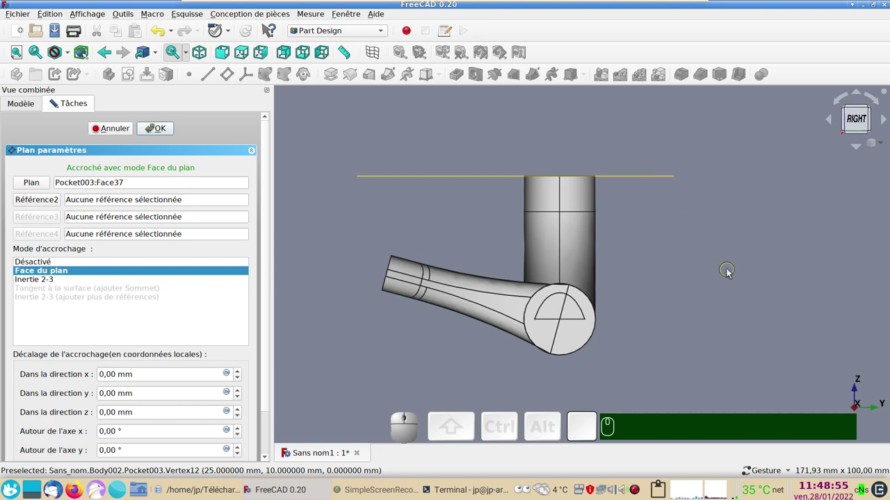
drag(743, 266, 453, 243)
key(KP_6)
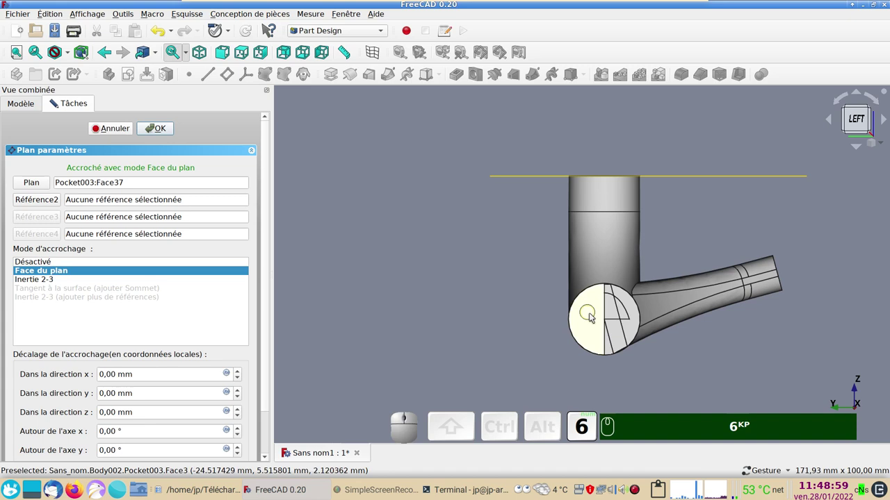
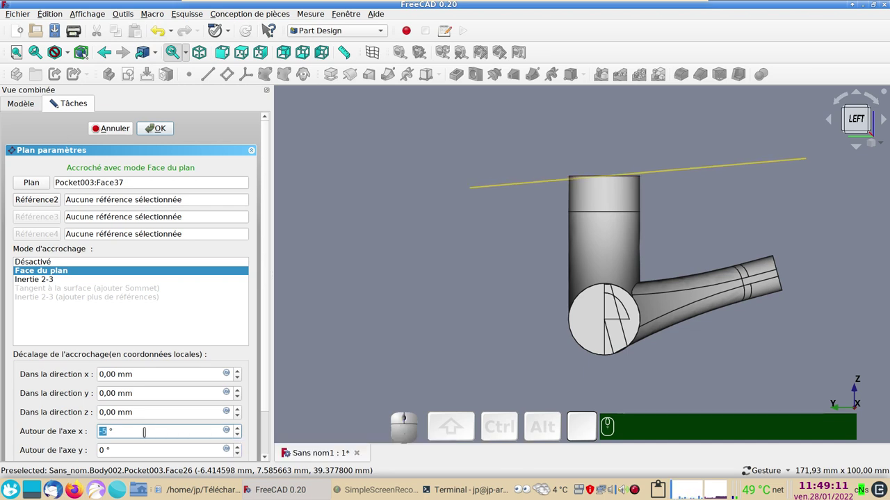
scroll(up, 3)
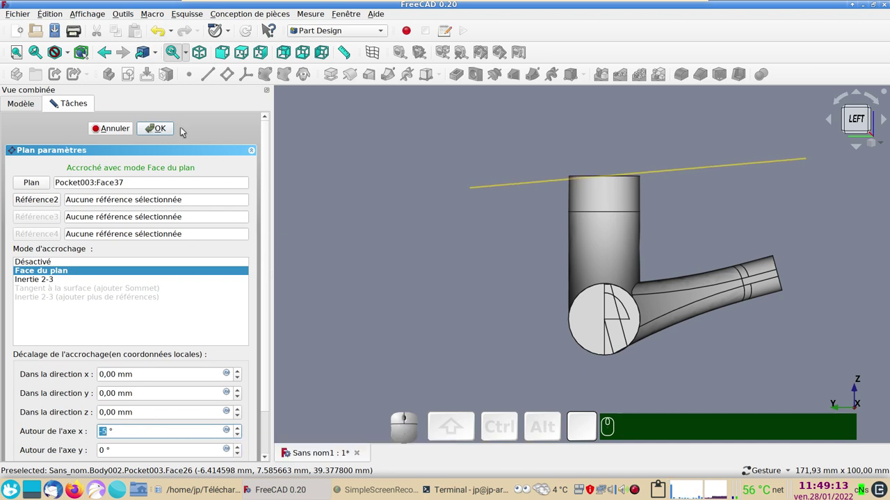
Step: Confirm DatumPlane005 and cut a reversed through-all Pocket004 from it, trimming the nozzle end
click(157, 123)
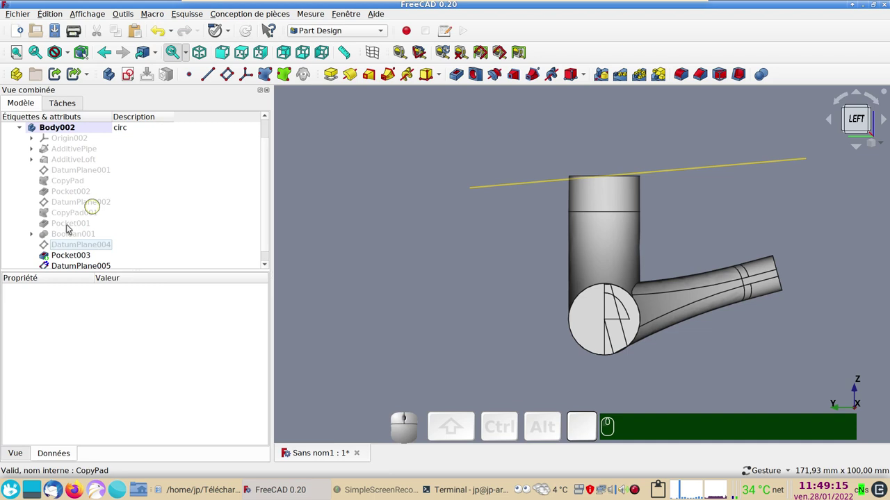
click(59, 266)
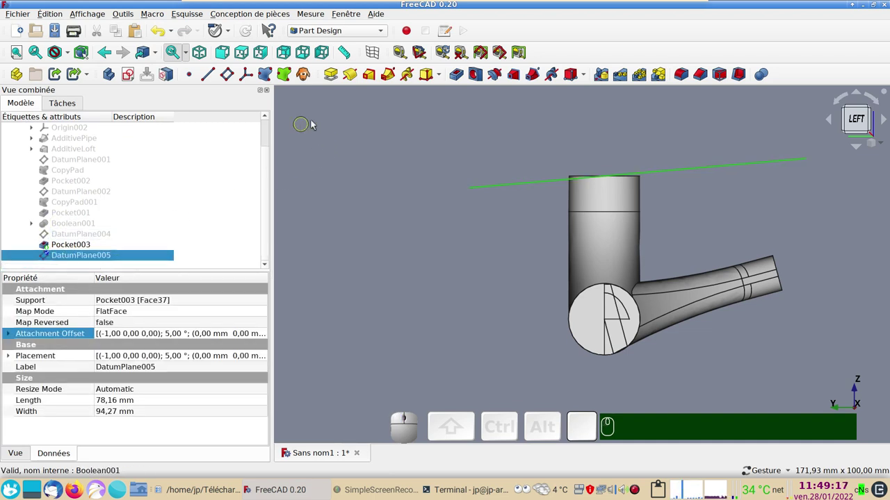
click(461, 74)
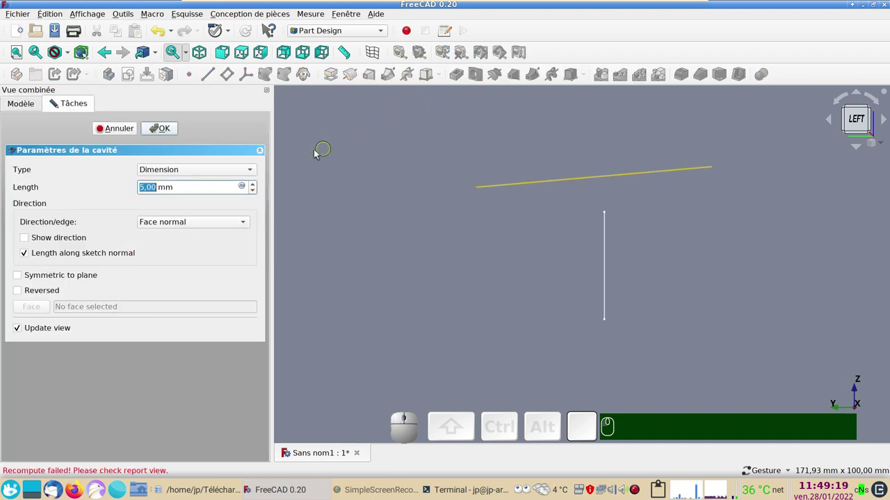
click(184, 168)
click(193, 184)
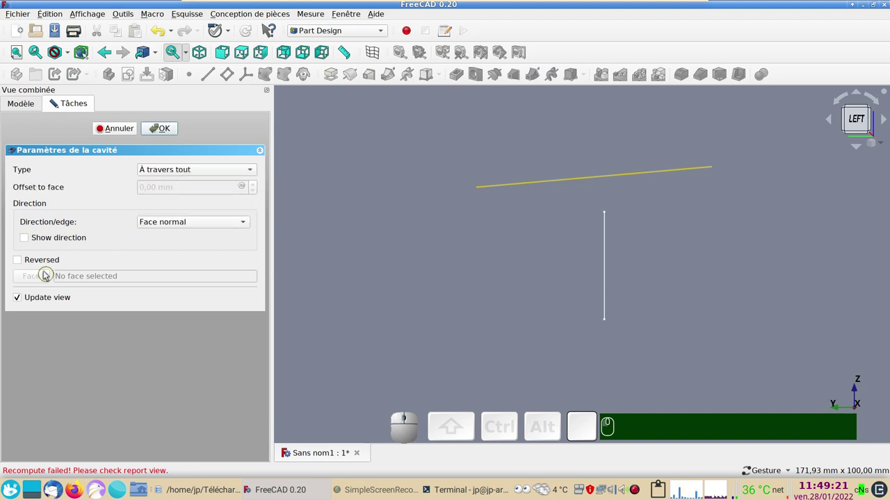
click(19, 265)
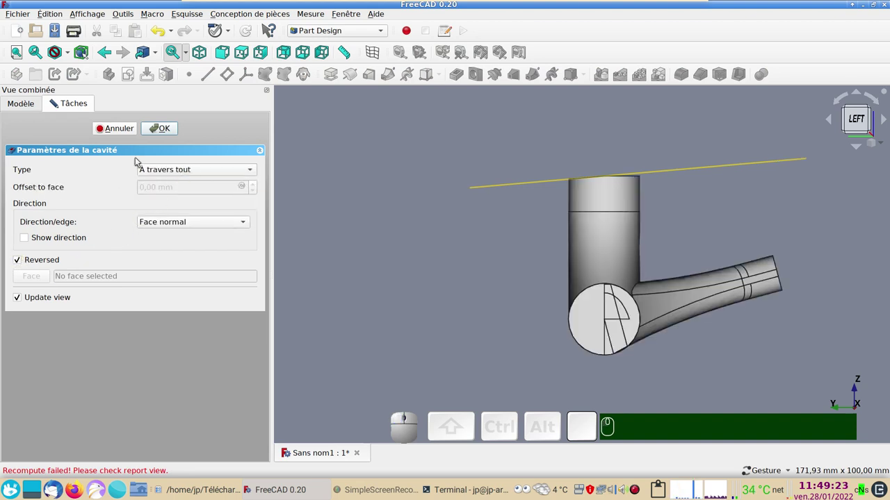
click(168, 129)
Step: Inspect the trimmed nozzle from several sides and select its round end face
drag(456, 177, 603, 214)
click(487, 259)
click(556, 265)
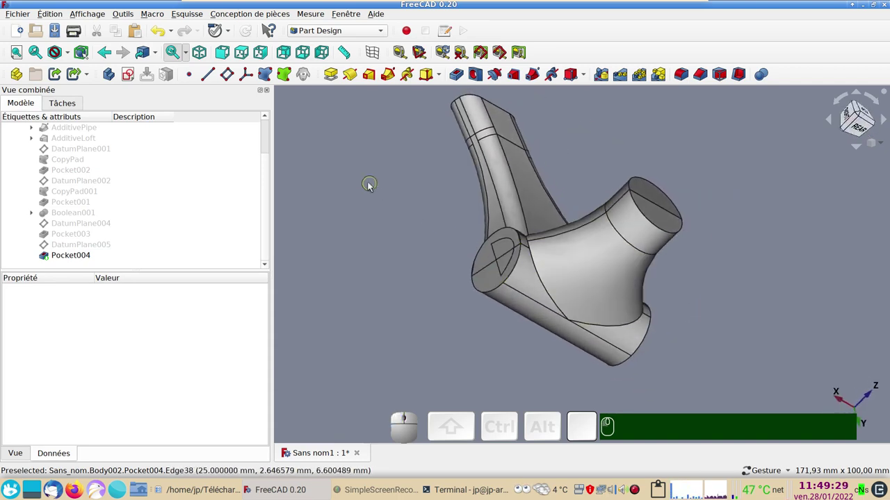
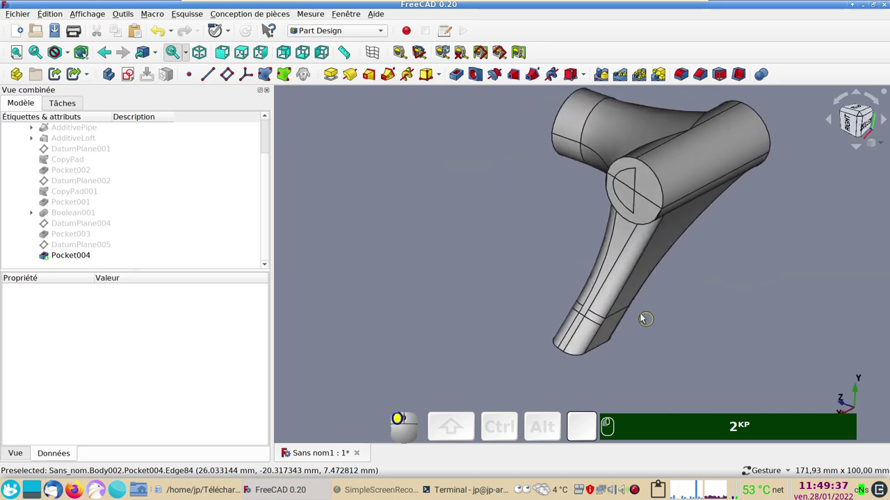
drag(484, 159, 598, 256)
click(687, 290)
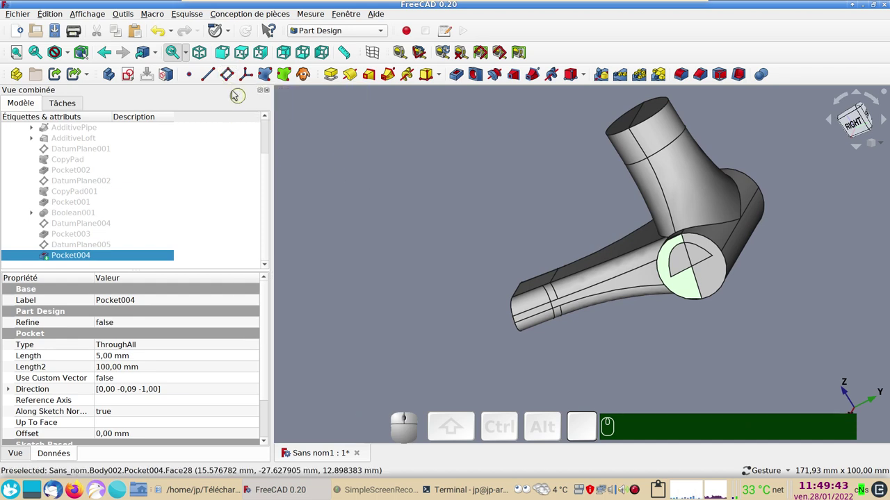
Step: Attach DatumPlane006 to Pocket004:Face19, tilted 5° about its y axis
click(226, 77)
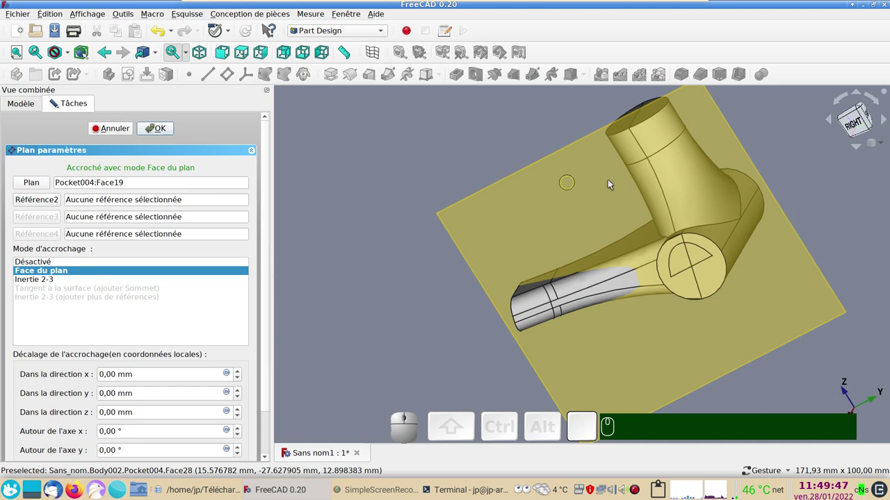
drag(649, 201, 652, 282)
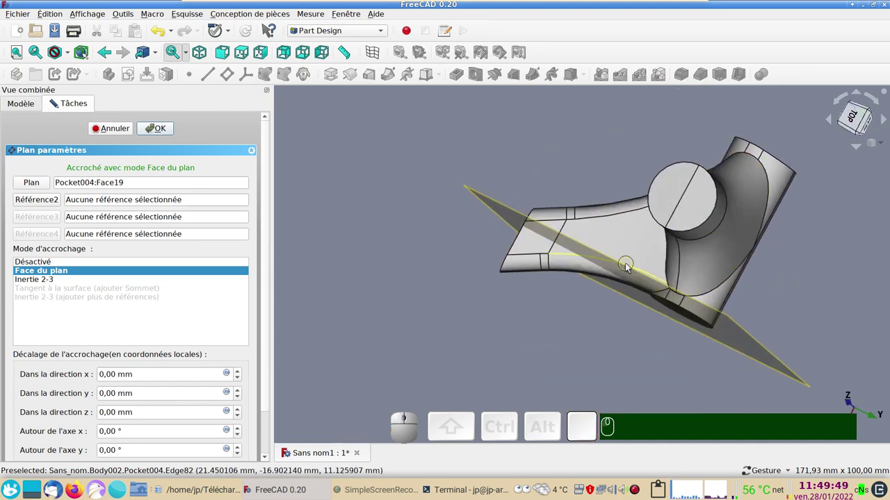
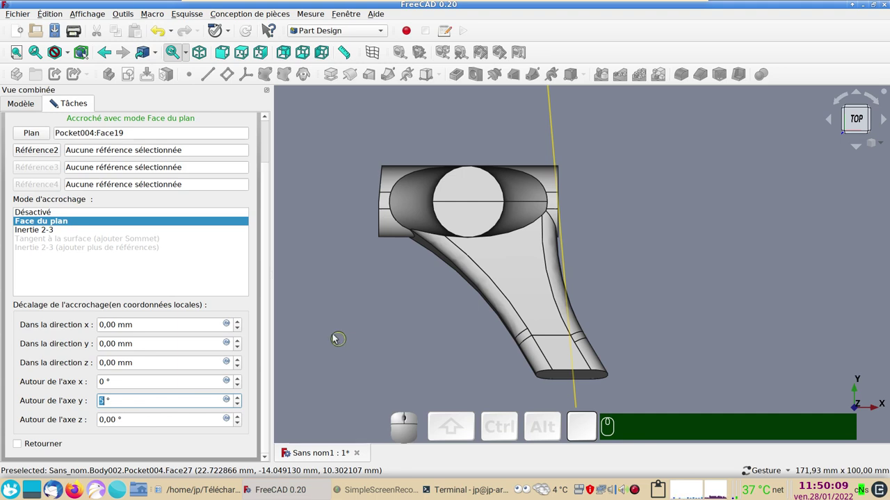
drag(267, 298, 178, 132)
click(162, 129)
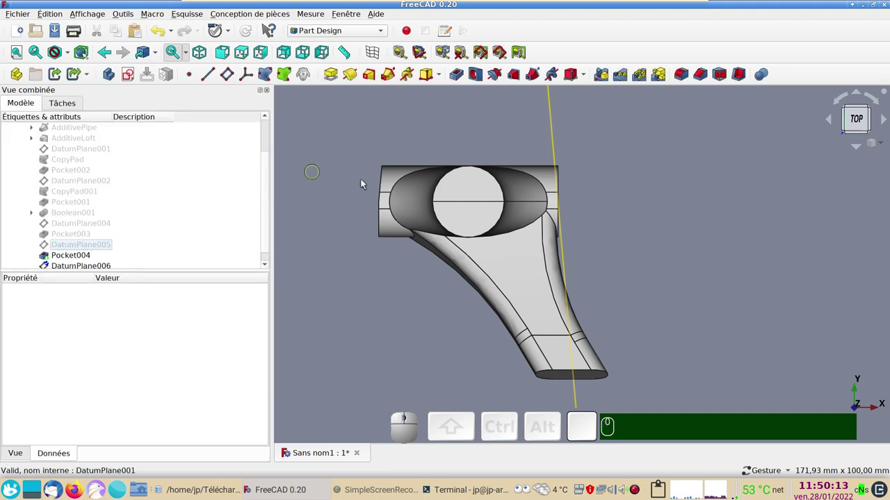
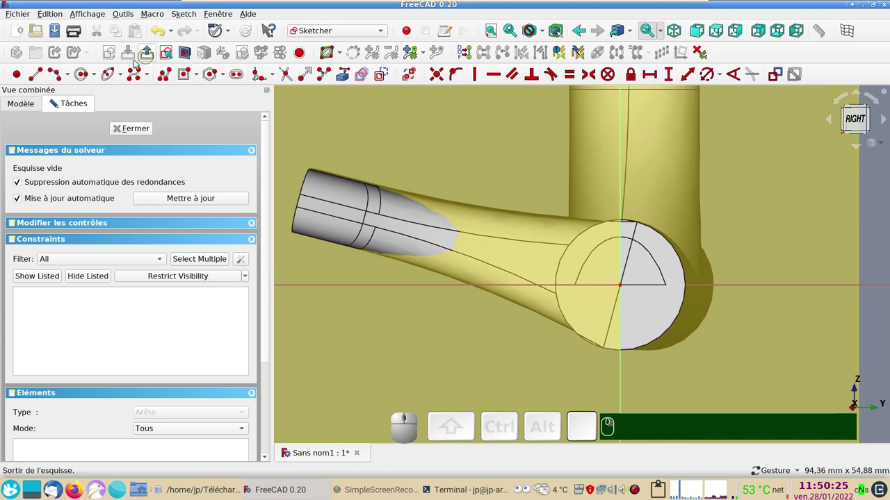
Step: Draw an origin-centred circle on DatumPlane006, constrain its diameter to 21 mm, and close Sketch009
click(85, 75)
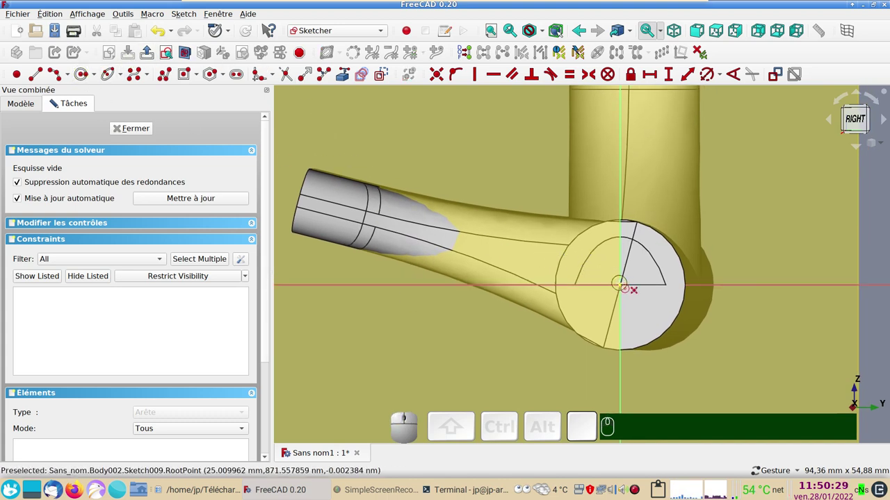
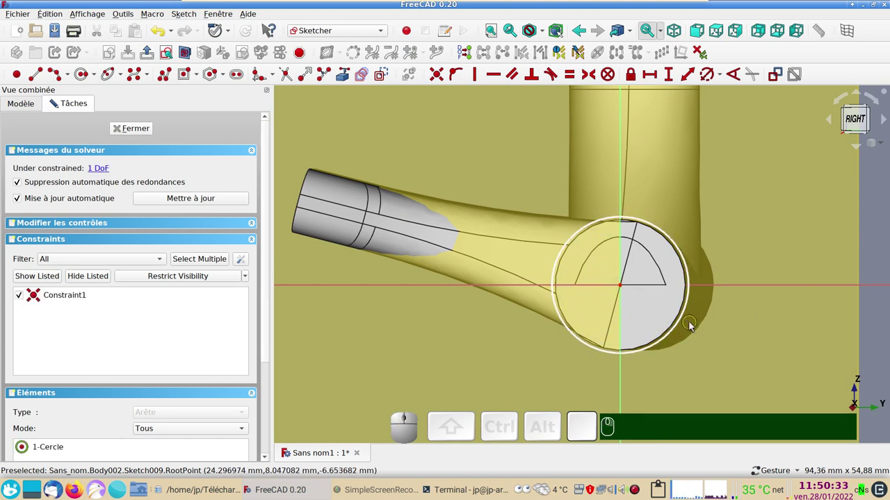
click(680, 326)
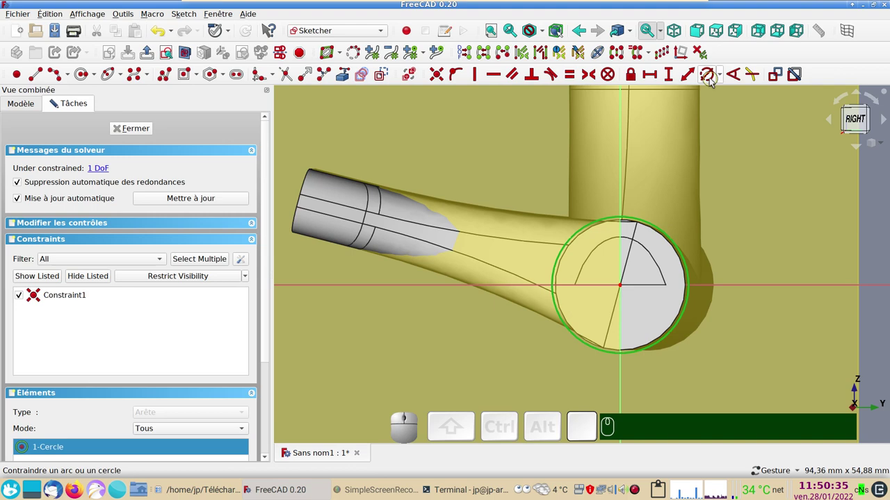
click(706, 78)
key(KP_2)
key(KP_1)
key(Return)
click(145, 130)
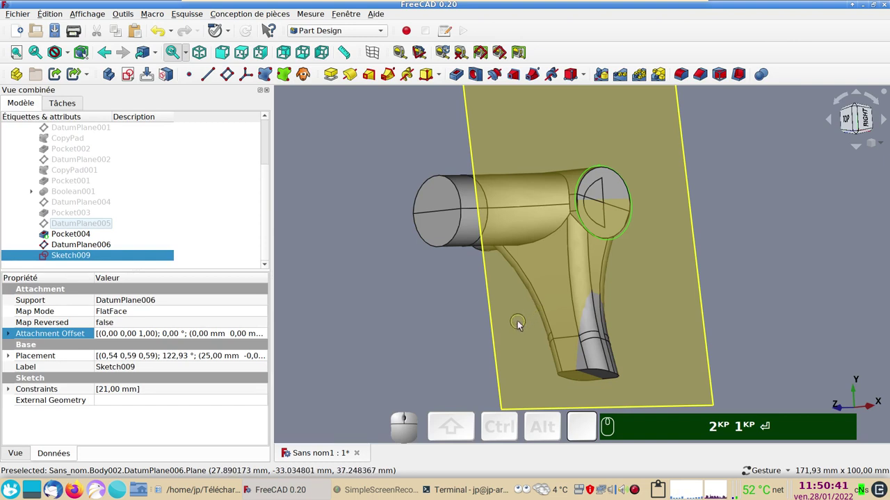
Step: Hide DatumPlane006 and cut Sketch009's 21 mm circle as a reversed through-all Pocket005
click(520, 324)
key(space)
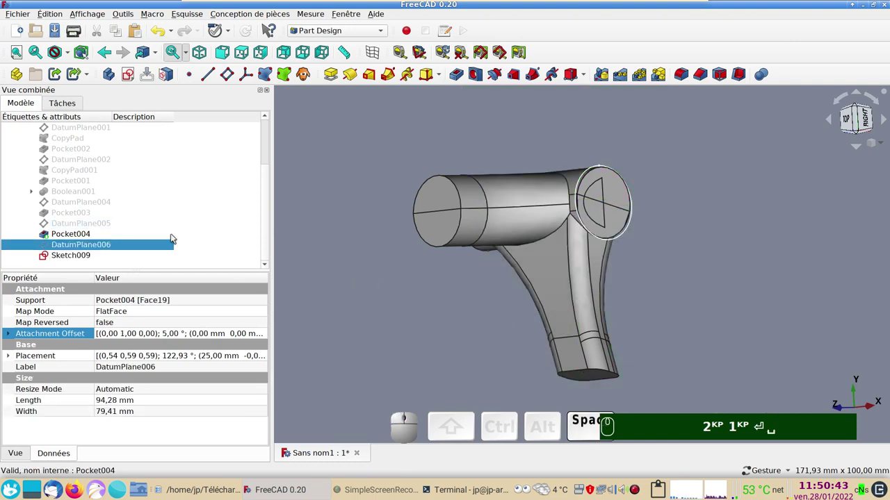
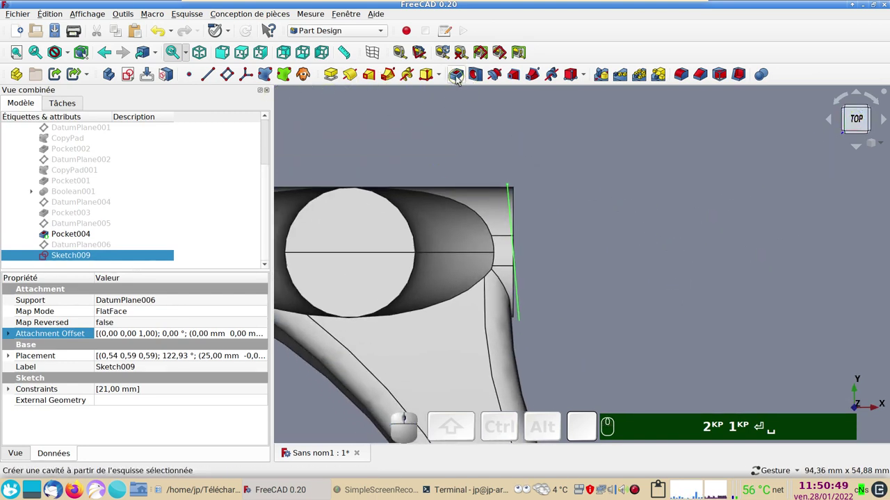
click(458, 78)
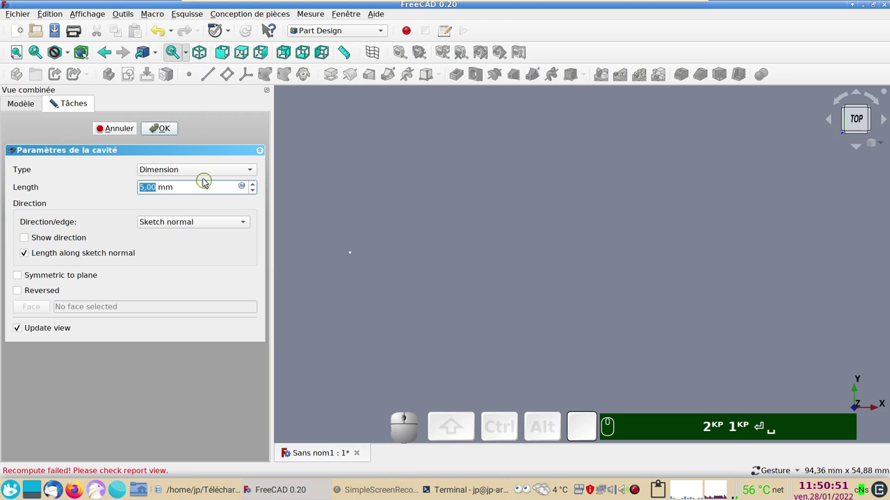
click(198, 171)
click(192, 190)
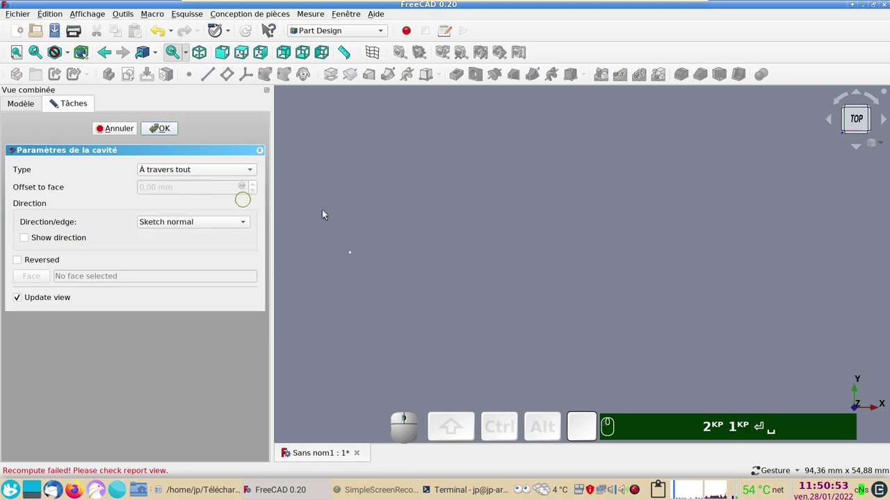
scroll(down, 3)
click(26, 265)
click(171, 134)
drag(389, 165, 566, 198)
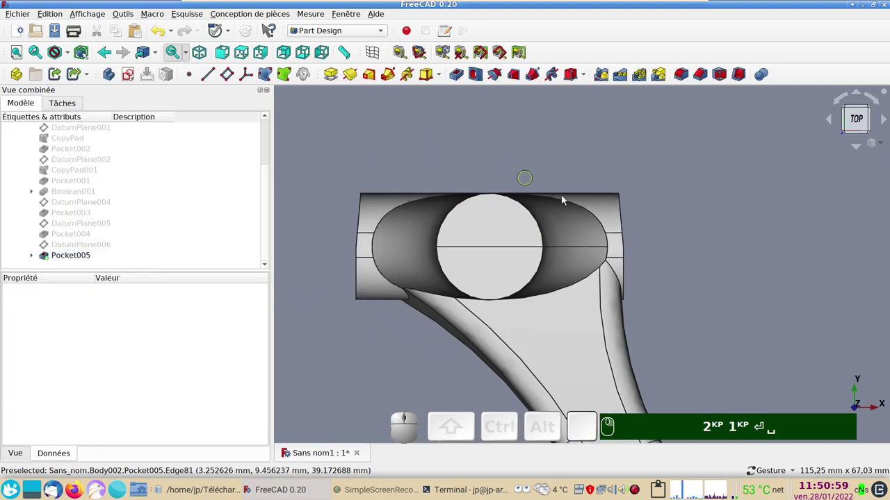
Step: Zoom and orbit around the trimmed nozzle to check it from below and several sides
scroll(up, 3)
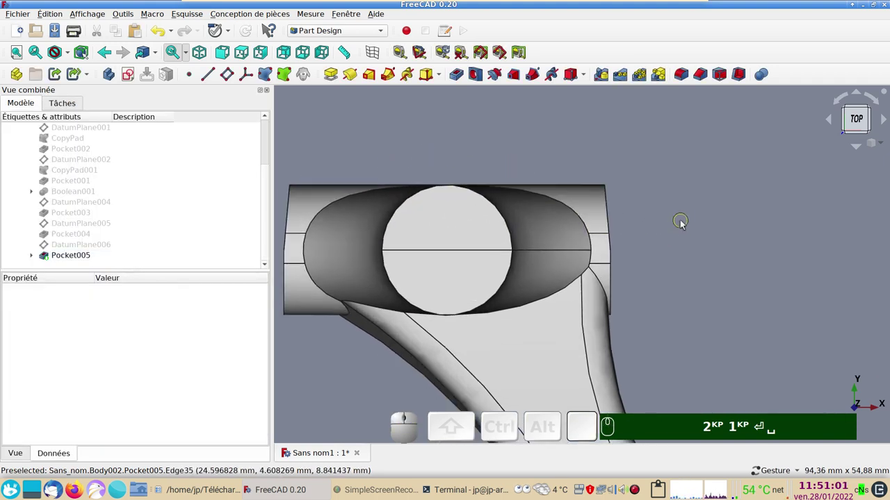
scroll(down, 3)
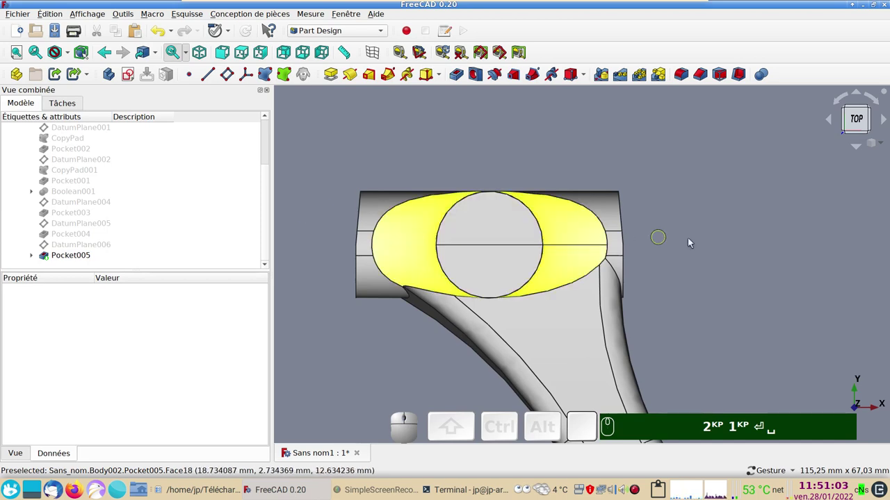
scroll(down, 3)
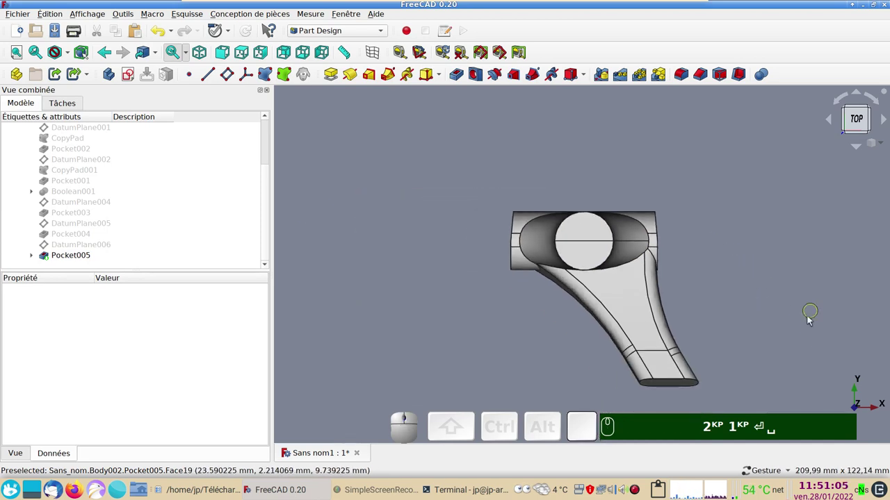
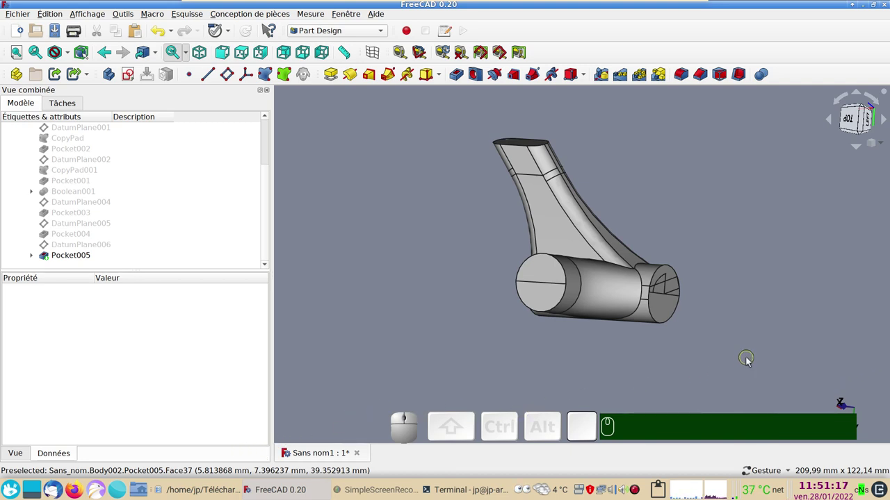
click(748, 361)
drag(755, 243, 410, 358)
click(695, 362)
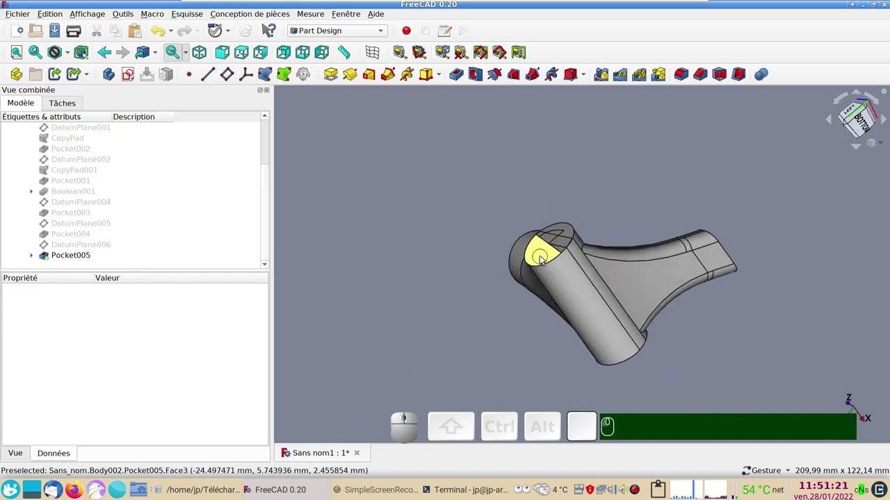
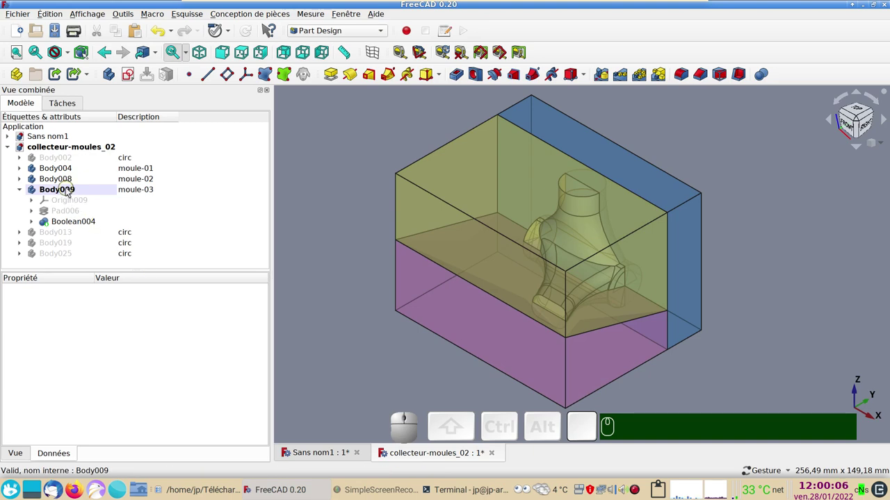
click(41, 217)
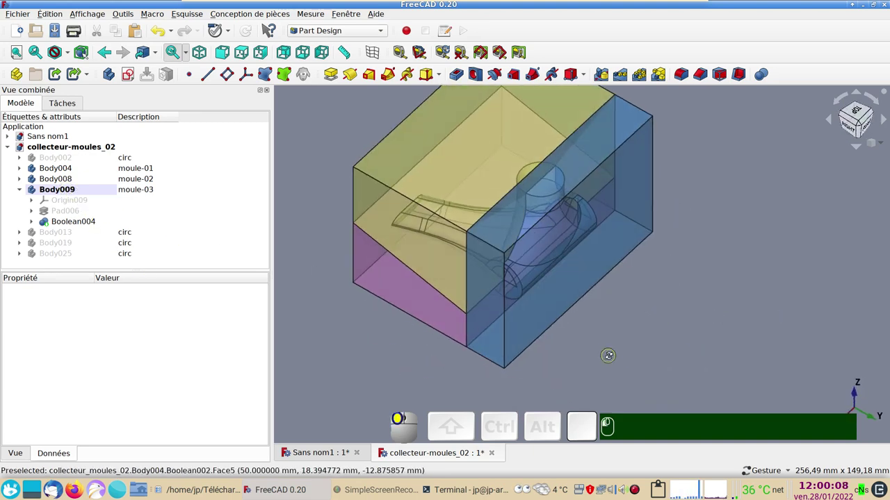
click(41, 217)
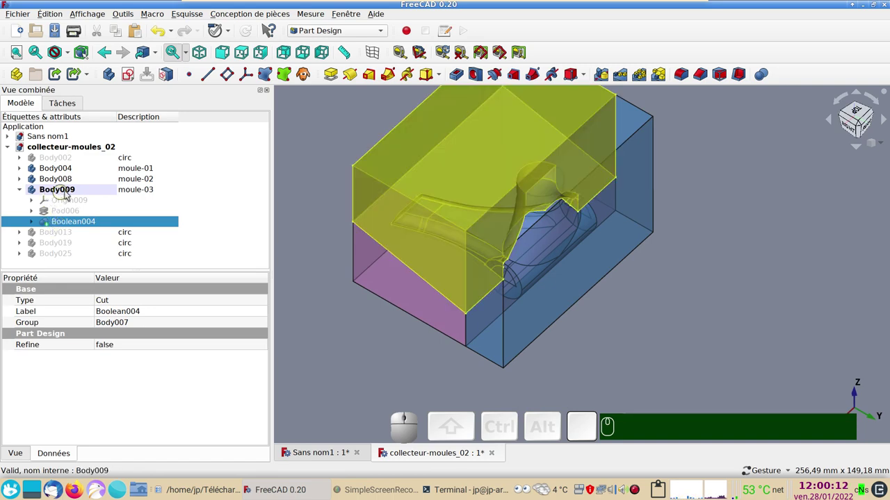
drag(349, 294, 495, 228)
click(520, 203)
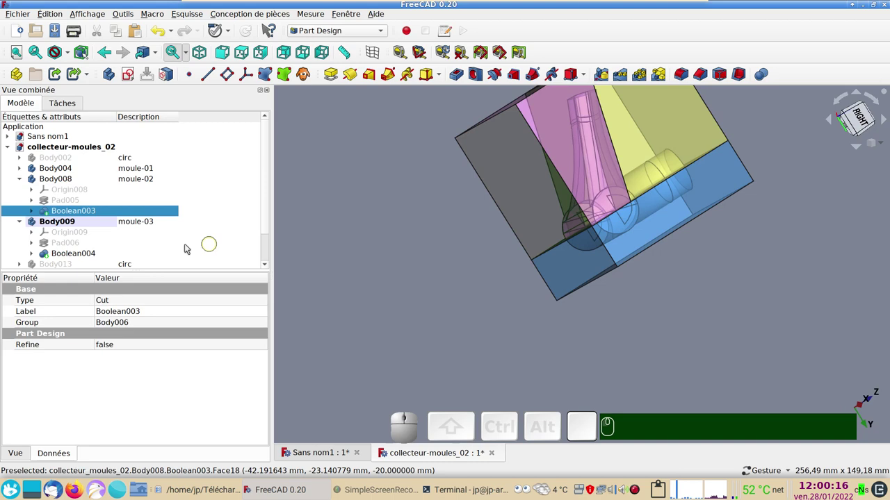
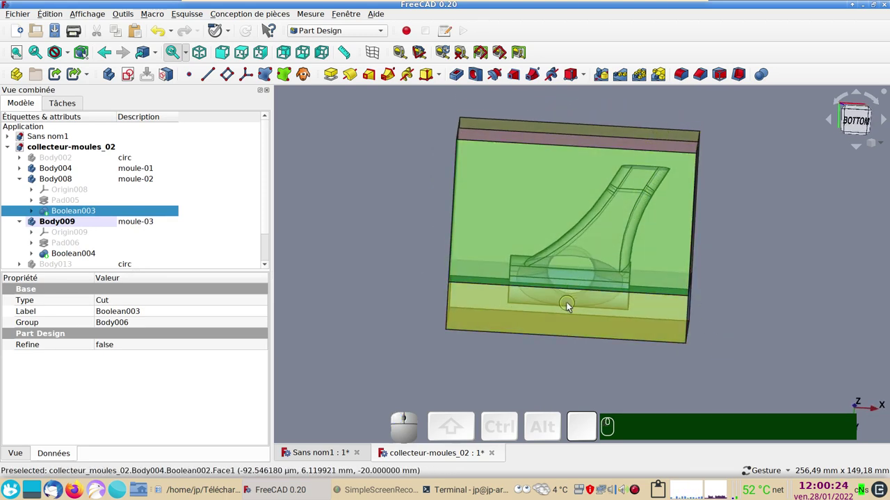
drag(363, 286, 406, 345)
click(399, 347)
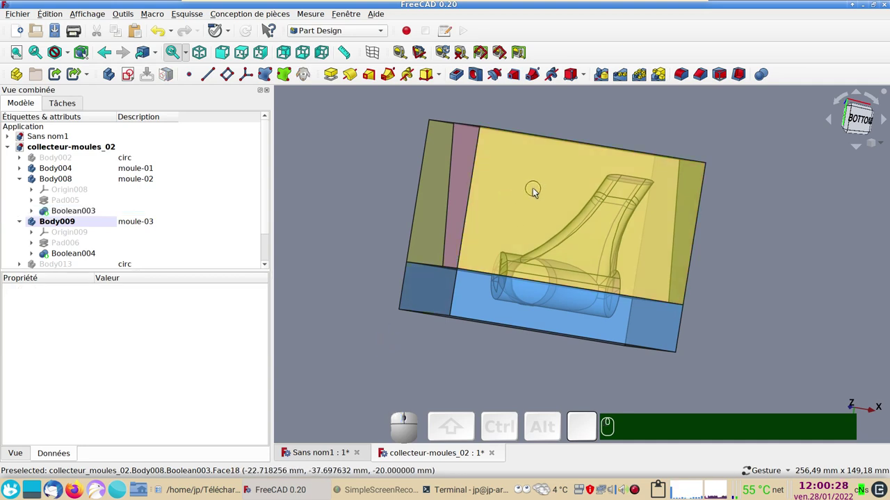
click(534, 191)
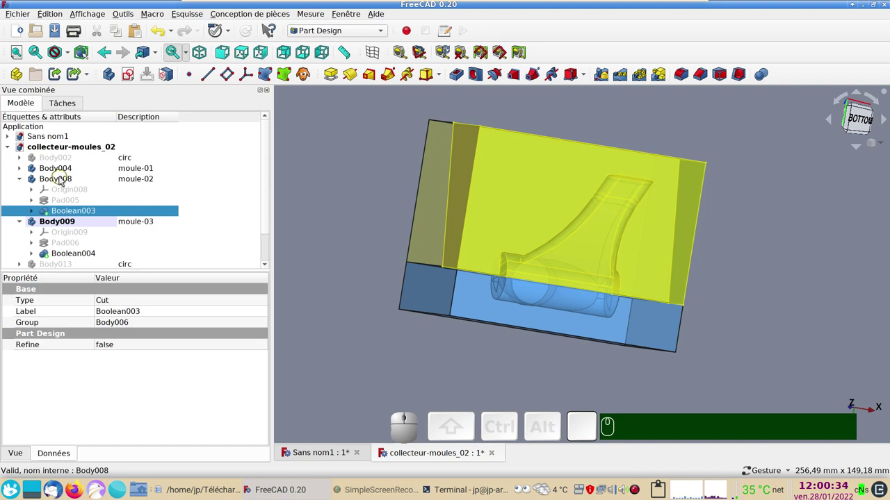
click(62, 180)
drag(370, 166, 712, 303)
click(758, 321)
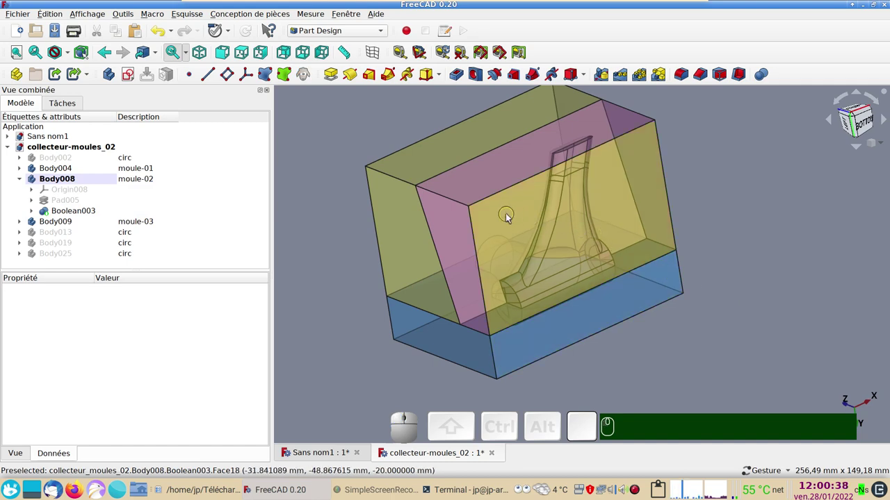
click(512, 216)
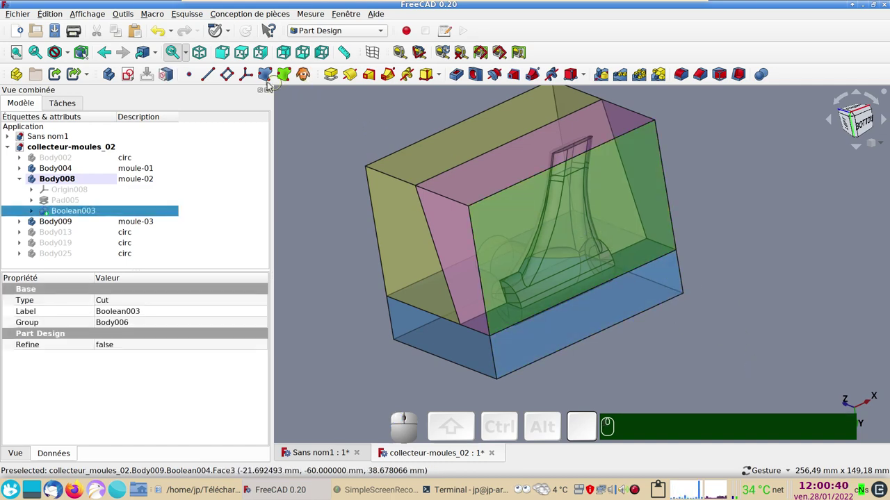
Step: Create DatumPlane017 on Boolean003 Face18, rotated 90° about y and -31° about z, checking it in wireframe from below
click(235, 82)
drag(270, 224, 335, 312)
drag(340, 308, 638, 226)
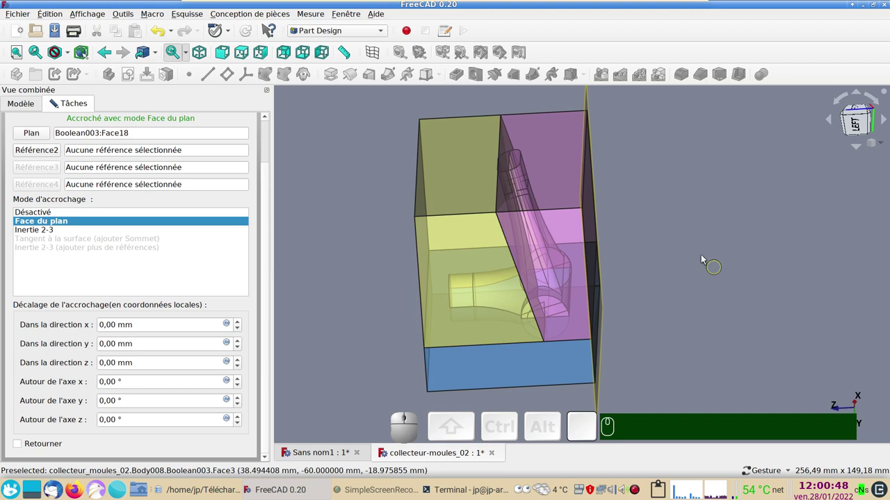
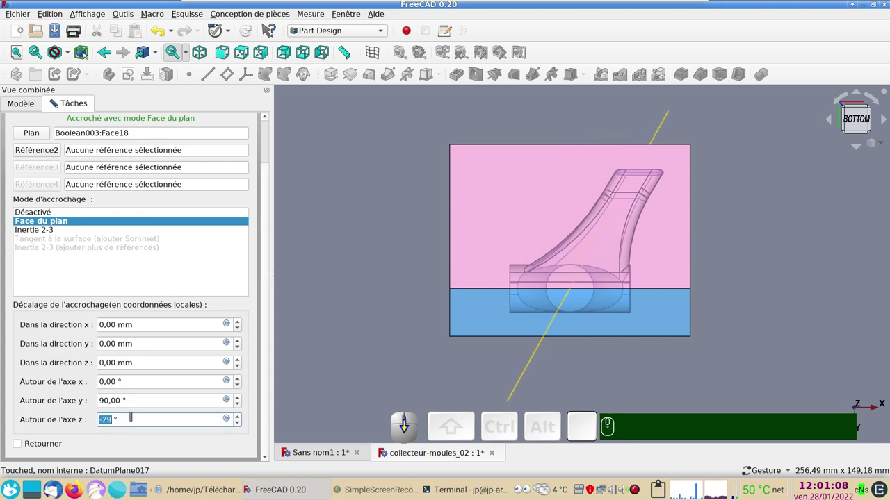
scroll(up, 3)
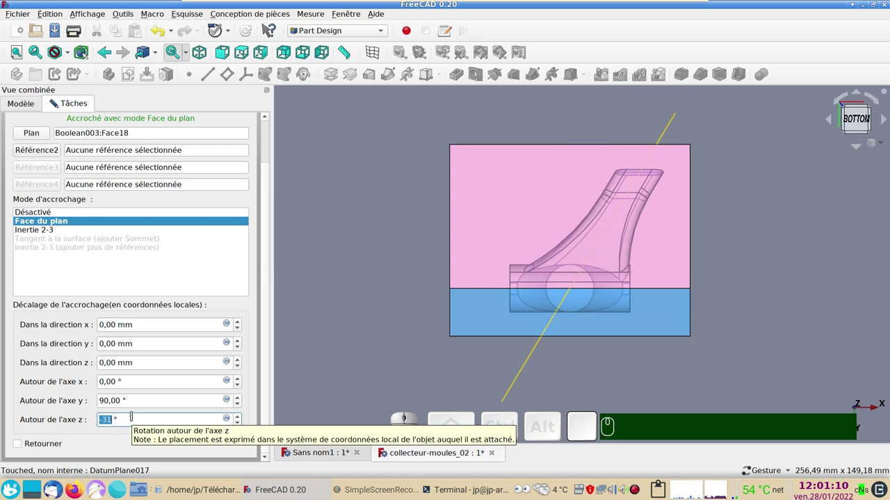
key(&)
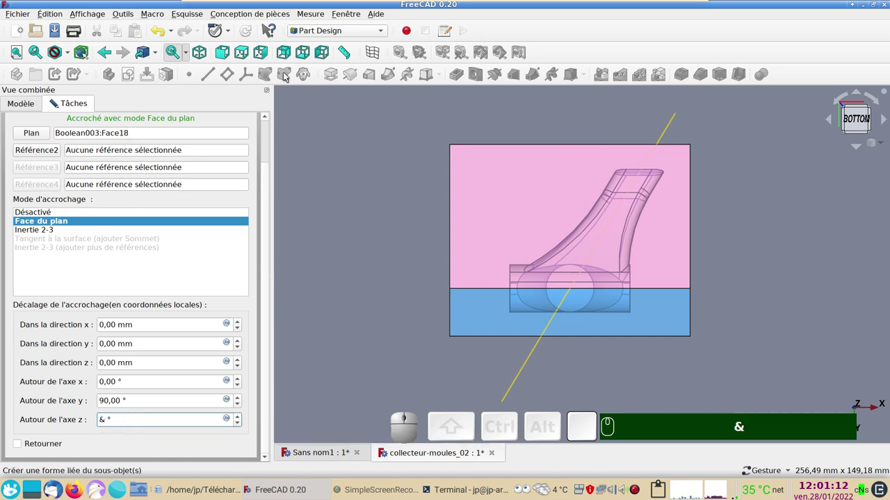
click(369, 55)
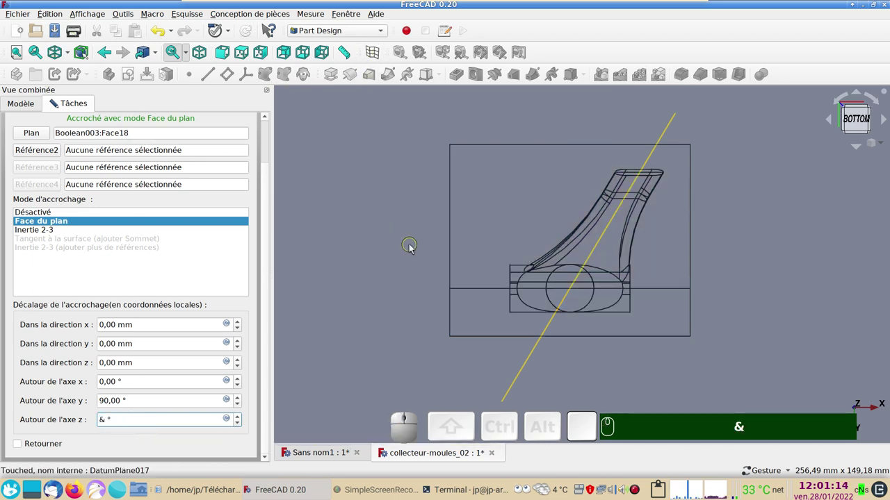
scroll(down, 3)
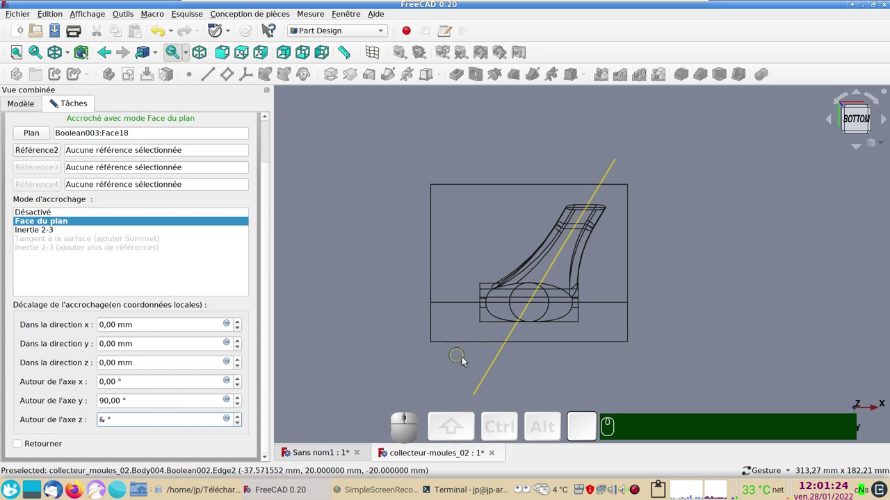
scroll(up, 3)
drag(798, 308, 779, 358)
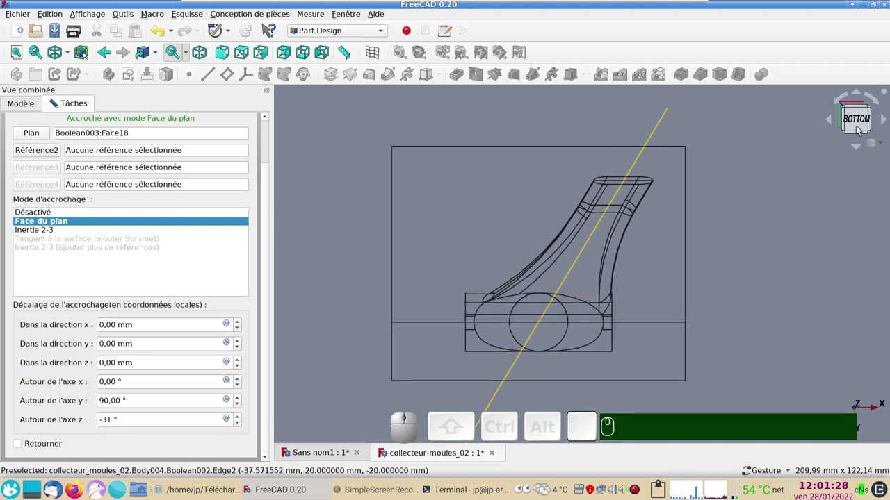
click(858, 118)
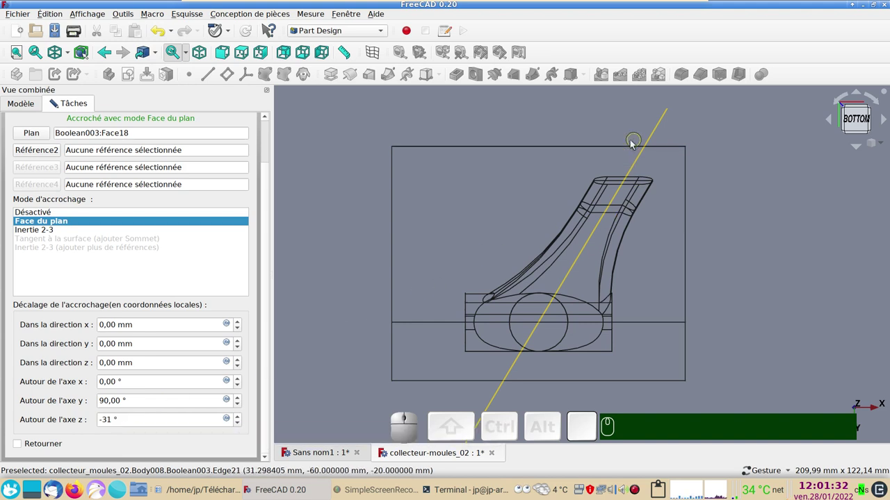
click(270, 292)
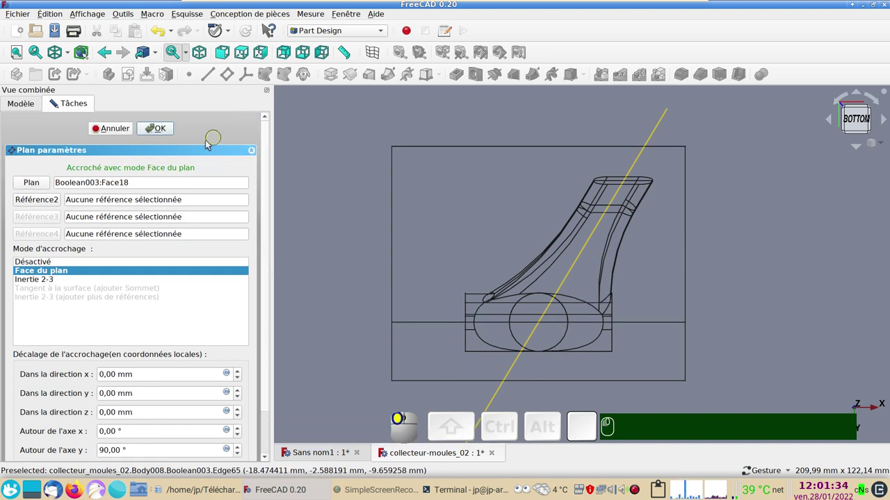
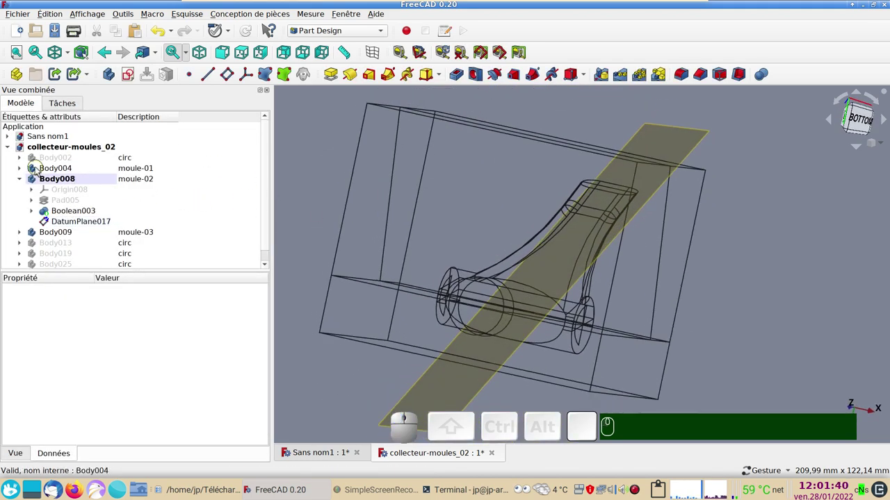
Step: Return to shaded display and orbit to an overview of DatumPlane017 slicing the mold blocks
key(&)
scroll(down, 3)
scroll(up, 3)
drag(706, 248, 532, 199)
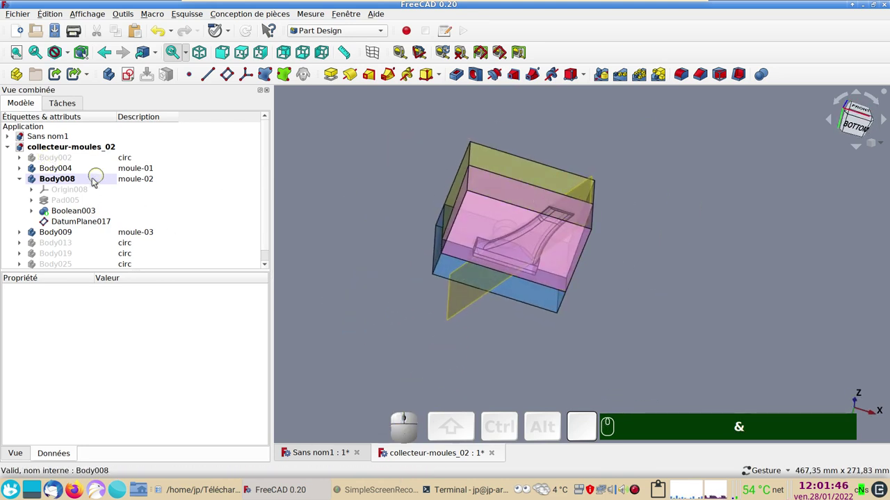
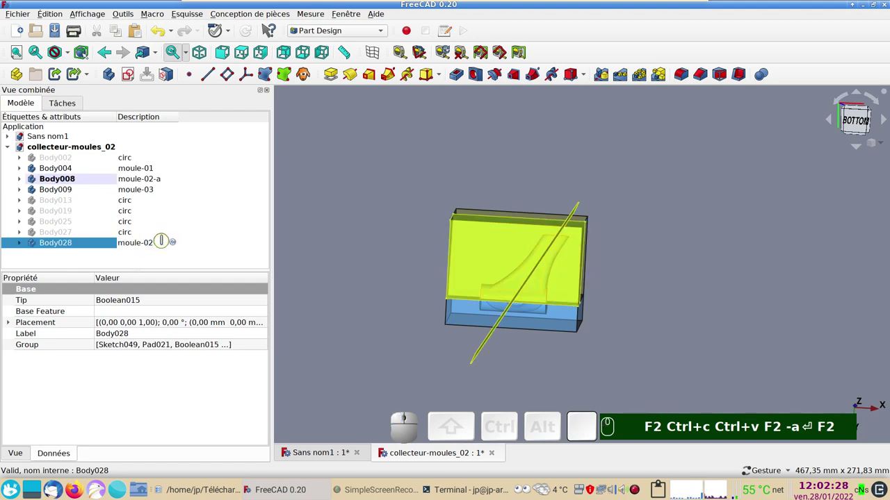
Step: Rename the copied Body028 to moule-02-b and expand moule-02-a's feature list
key(-)
key(b)
key(Return)
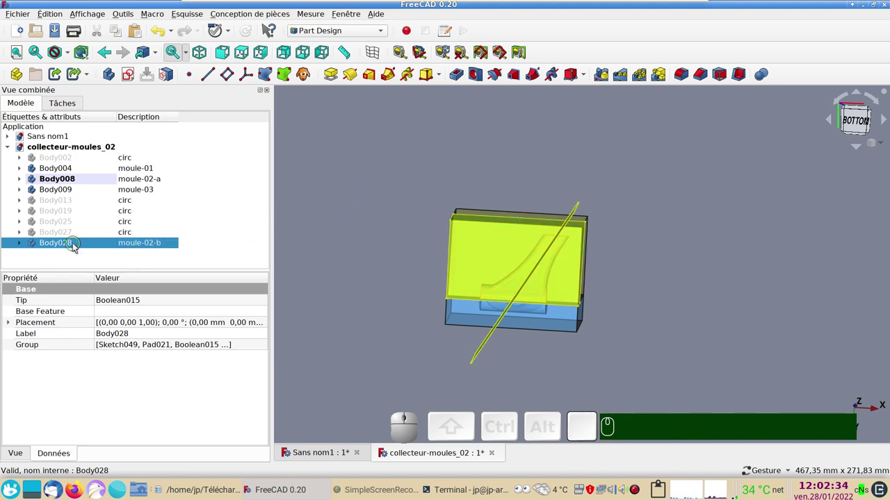
drag(405, 235, 482, 281)
click(501, 279)
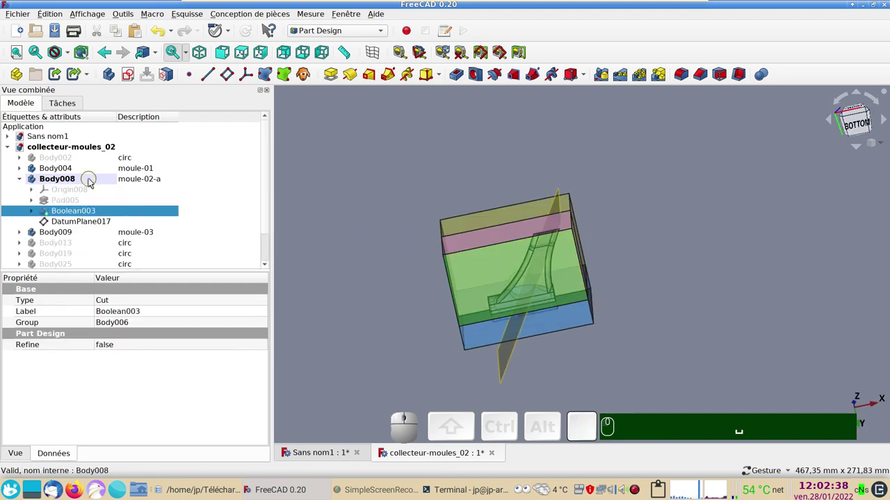
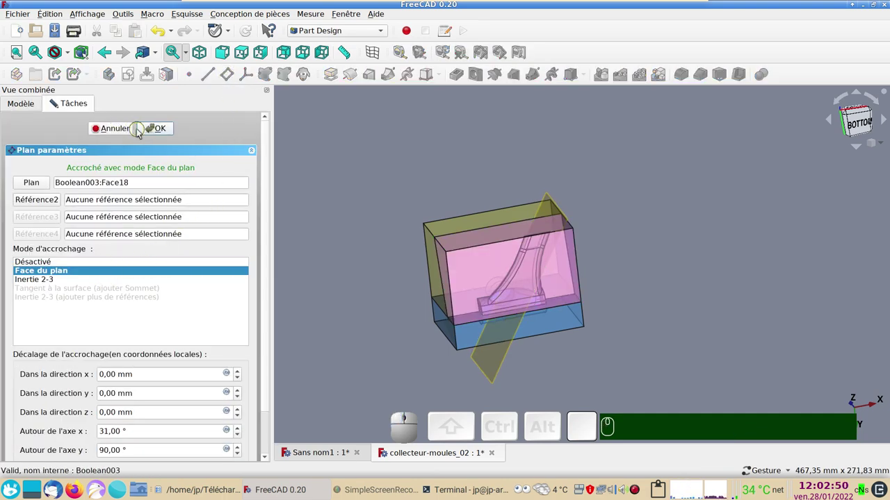
Step: Cancel DatumPlane017's attachment edit unchanged and reselect the slanted plane in moule-02-a
click(126, 132)
click(77, 226)
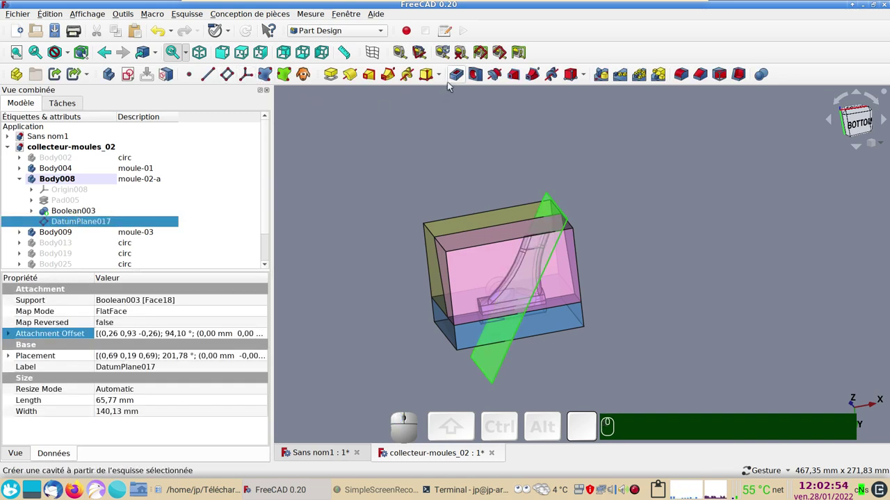
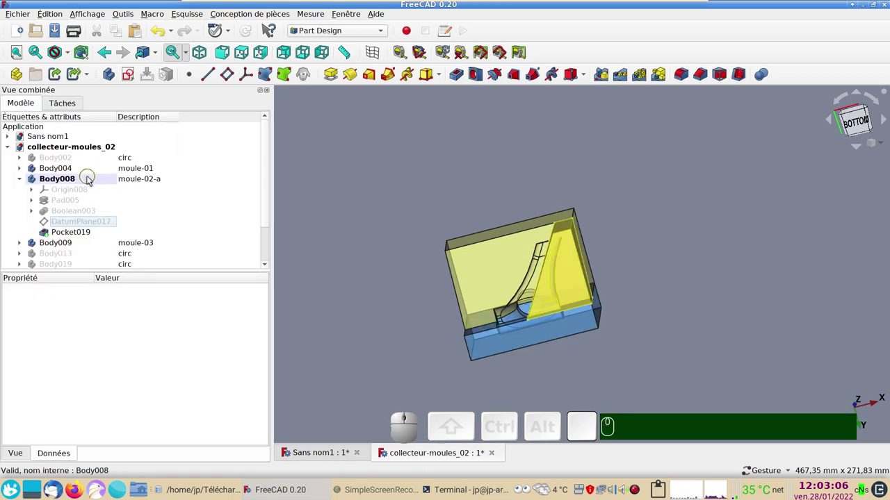
Step: Hide the cut moule-02-a body and make moule-02-b visible instead
click(91, 181)
key(space)
scroll(down, 3)
click(83, 258)
key(space)
click(450, 175)
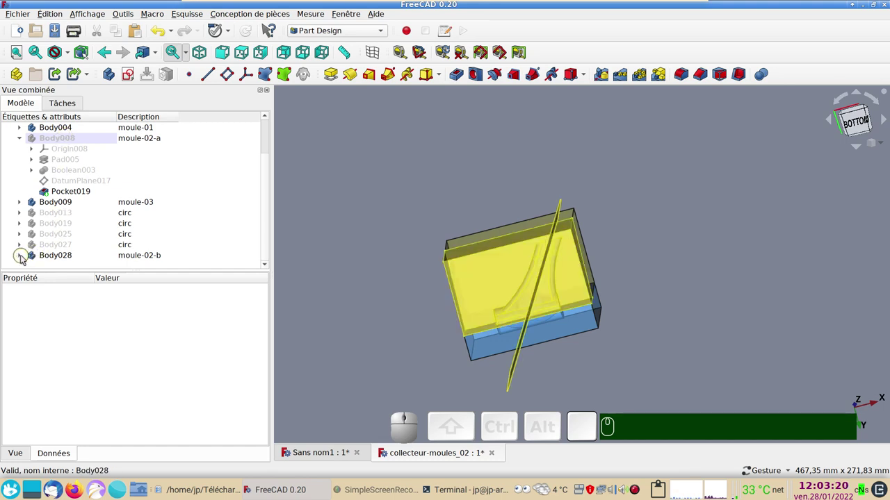
Step: Select moule-02-b's DatumPlane018, attempt a pocket from it, and dismiss the wrong-active-body error
click(23, 258)
scroll(down, 3)
middle_click(119, 235)
click(80, 255)
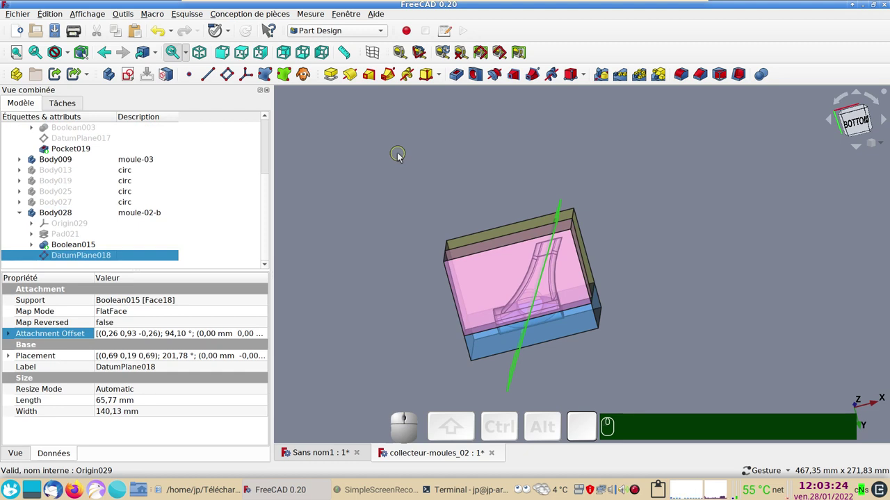
drag(670, 177, 278, 202)
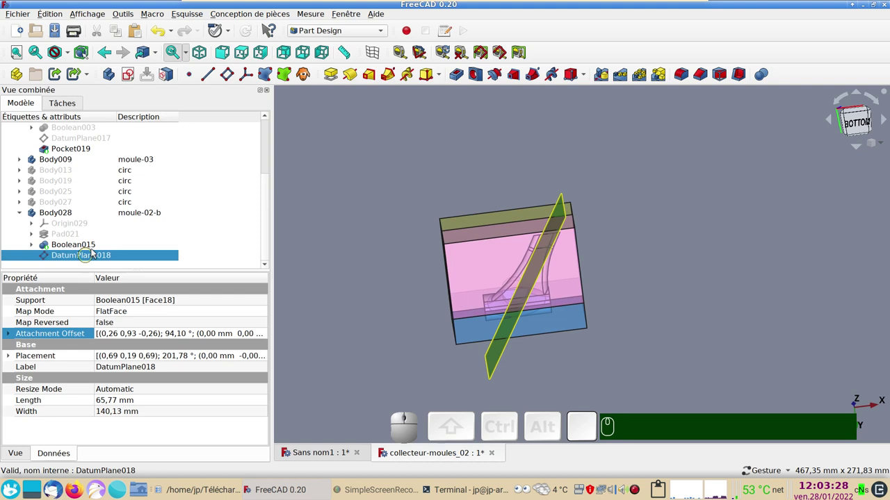
click(459, 75)
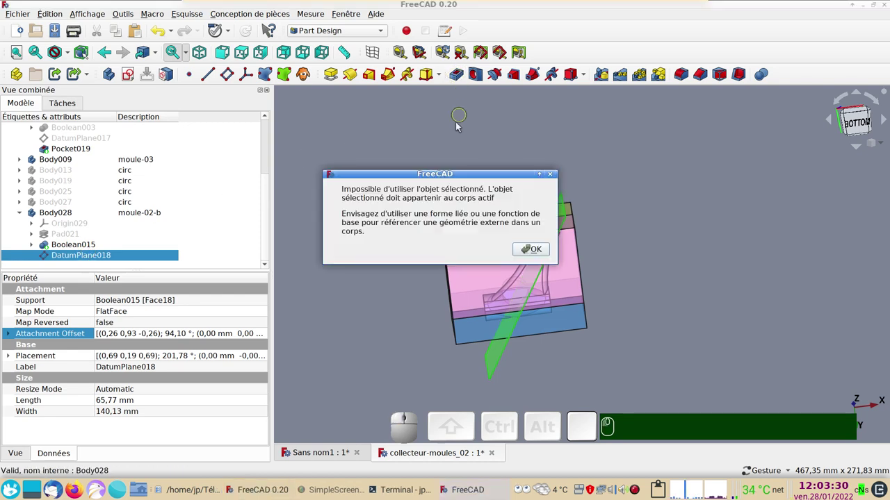
click(530, 246)
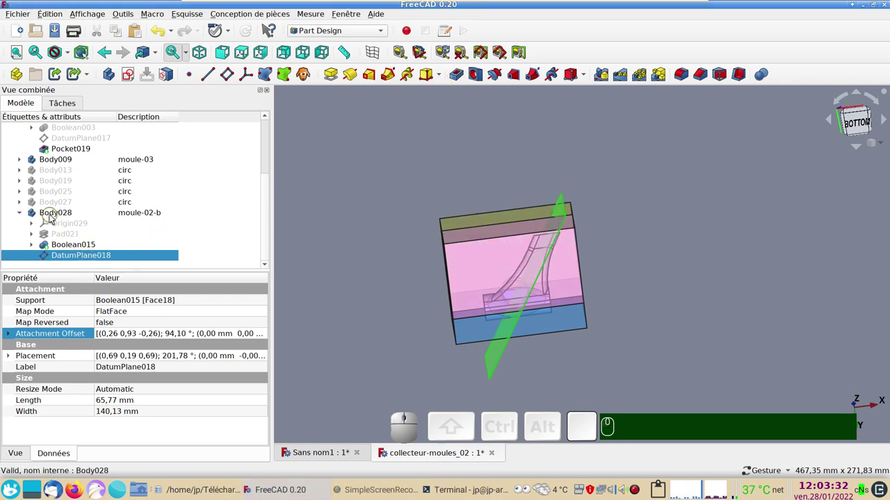
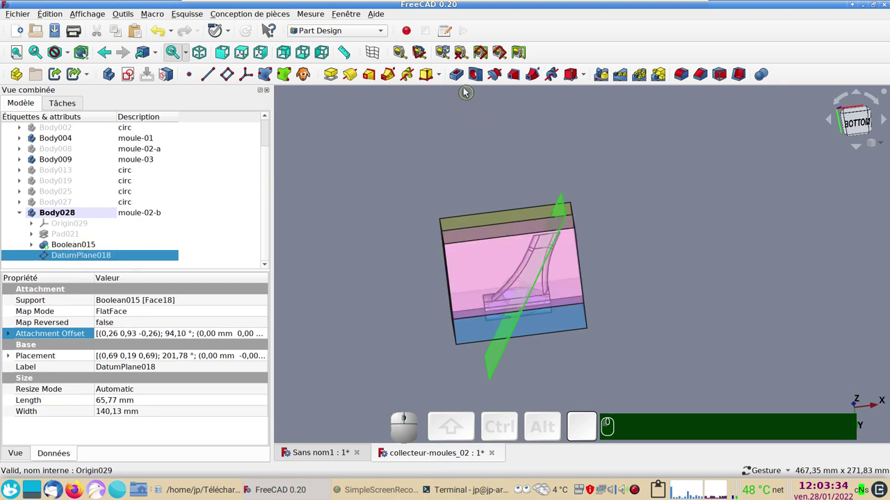
Step: Cut Pocket020 through all, reversed, along the slanted datum plane on moule-02-b
click(465, 81)
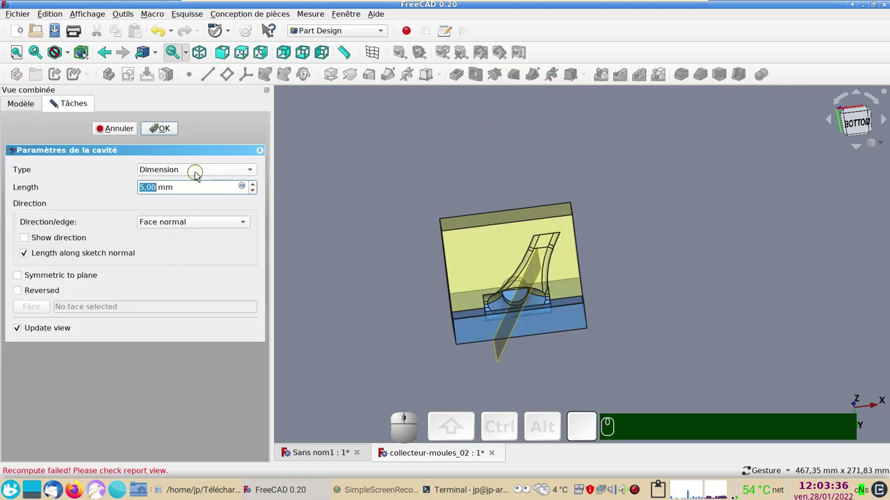
click(198, 176)
click(193, 187)
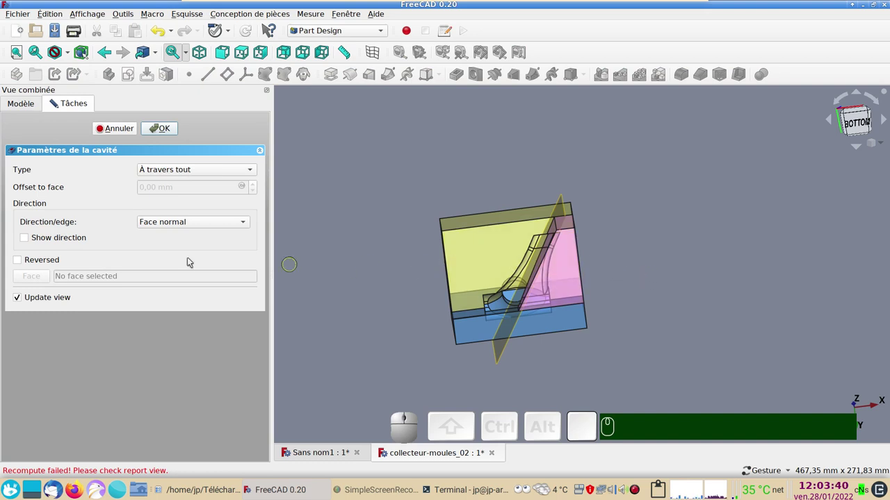
click(21, 265)
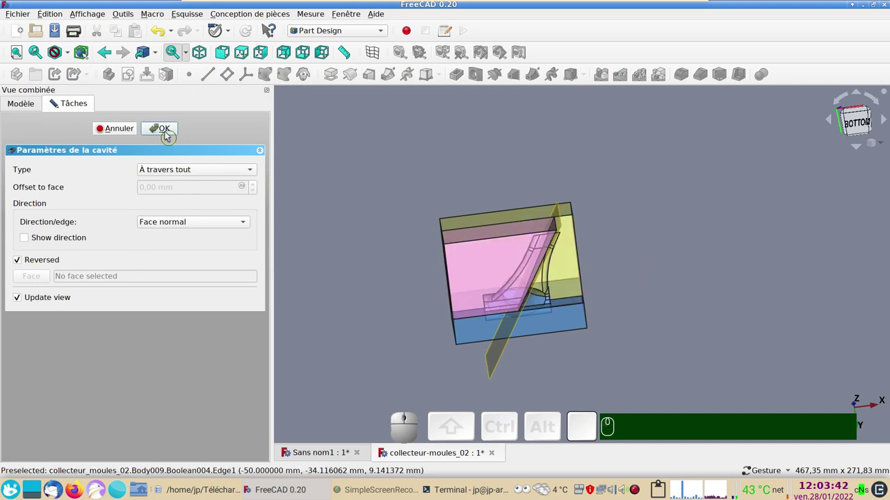
click(163, 128)
Step: Select the newly cut mold part and bring up its Display properties for recolouring
scroll(up, 3)
click(69, 173)
key(space)
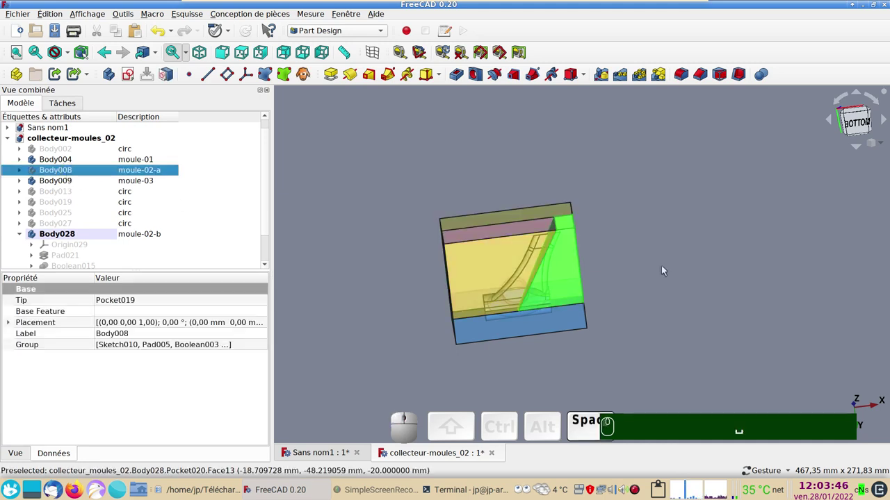
click(733, 276)
click(568, 283)
key(ctrl+d)
Step: Choose a new shape colour for the cut mold part in the colour picker
click(199, 234)
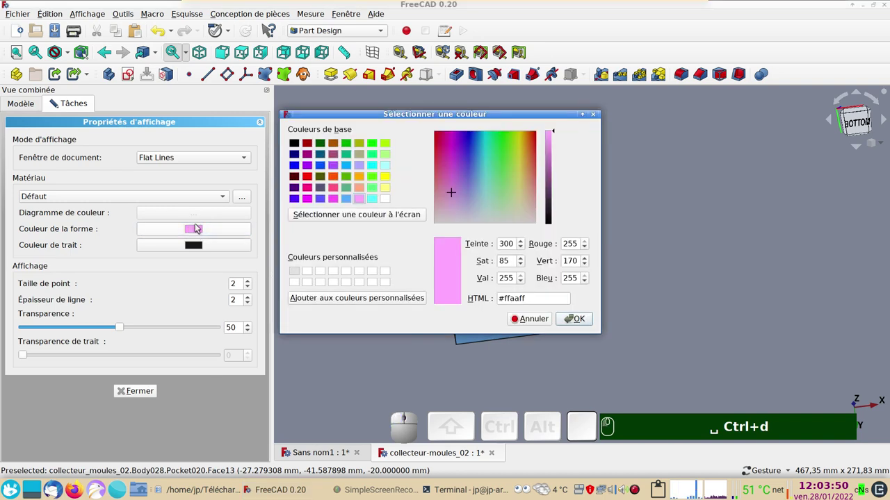
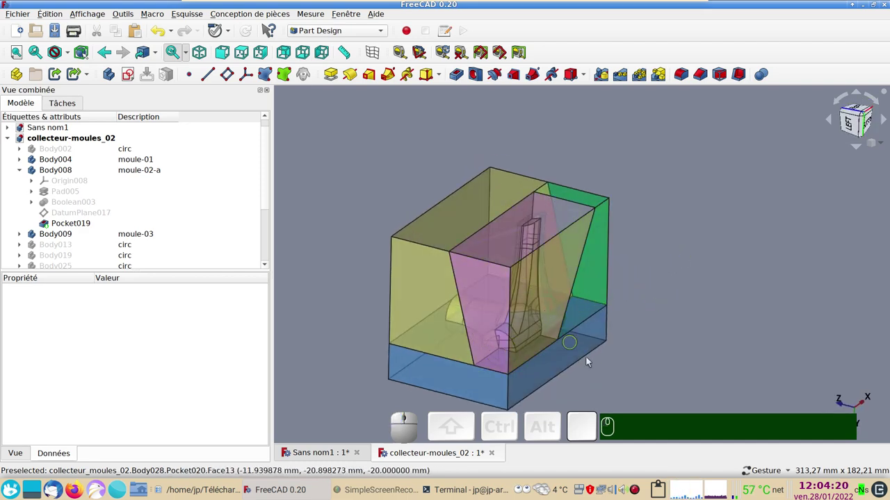
Step: Orbit the mold blocks to check the left side, nozzle area and underside
drag(607, 363, 648, 337)
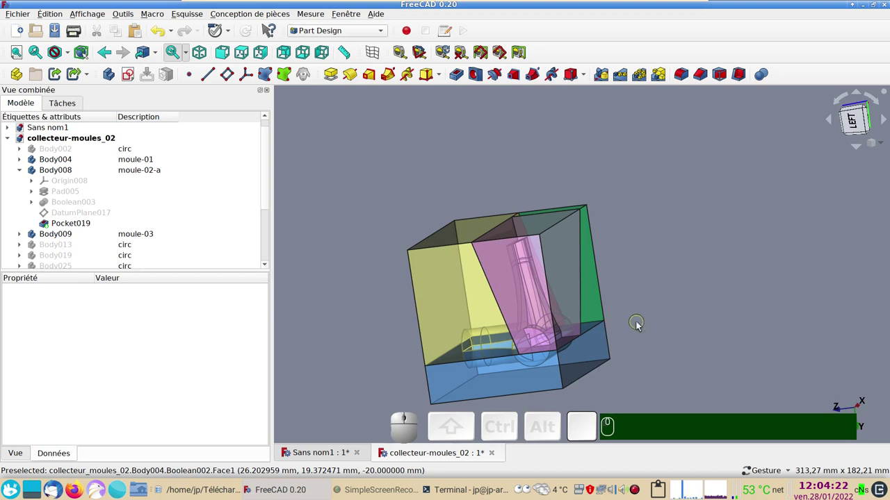
drag(688, 310, 613, 279)
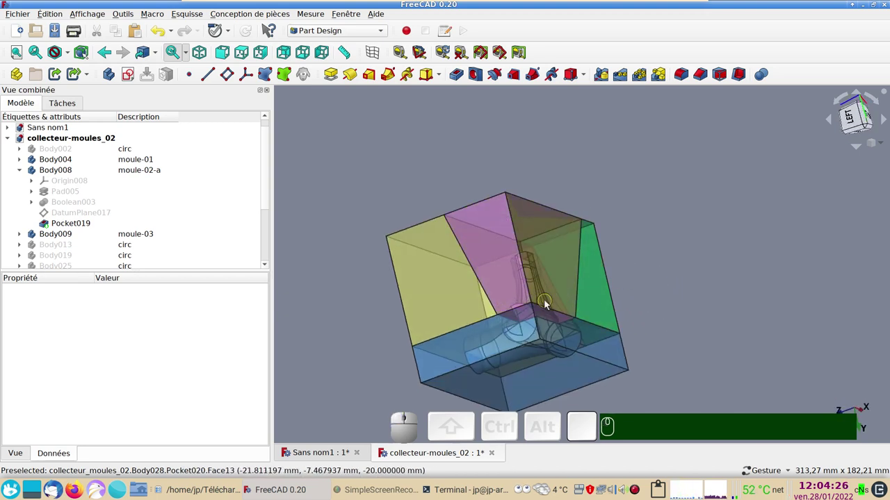
drag(558, 288, 475, 233)
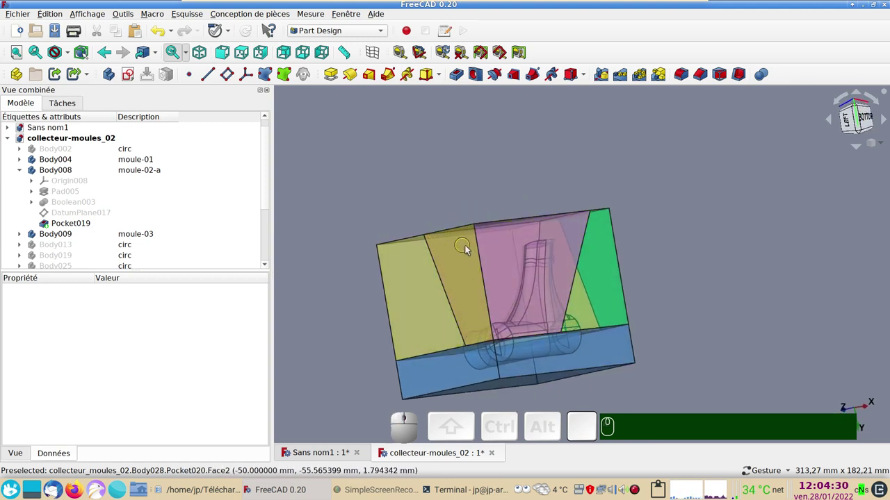
drag(738, 308, 672, 316)
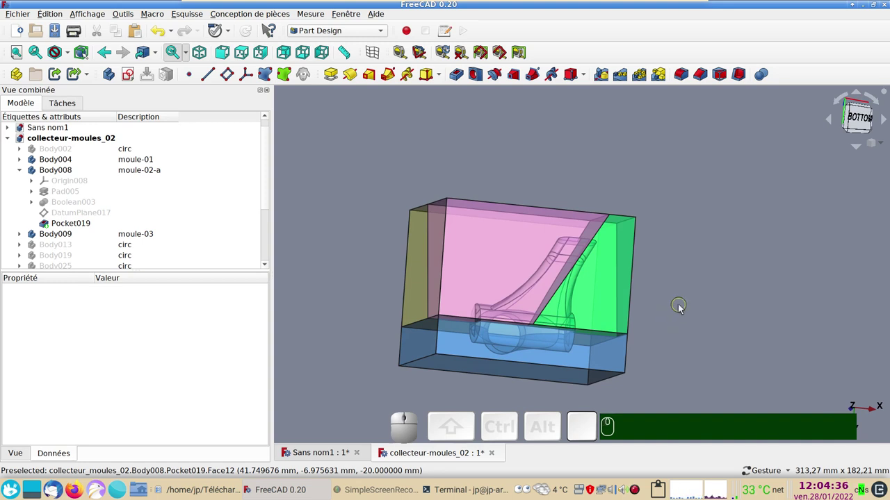
drag(690, 297, 595, 355)
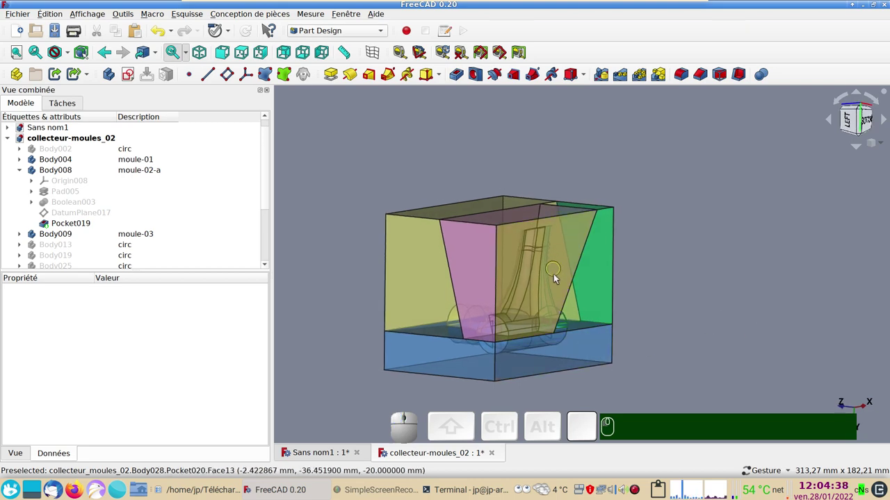
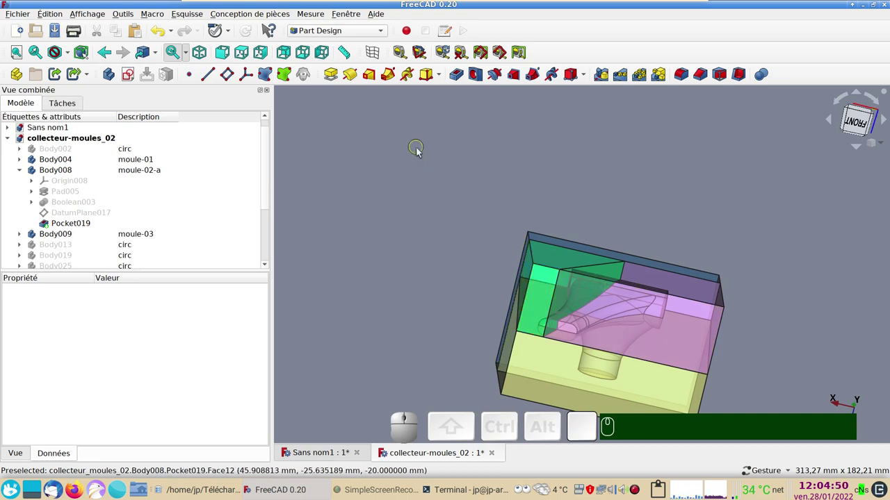
Step: Inspect the nozzle cavity and whole block from the right, then switch to the Sans nom1 document
drag(671, 320, 625, 307)
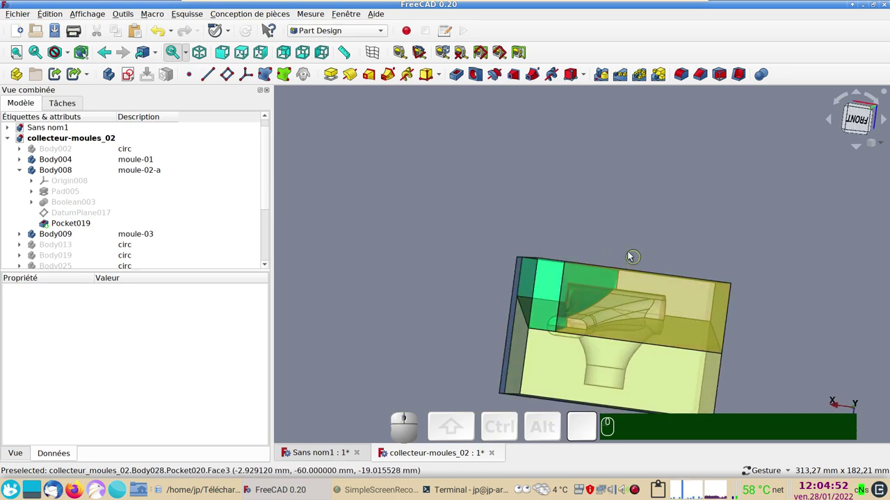
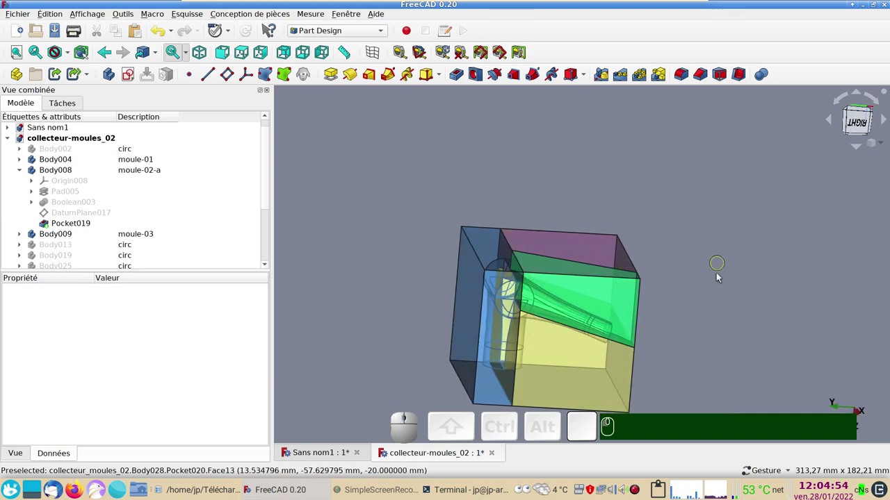
scroll(up, 3)
drag(689, 296, 716, 262)
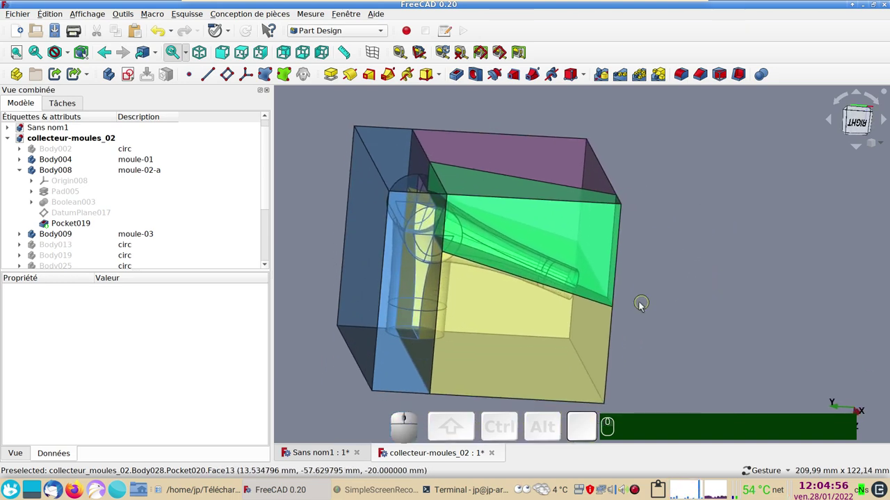
scroll(down, 3)
drag(675, 316, 741, 300)
drag(729, 291, 710, 318)
click(711, 318)
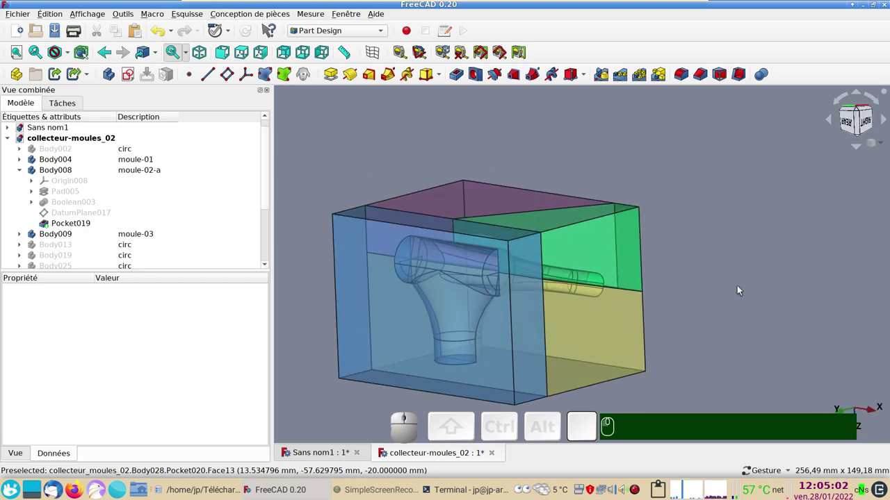
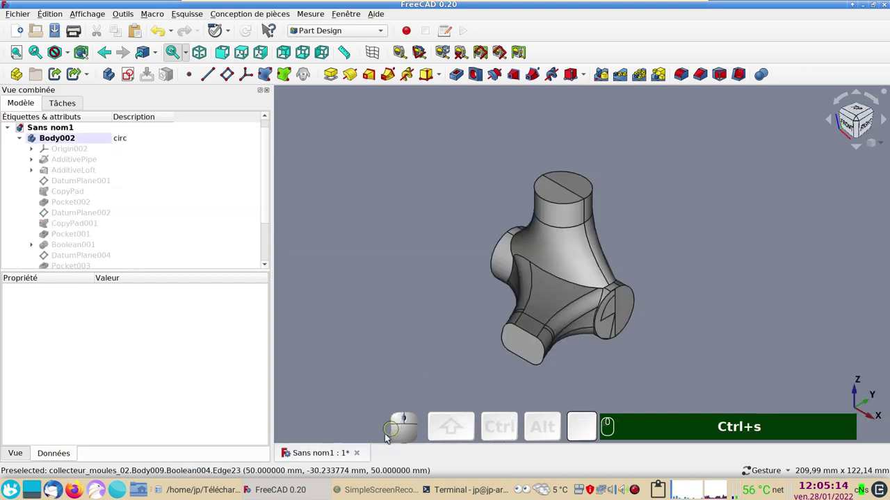
Step: Collapse Body002's feature list and orbit the collector to view it from the right
click(322, 459)
click(415, 295)
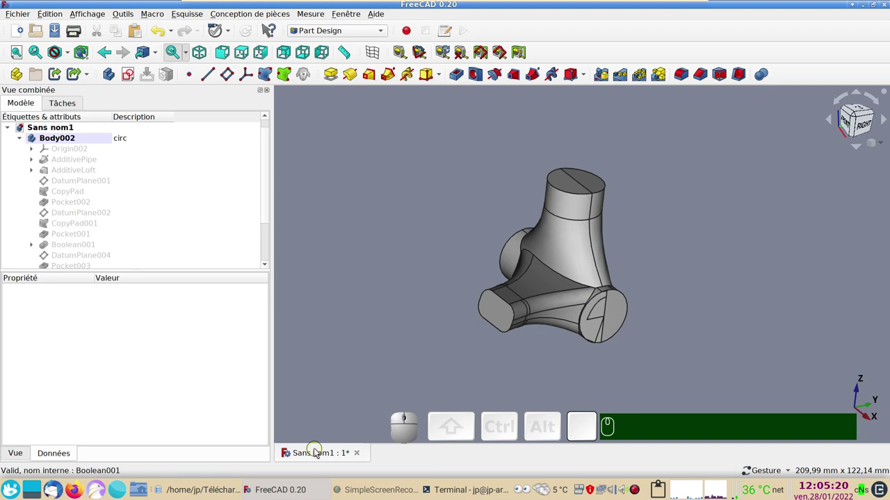
click(25, 145)
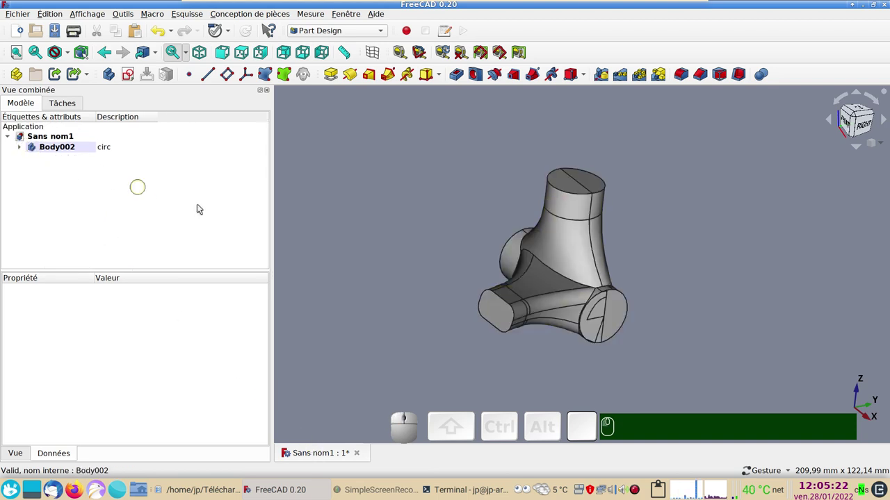
click(439, 260)
drag(420, 335, 469, 344)
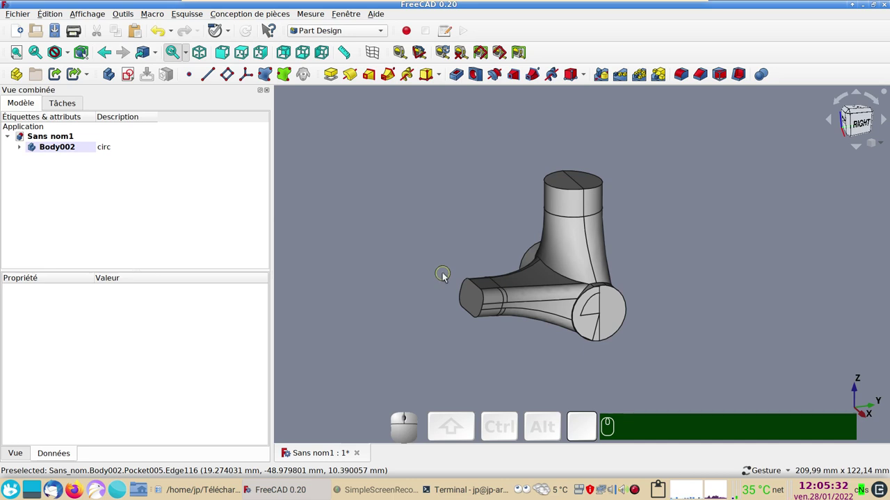
Step: Delete Pocket003 through Sketch009 from Body002, confirming removal of dependent features
click(24, 150)
scroll(down, 3)
drag(102, 182, 94, 205)
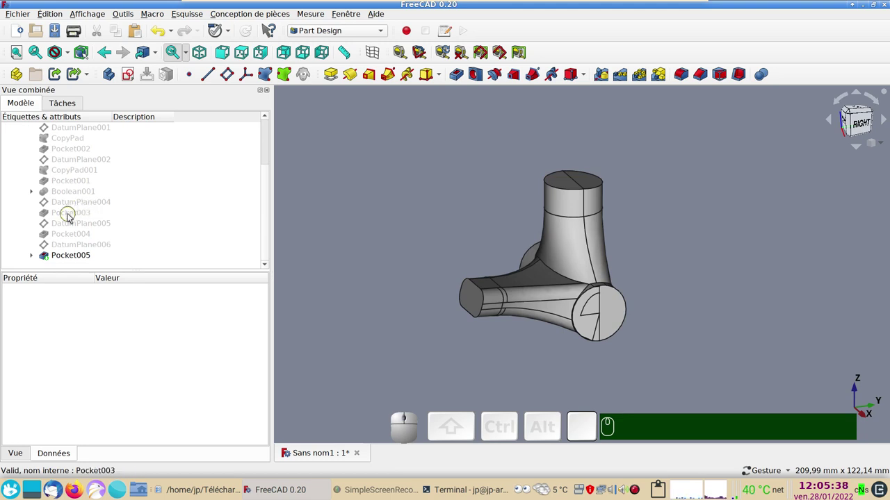
click(70, 218)
click(31, 258)
scroll(down, 3)
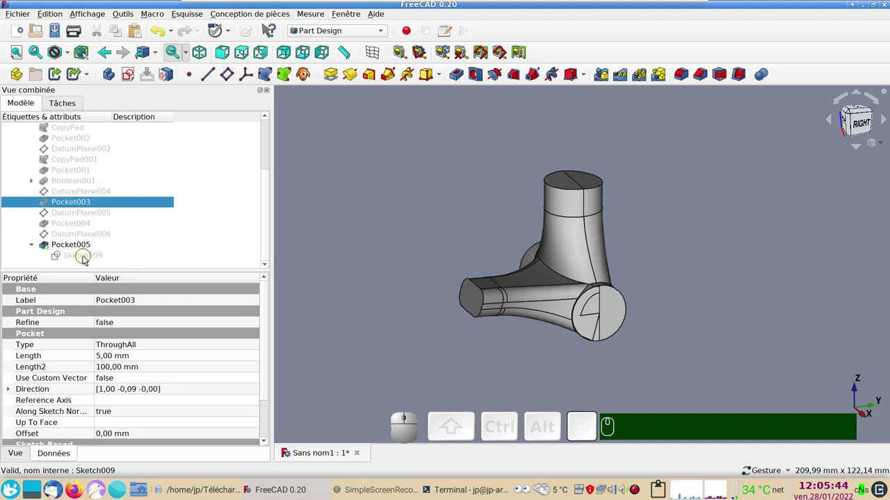
click(87, 261)
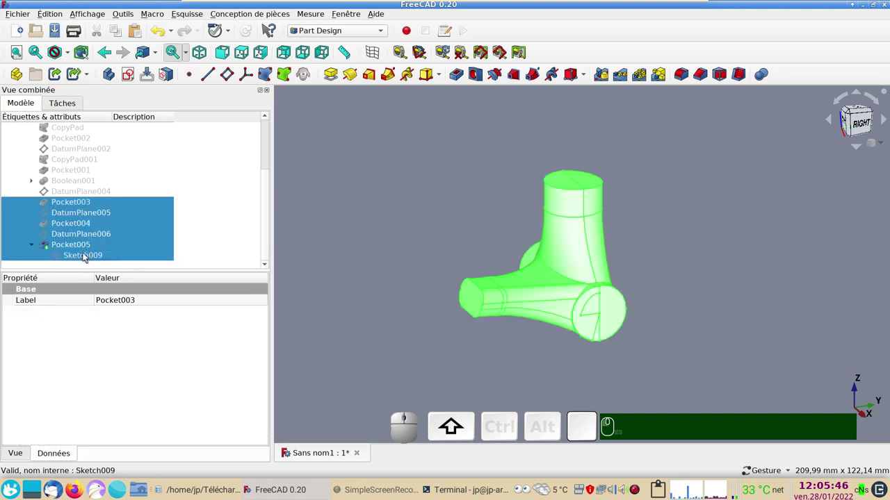
key(Delete)
click(415, 289)
key(Delete)
Step: Orbit the collector to check its restored longer uncut arm from several sides
drag(754, 252, 669, 195)
click(725, 243)
drag(684, 266, 481, 202)
click(488, 194)
click(23, 150)
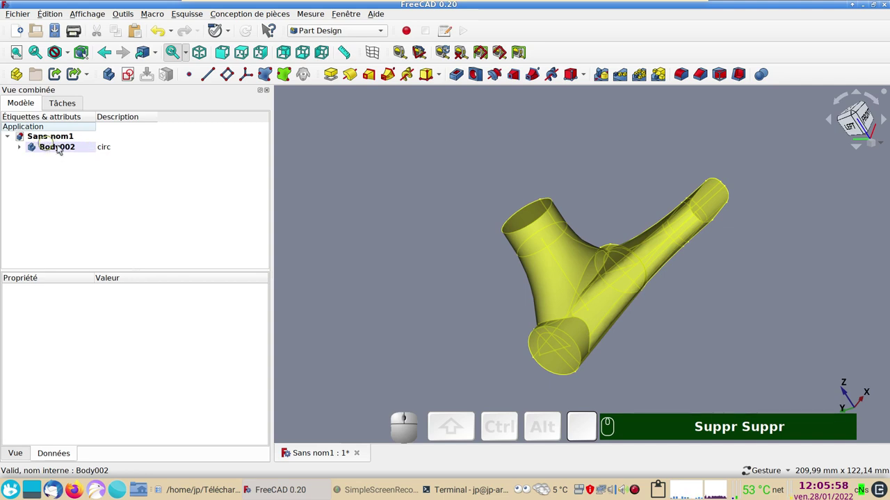
drag(366, 224, 400, 249)
drag(420, 273, 270, 247)
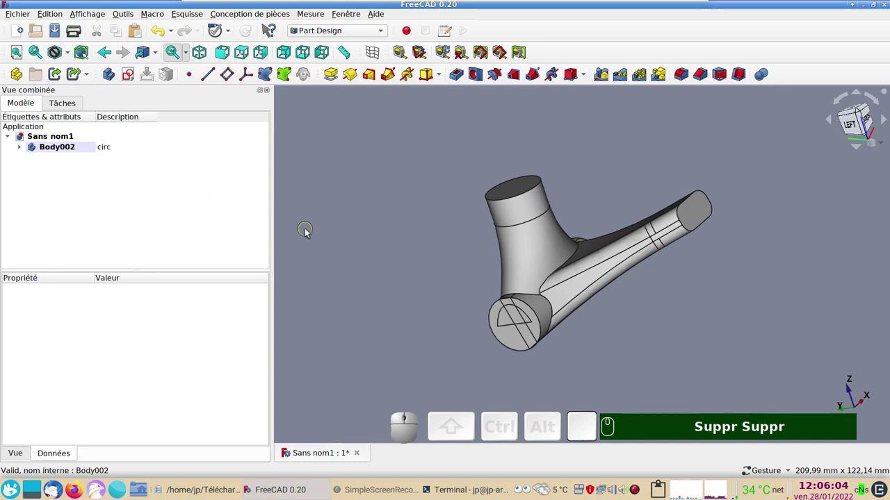
Step: Save the untitled collector document as collecteur-creux.FCStd
key(ctrl+s)
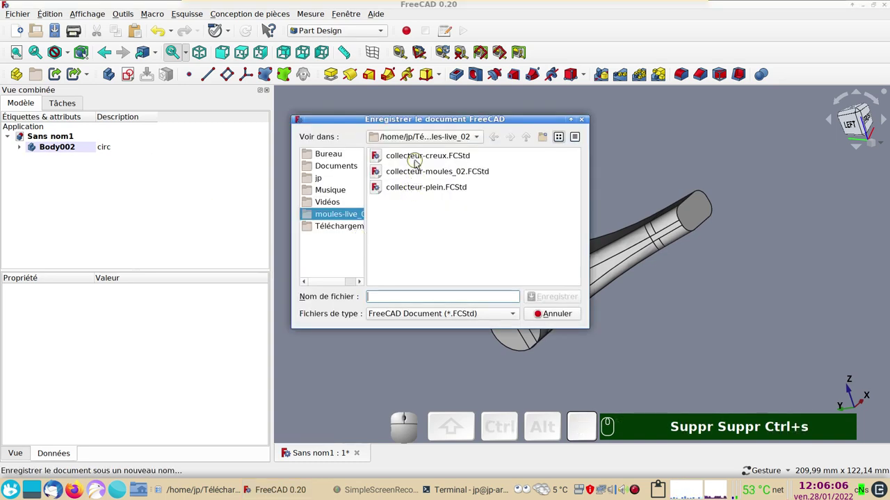
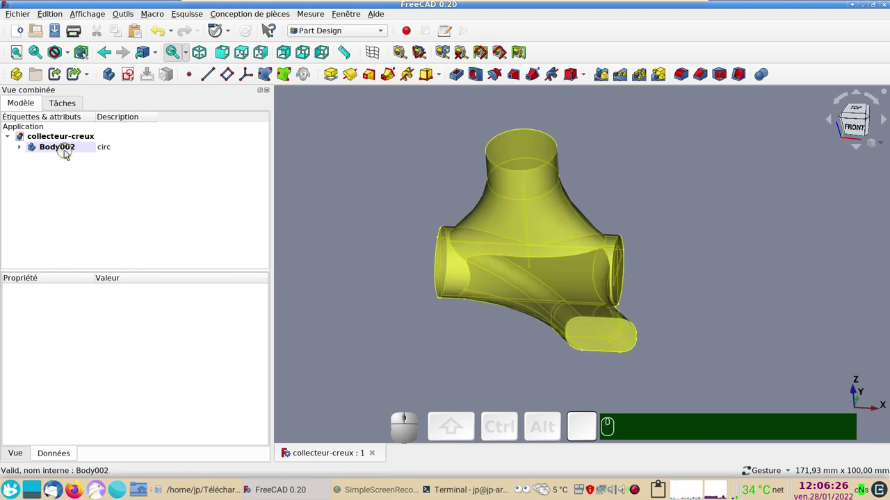
Step: Bind Boolean001's end face Face44 as ShapeBinder001, hide Boolean001 and select the binder
click(594, 341)
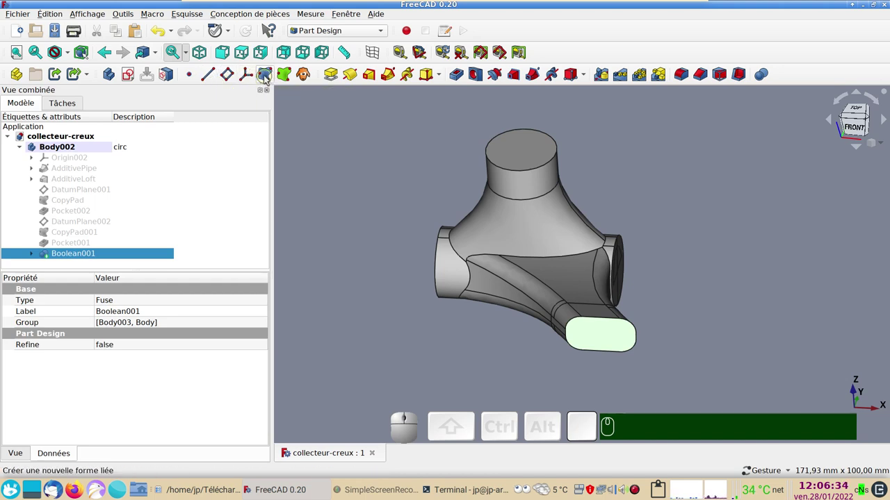
click(266, 79)
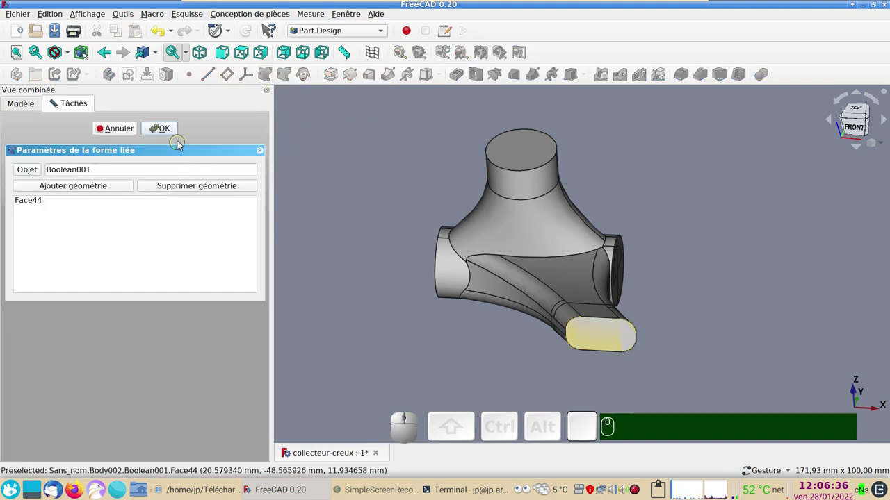
click(169, 129)
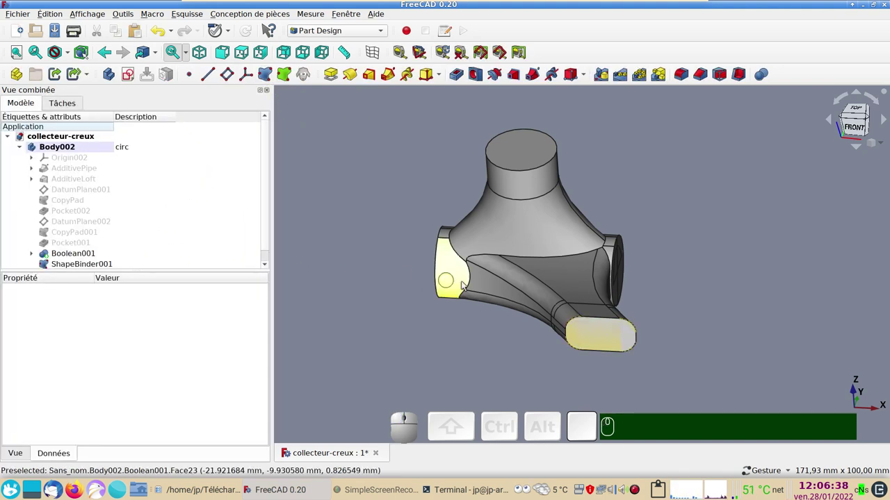
click(507, 285)
key(space)
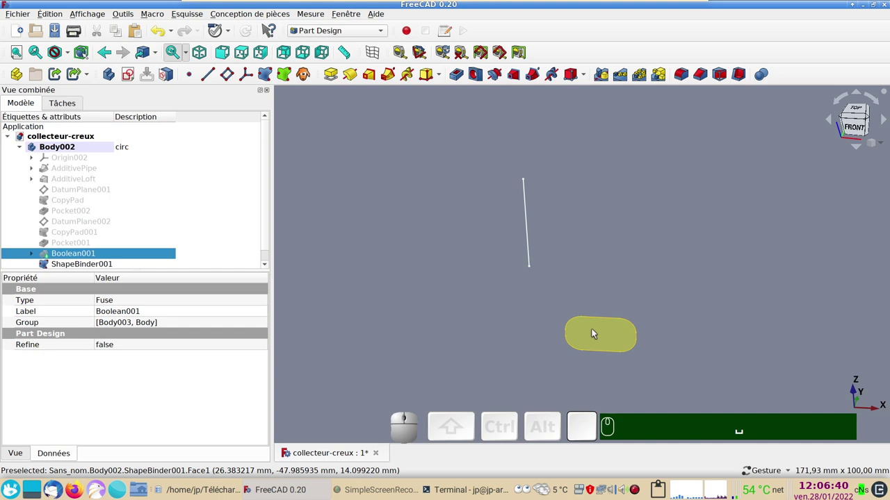
click(597, 331)
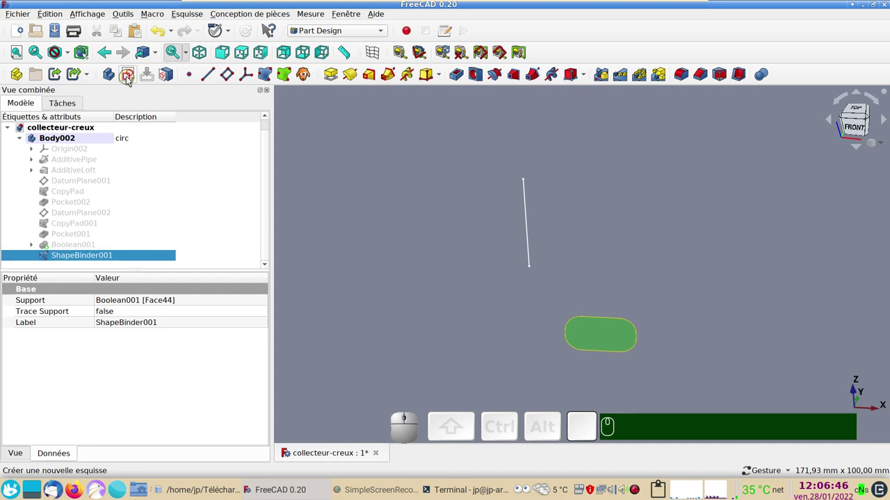
Step: Start Sketch009 on the linked end face and look straight at it, framing the face
click(128, 79)
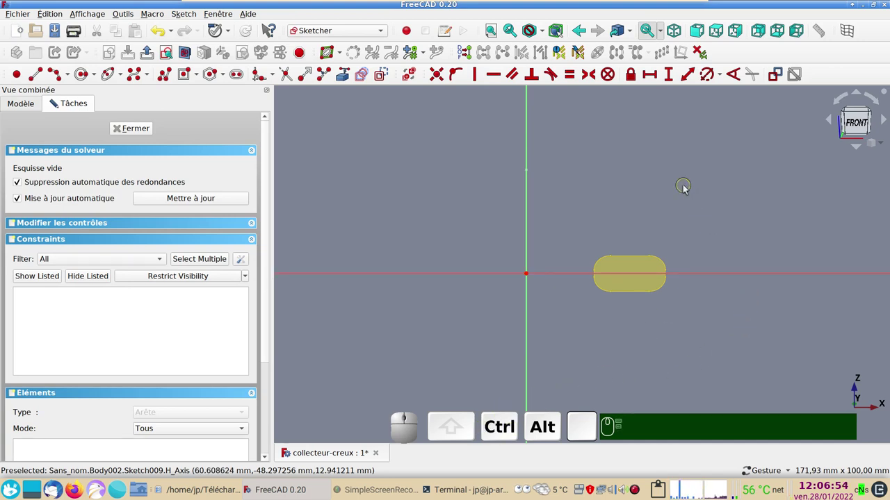
drag(680, 188, 501, 219)
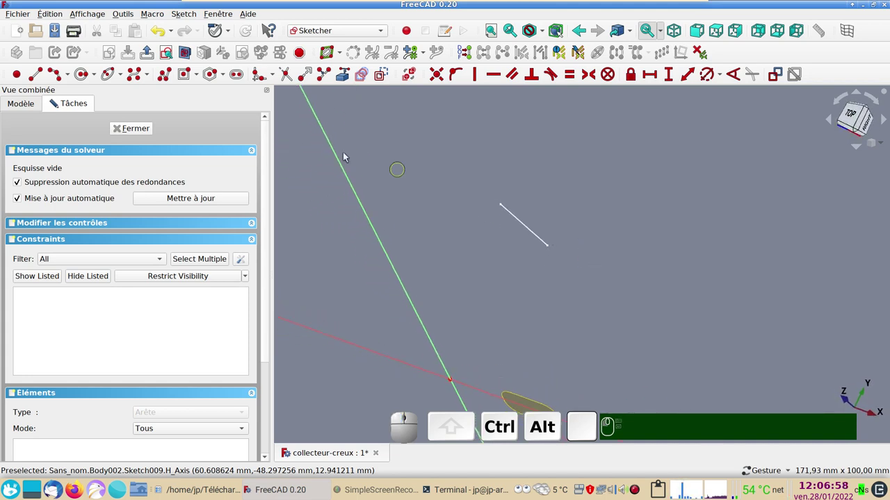
click(170, 60)
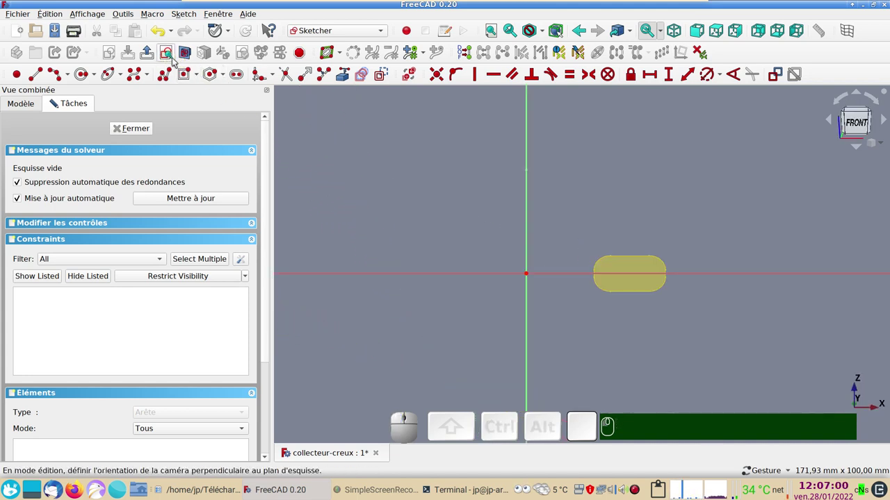
scroll(up, 3)
drag(452, 216, 311, 170)
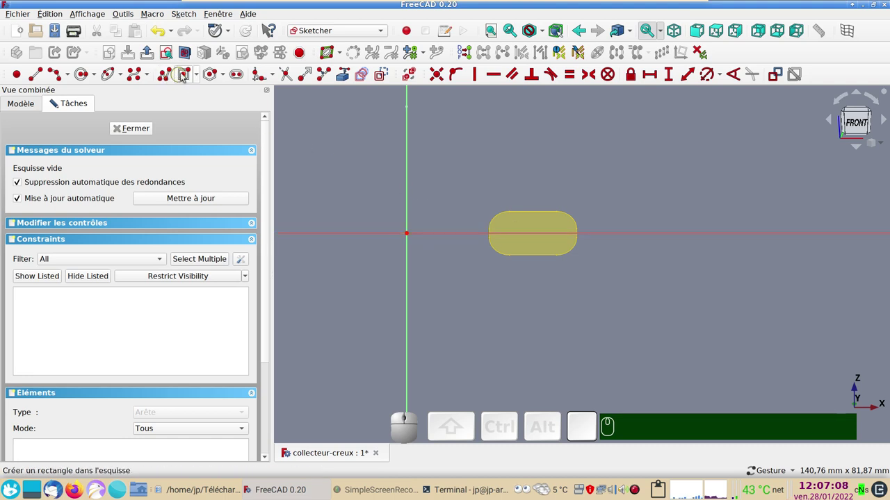
Step: Draw a rectangle and reference the face's upper and lower straight edges as external geometry
click(182, 75)
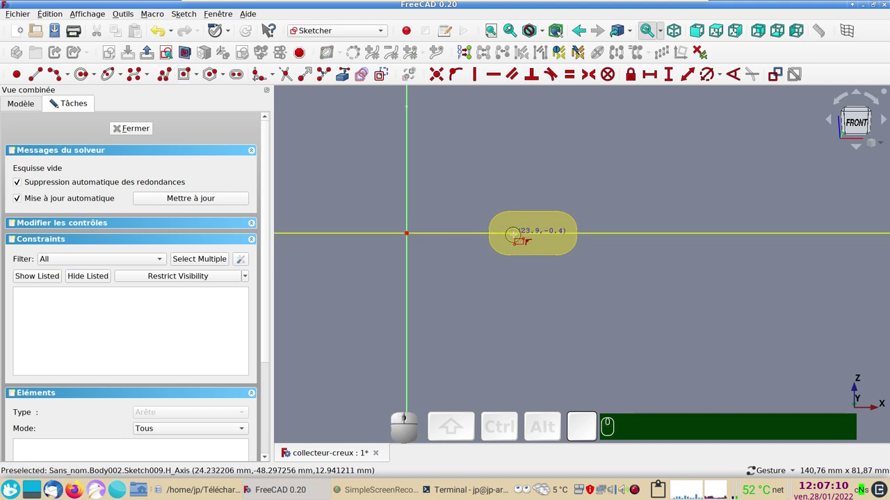
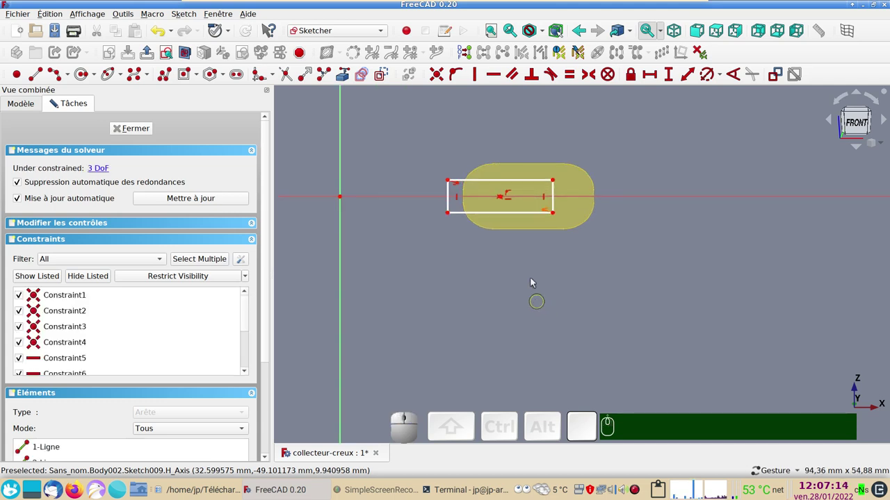
click(347, 73)
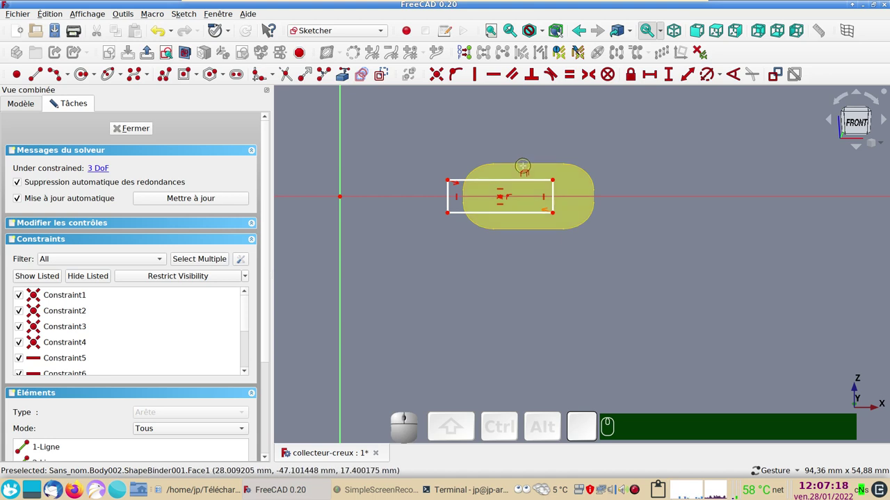
click(339, 70)
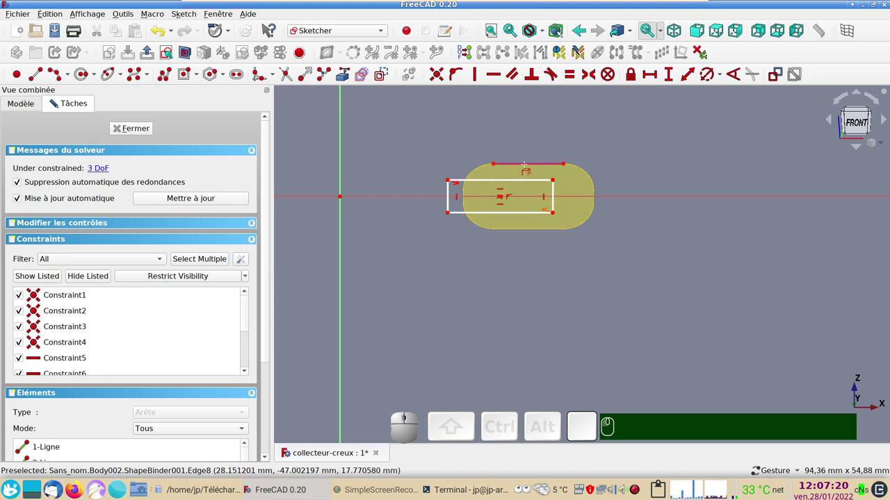
click(339, 70)
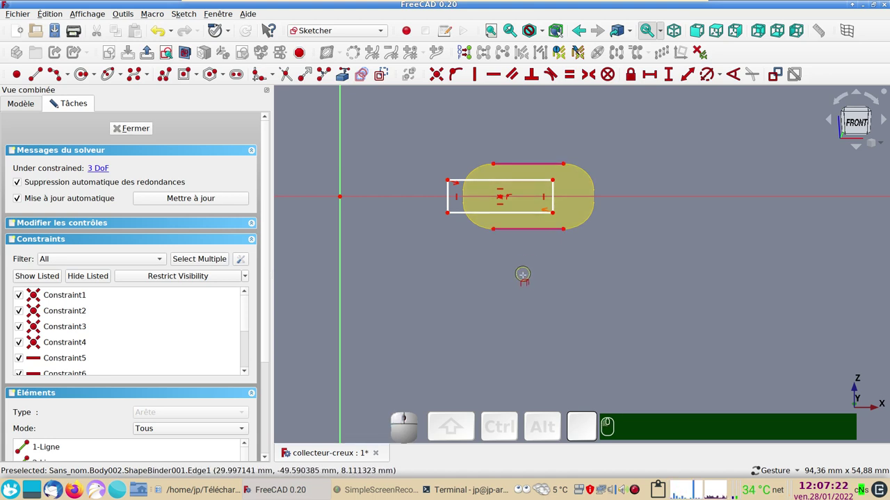
scroll(up, 3)
right_click(339, 70)
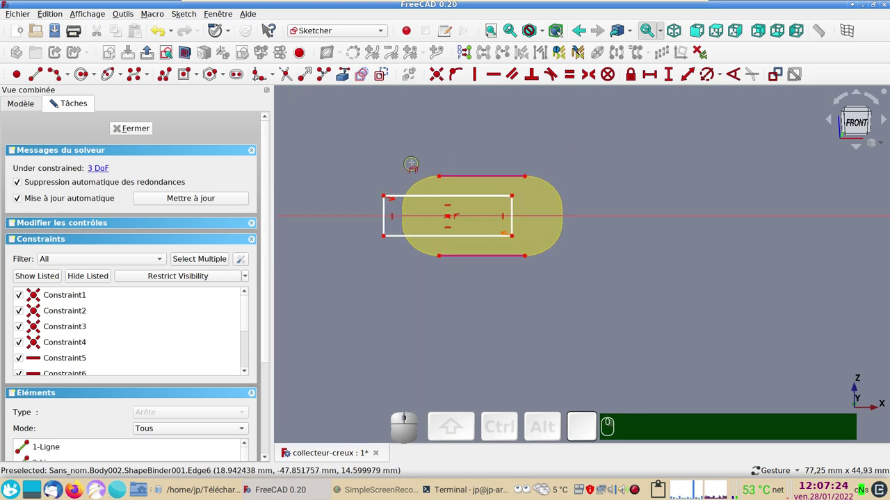
Step: Add a construction diagonal from the upper edge's end and widen the rectangle inside the face
click(381, 82)
click(39, 77)
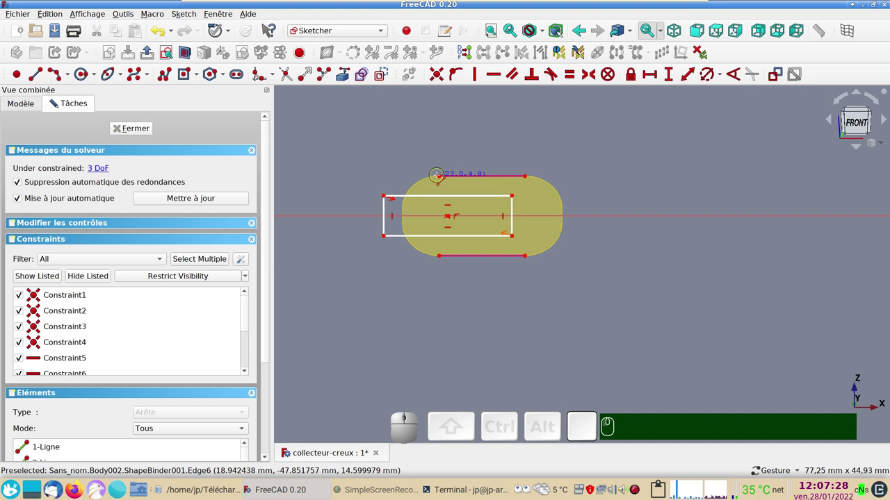
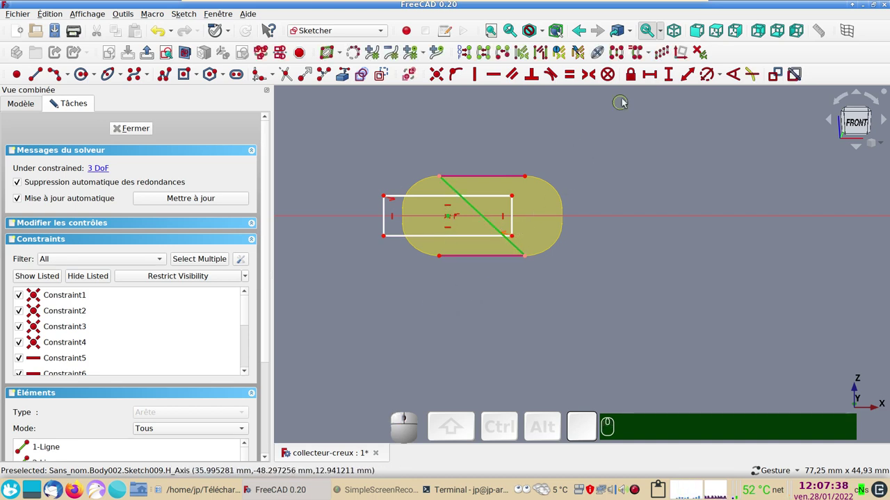
key(o)
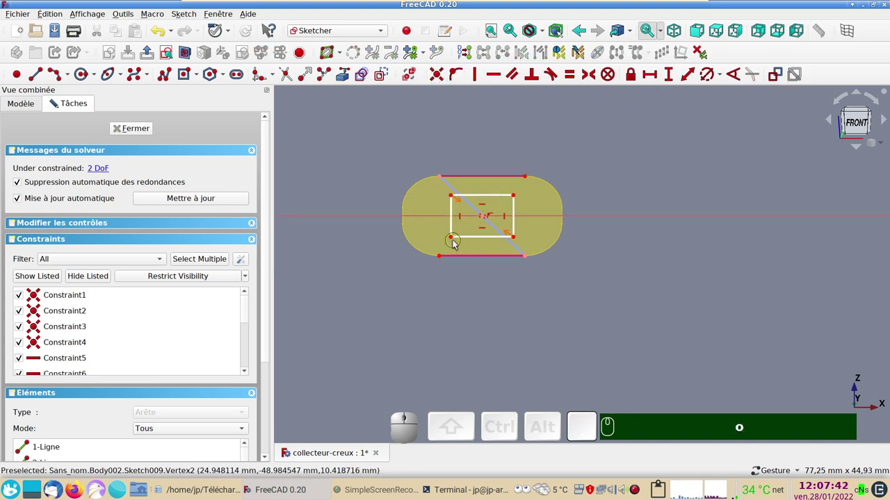
drag(454, 196, 463, 205)
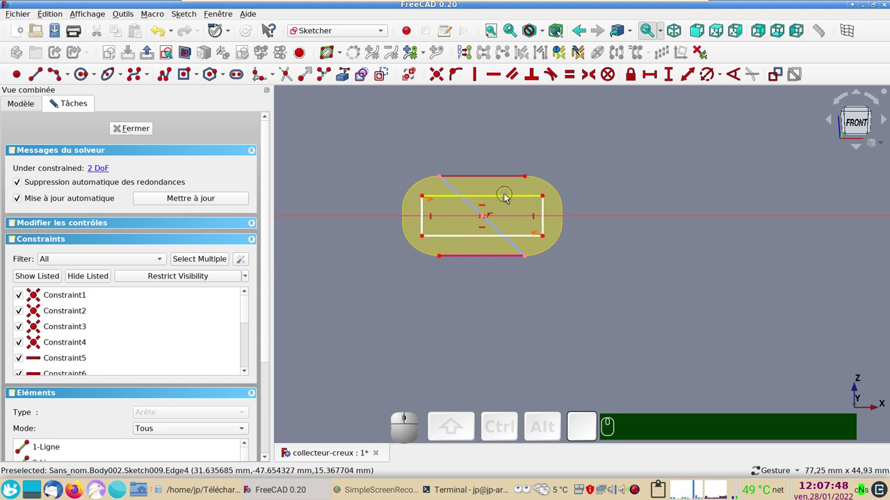
Step: Constrain the rectangle's top edge to 14 mm and its right edge to 5 mm
click(509, 195)
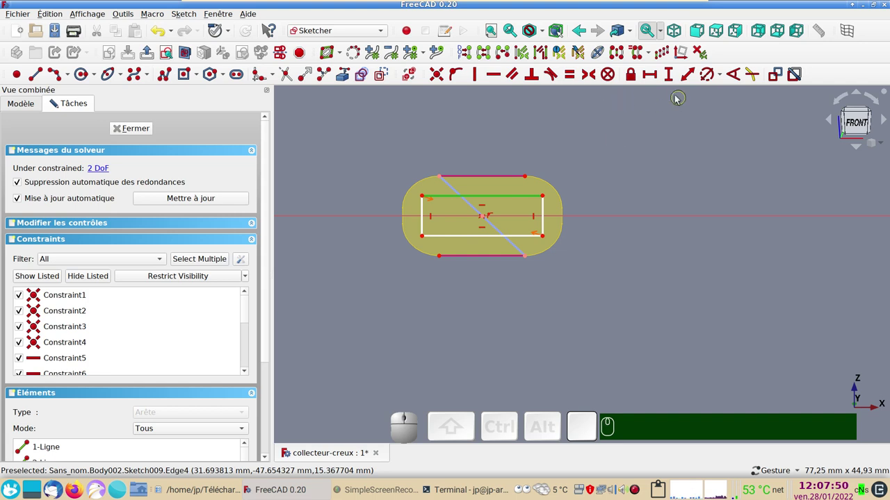
click(648, 74)
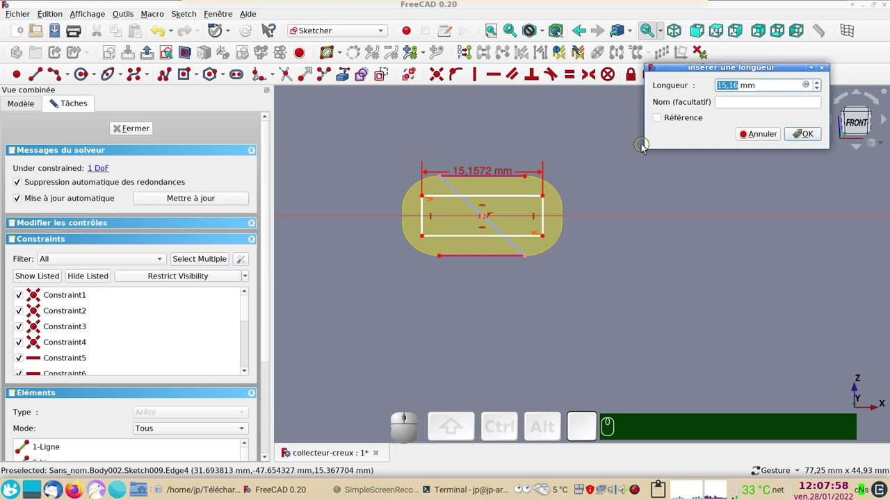
key(KP_1)
key(KP_4)
key(KP_Enter)
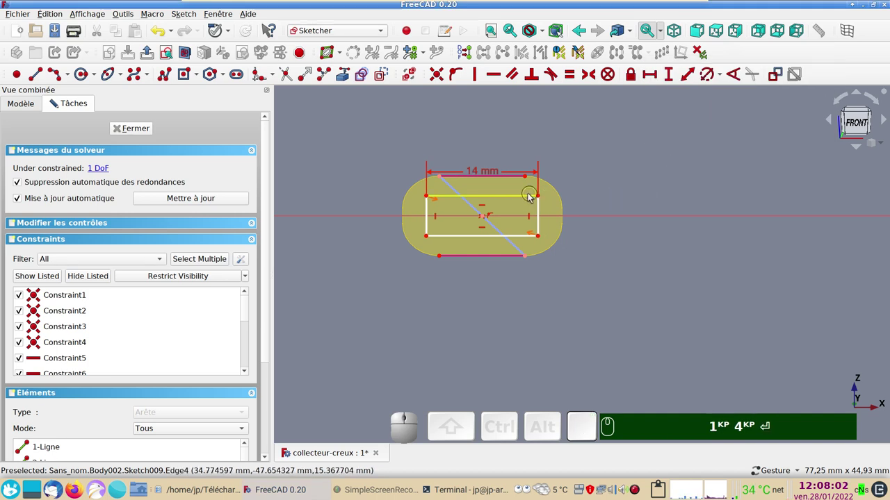
click(529, 196)
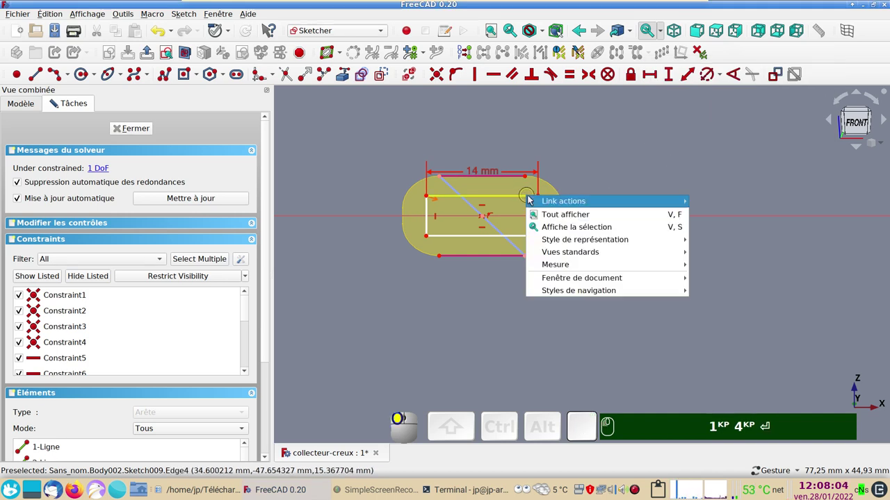
click(590, 167)
click(541, 214)
click(669, 80)
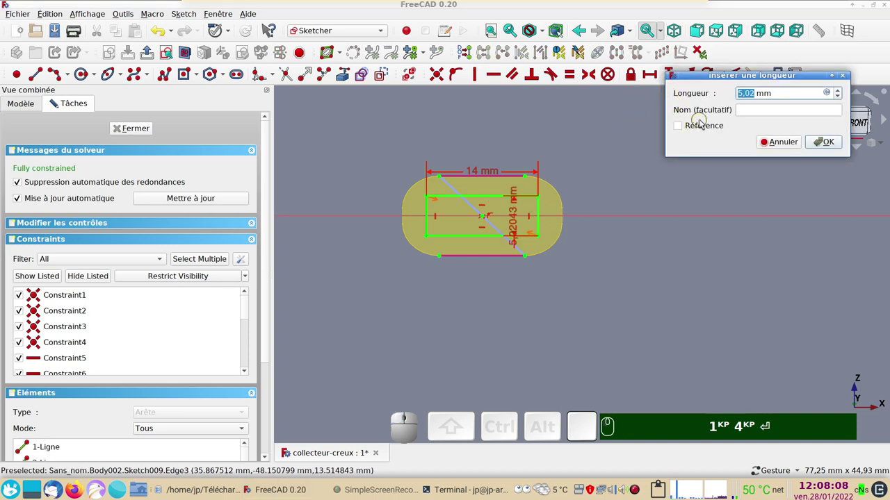
key(KP_5)
key(Return)
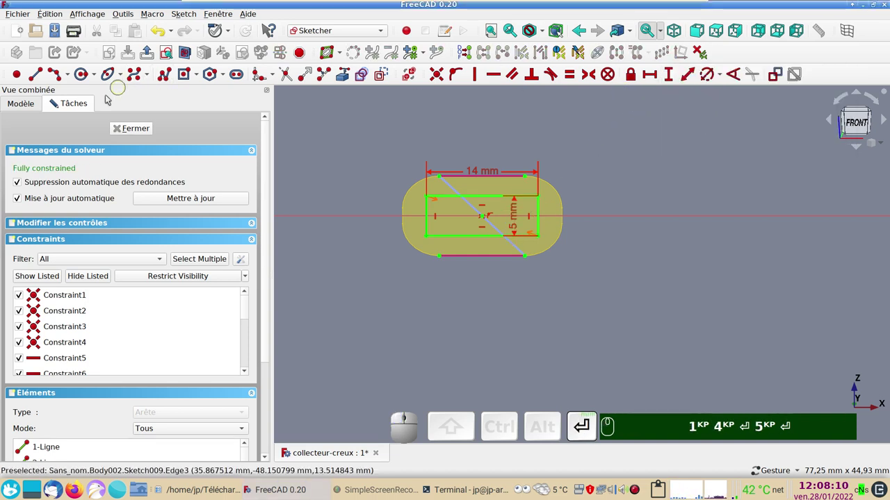
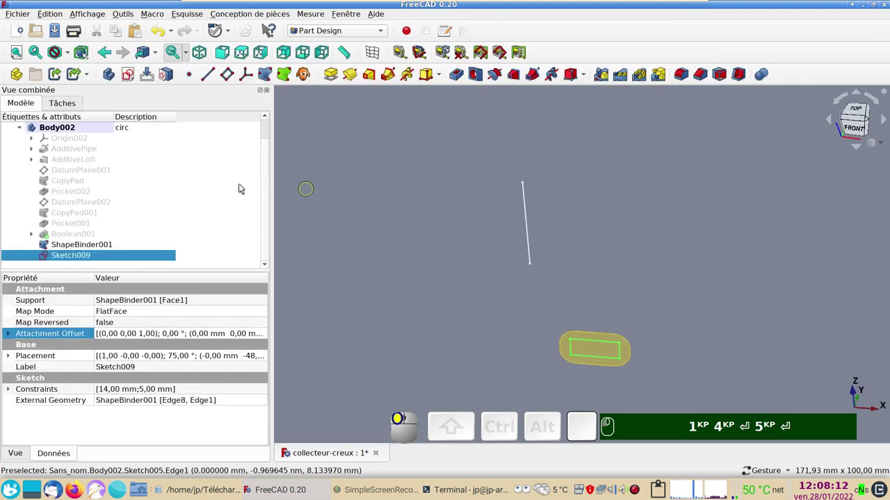
Step: Show Boolean001 again, reorient the view and select the nozzle's flat end face Face44
click(91, 237)
key(space)
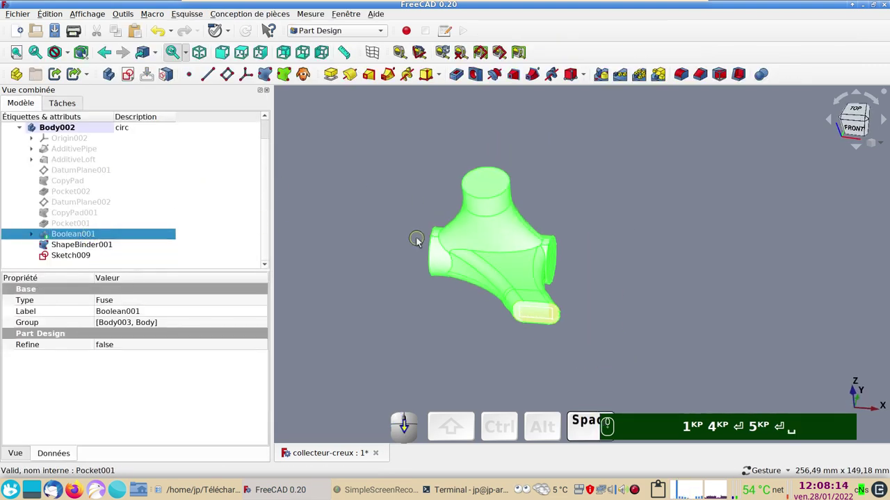
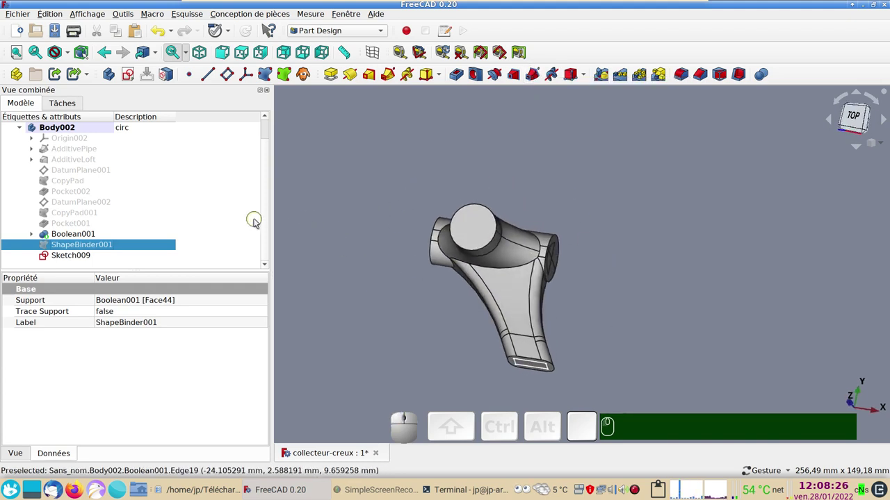
click(691, 297)
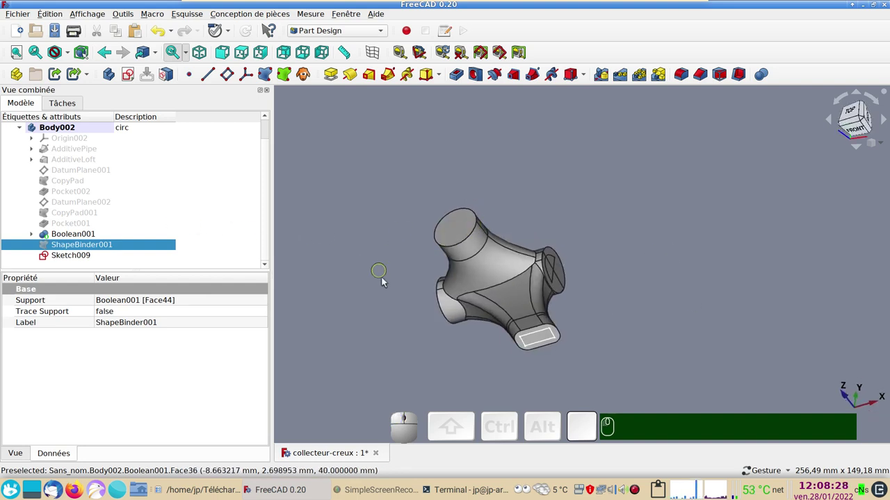
click(397, 313)
scroll(up, 3)
drag(403, 309, 323, 237)
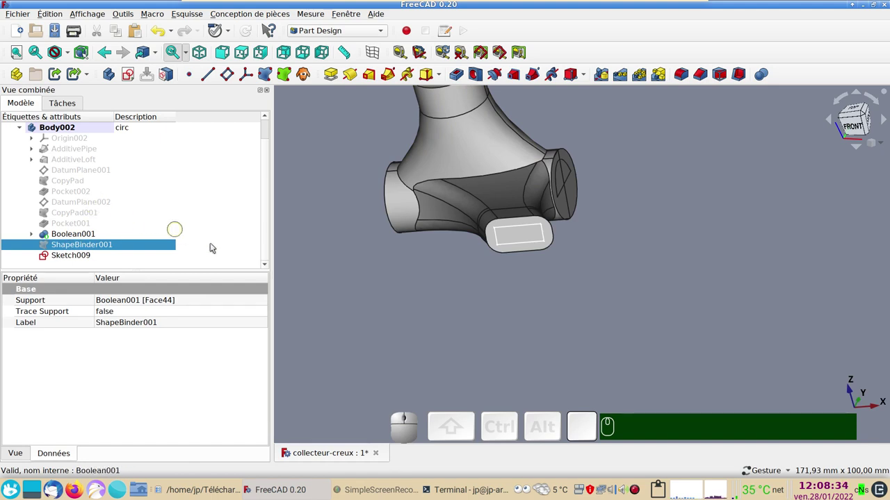
click(523, 236)
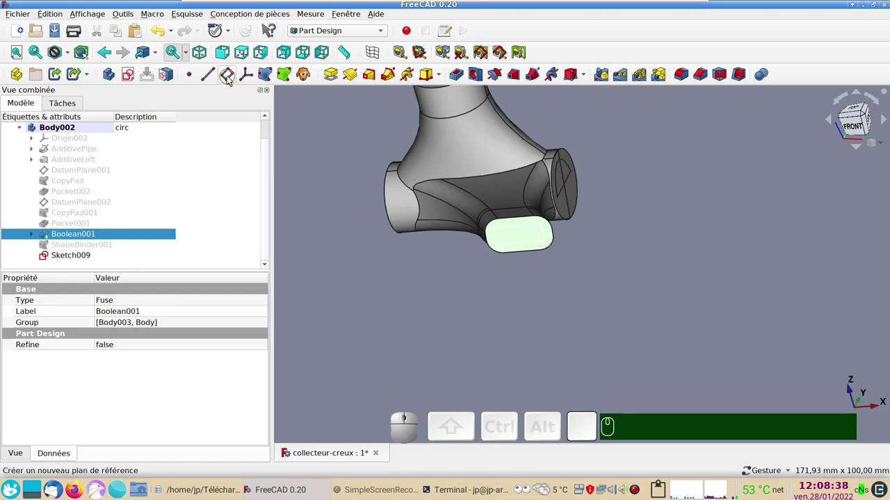
Step: Create a datum plane on Face44 and inspect it from the right side
click(230, 80)
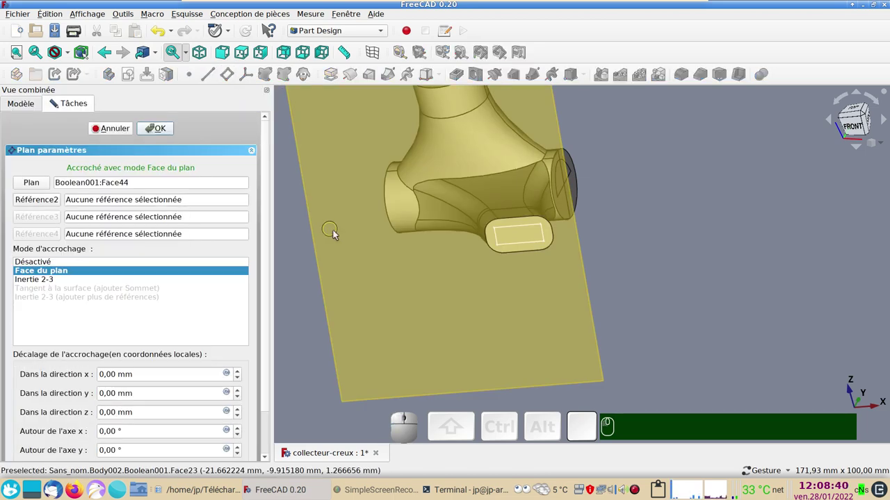
drag(802, 301, 646, 303)
key(KP_1)
key(KP_3)
drag(714, 293, 420, 280)
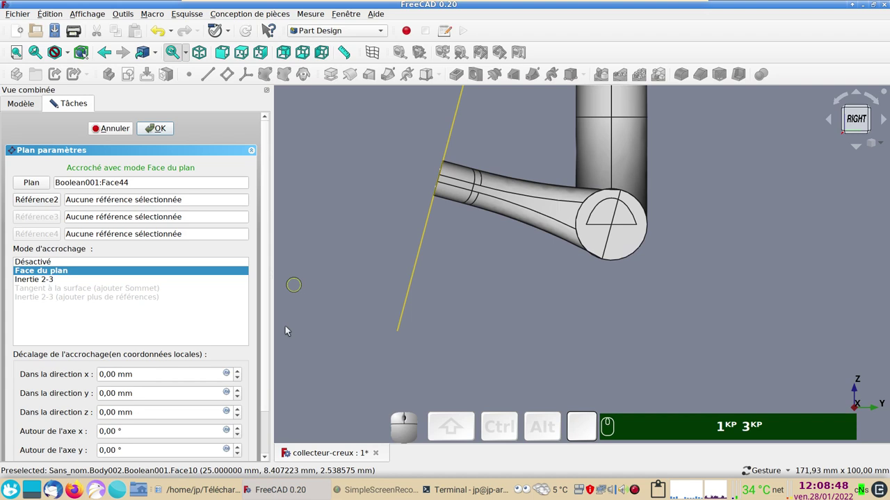
drag(266, 372, 191, 409)
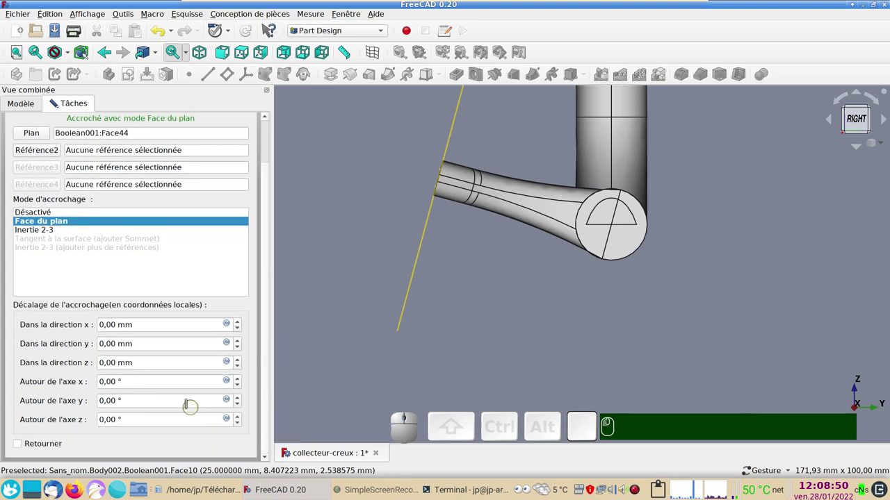
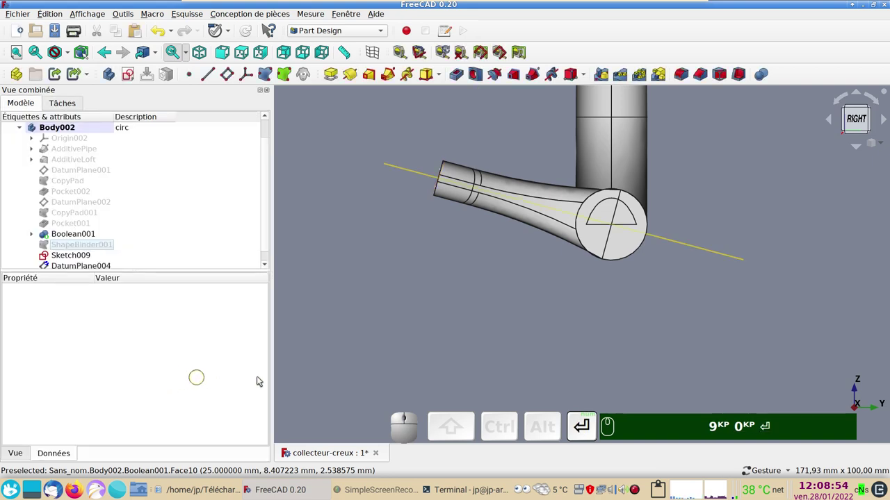
Step: Rotate the plane 90° about its x axis, giving DatumPlane004, and select it
key(KP_9)
key(KP_0)
key(Return)
drag(531, 305, 377, 291)
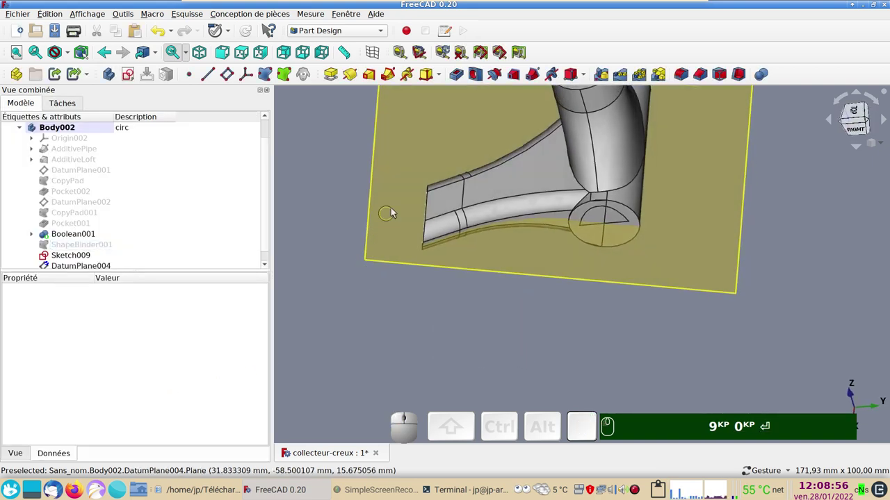
click(398, 208)
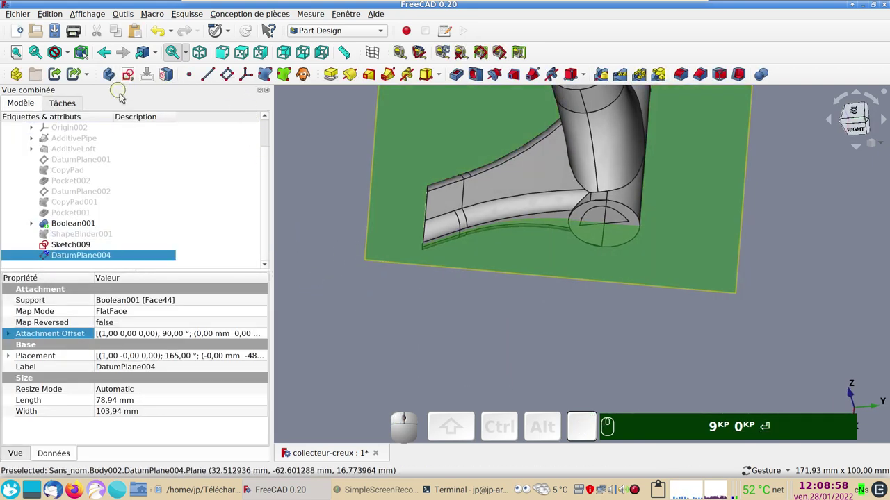
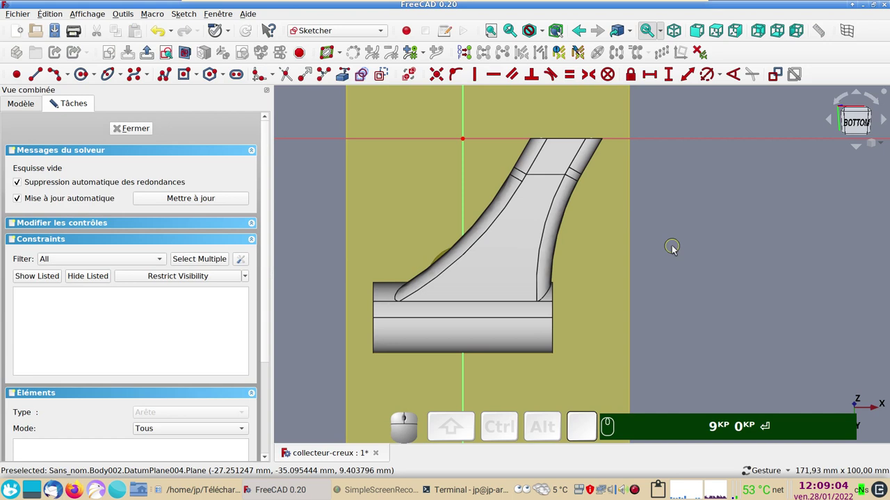
Step: With section view on, draw Sketch010's slanted line from the horizontal axis to the vertical axis
click(190, 53)
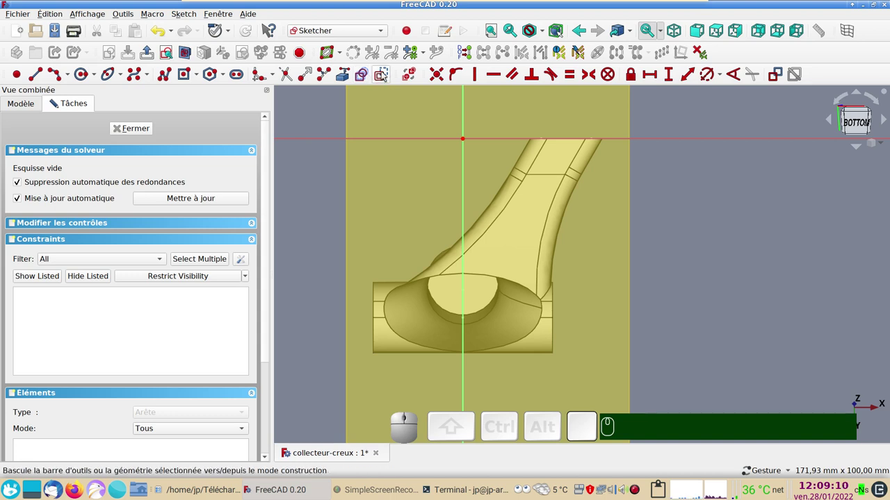
click(339, 70)
click(39, 76)
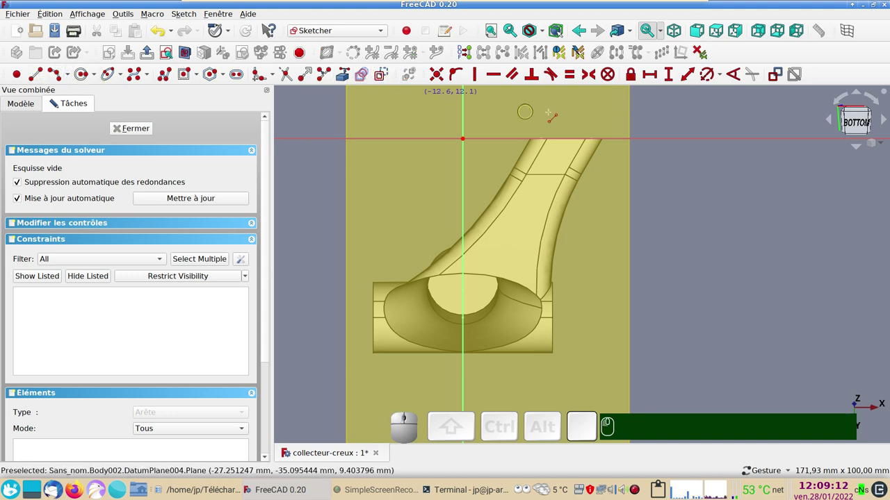
click(483, 305)
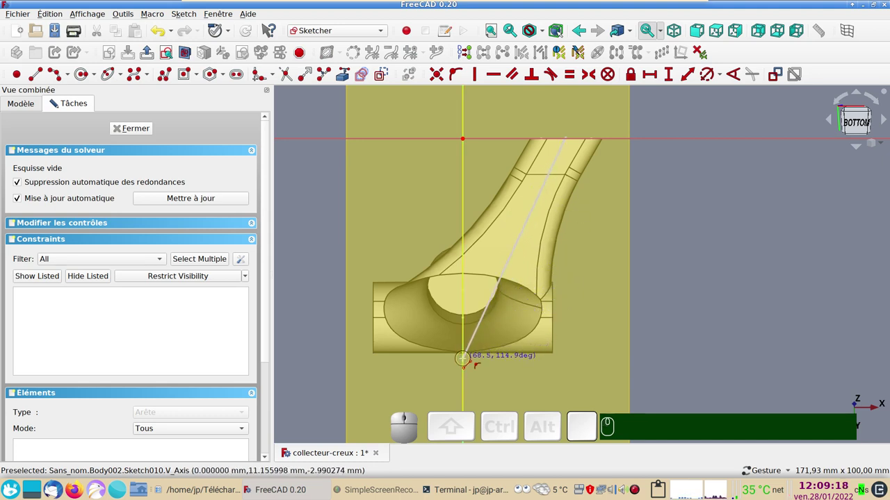
click(477, 308)
right_click(479, 307)
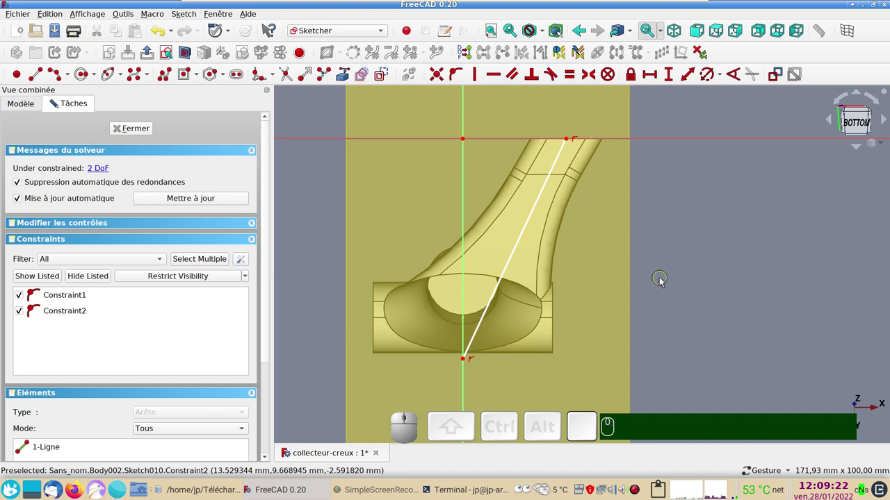
scroll(up, 3)
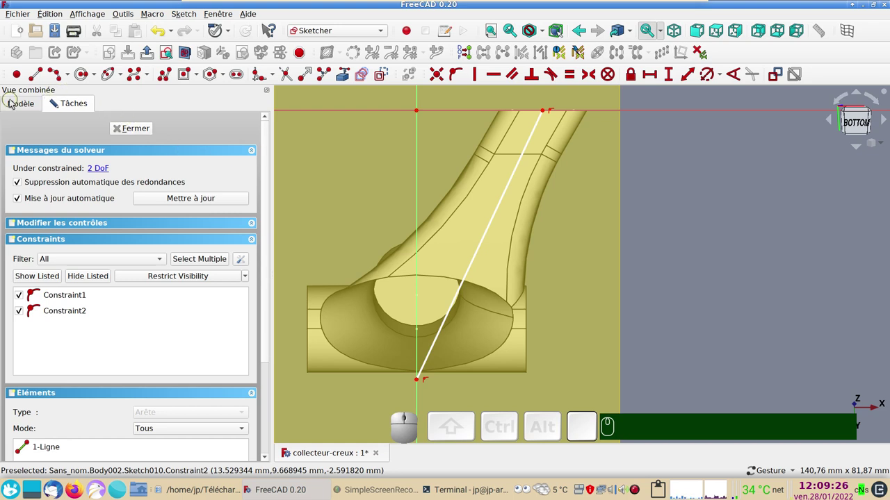
Step: Hide DatumPlane004 from the model tree
click(12, 102)
click(78, 256)
key(space)
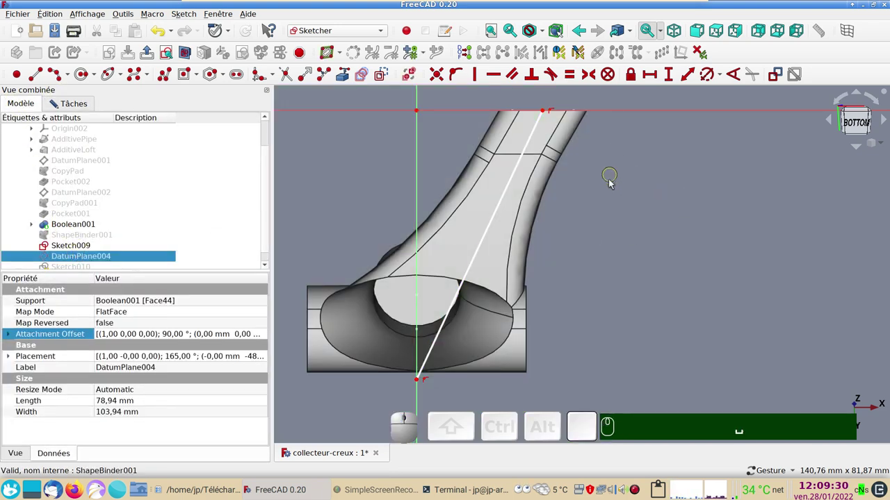
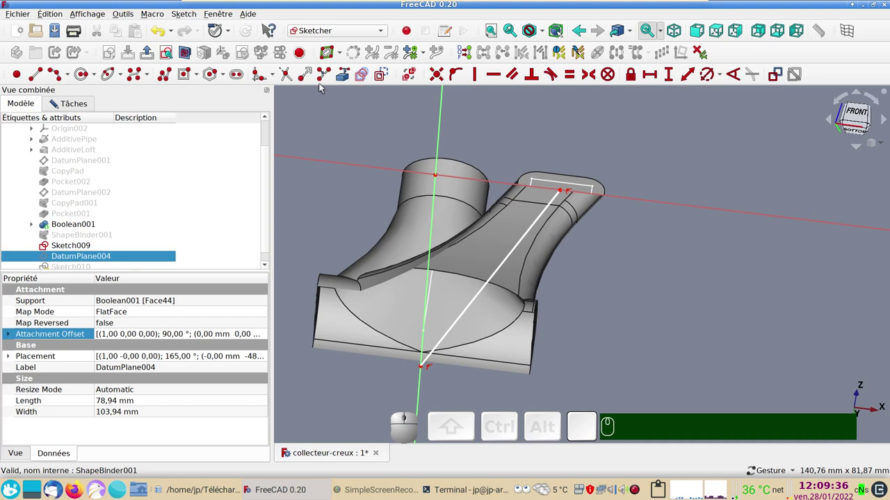
Step: Link the profile edge and the spout's side edge into Sketch010 as external geometry
click(344, 77)
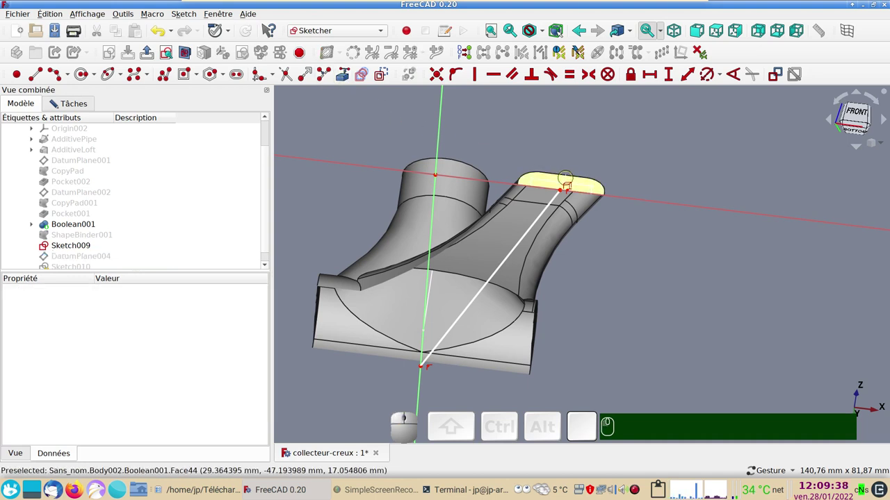
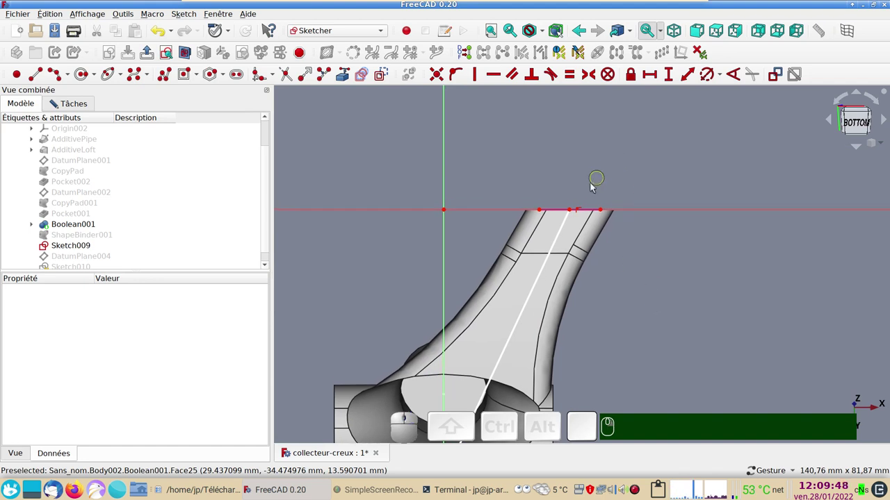
click(542, 213)
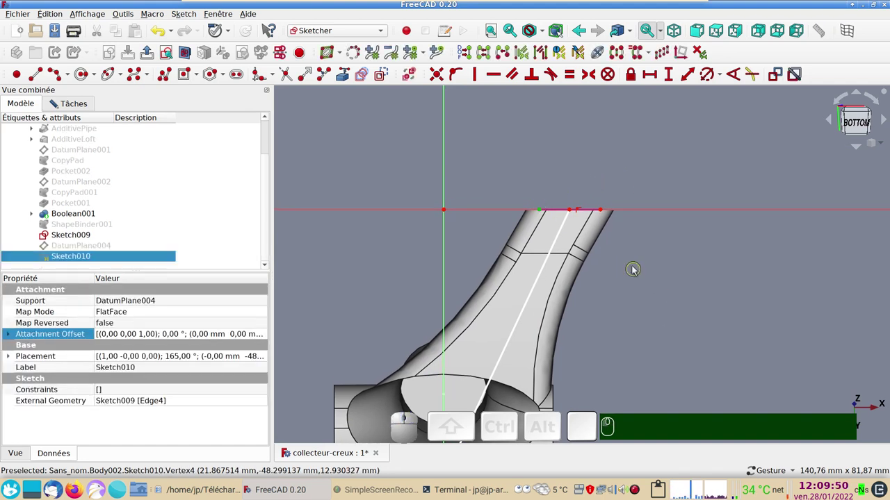
scroll(up, 3)
drag(616, 246, 666, 282)
scroll(up, 3)
scroll(down, 3)
drag(553, 148, 532, 236)
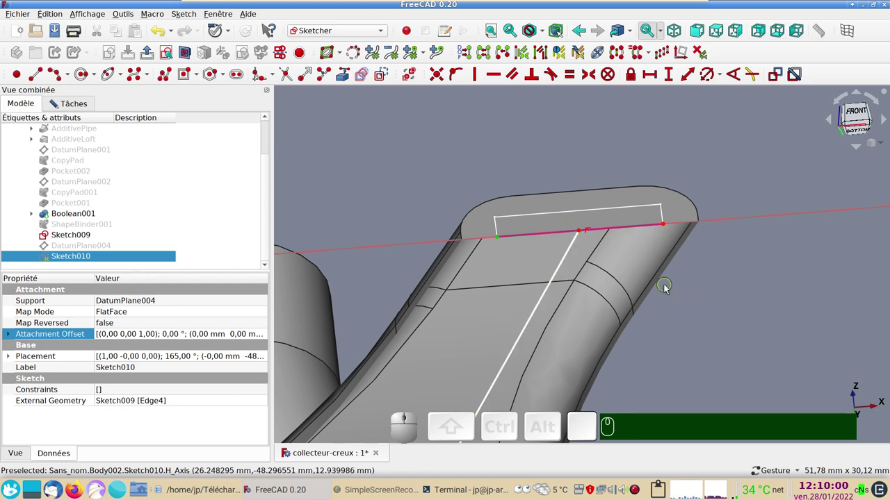
click(169, 57)
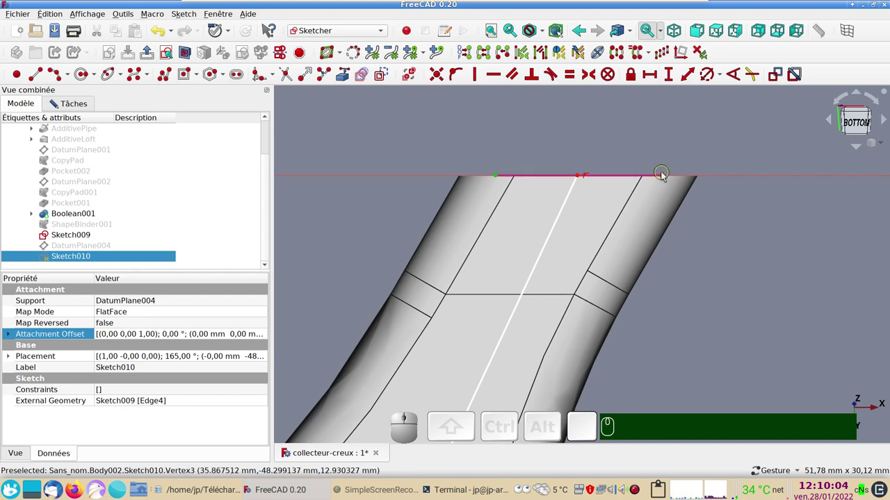
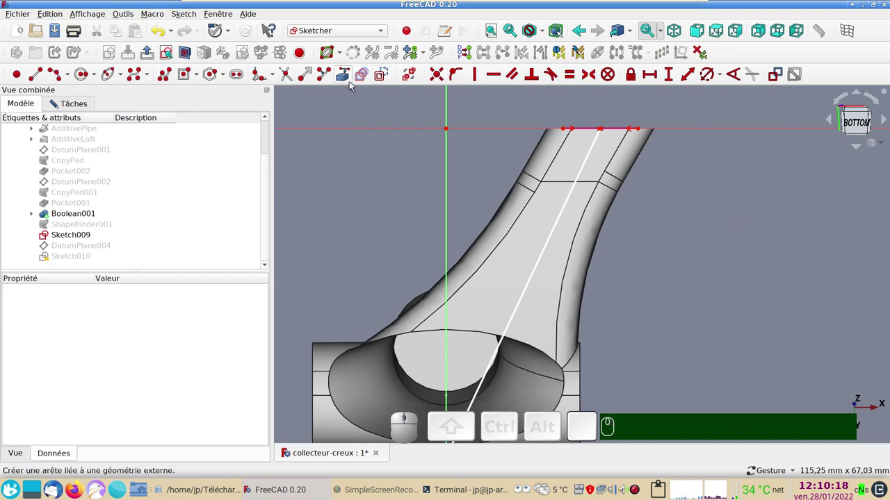
click(341, 74)
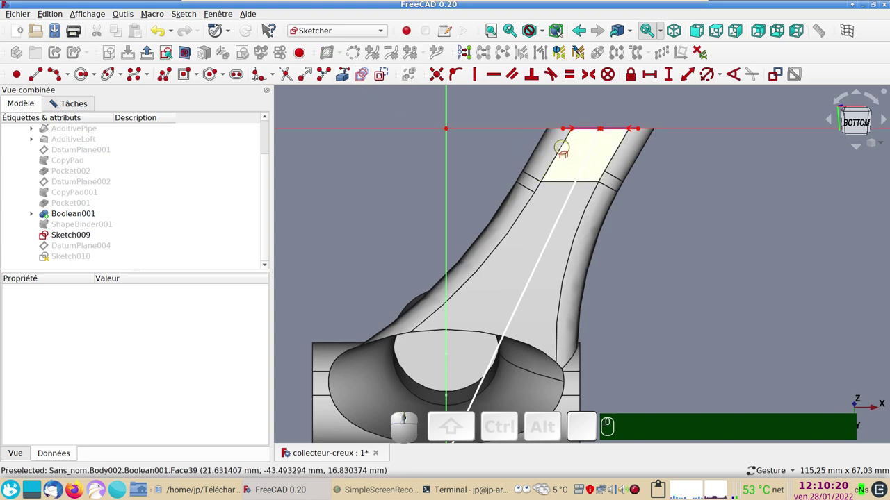
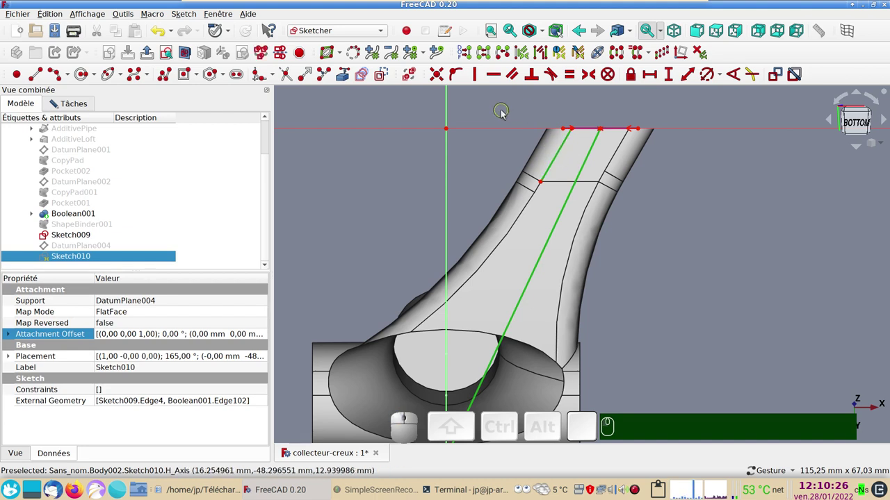
Step: Constrain the path line parallel to the linked spout edge and close Sketch010
key(p)
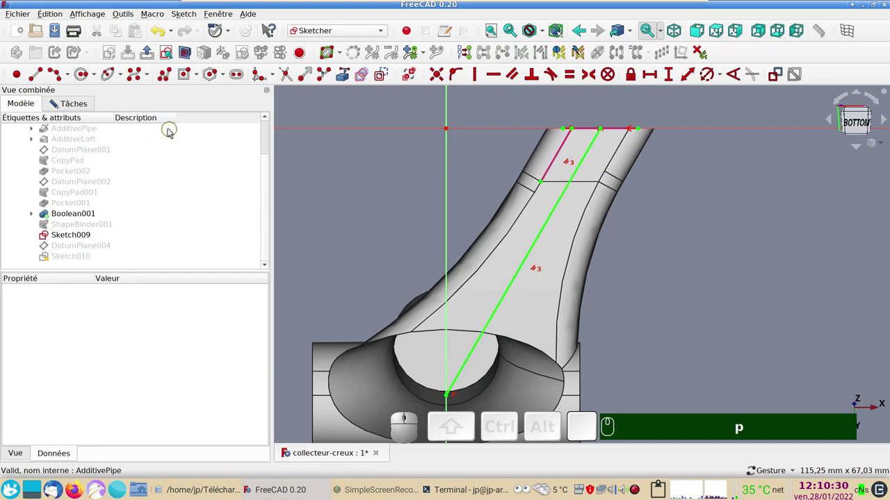
click(78, 100)
click(132, 129)
scroll(down, 3)
scroll(up, 3)
click(84, 239)
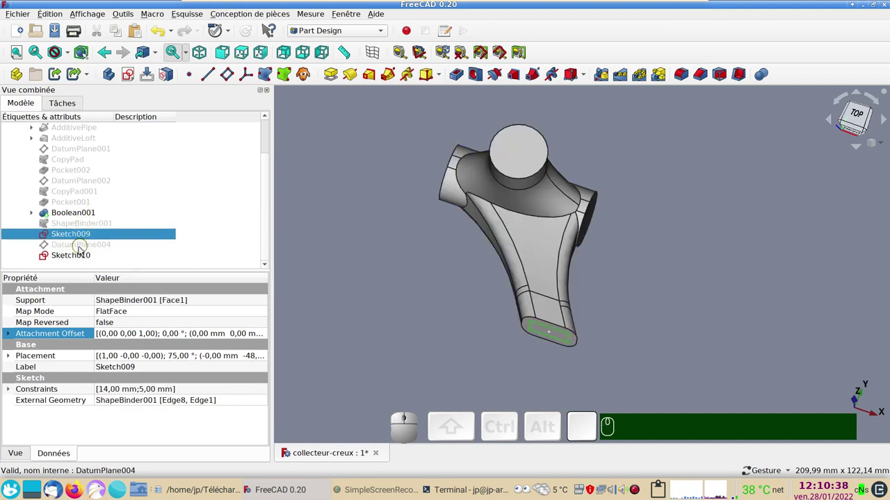
click(80, 261)
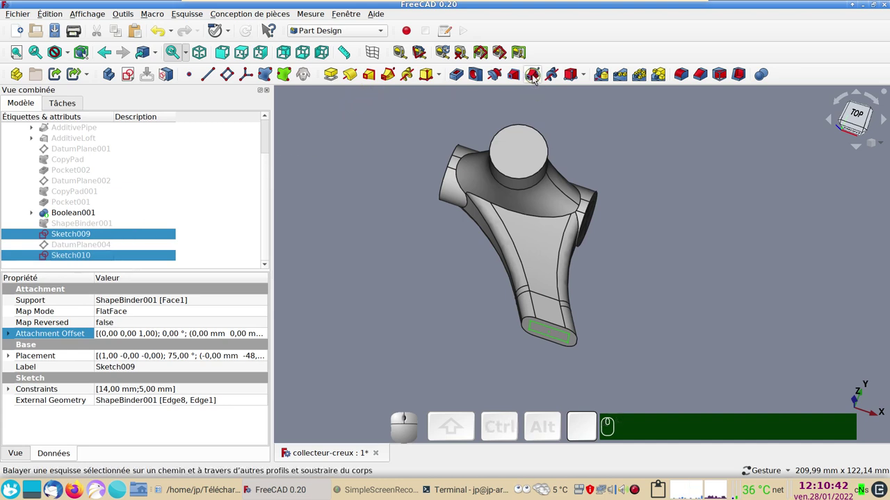
click(536, 77)
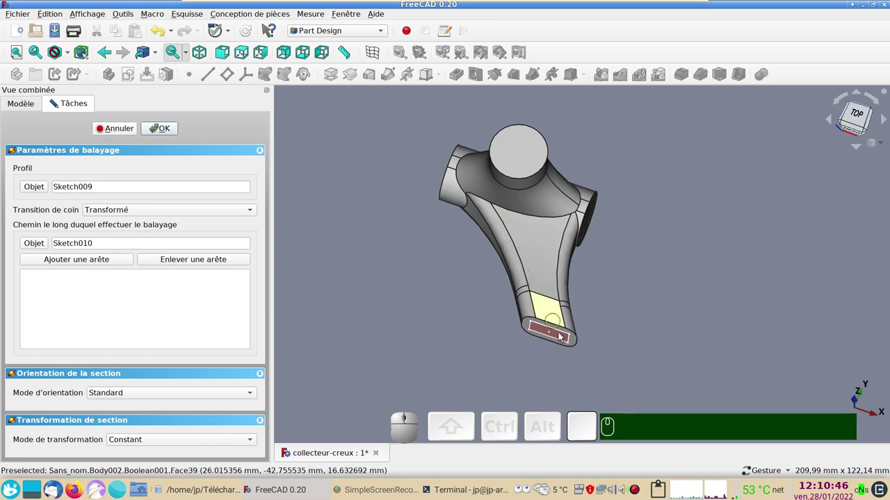
scroll(up, 3)
right_click(478, 318)
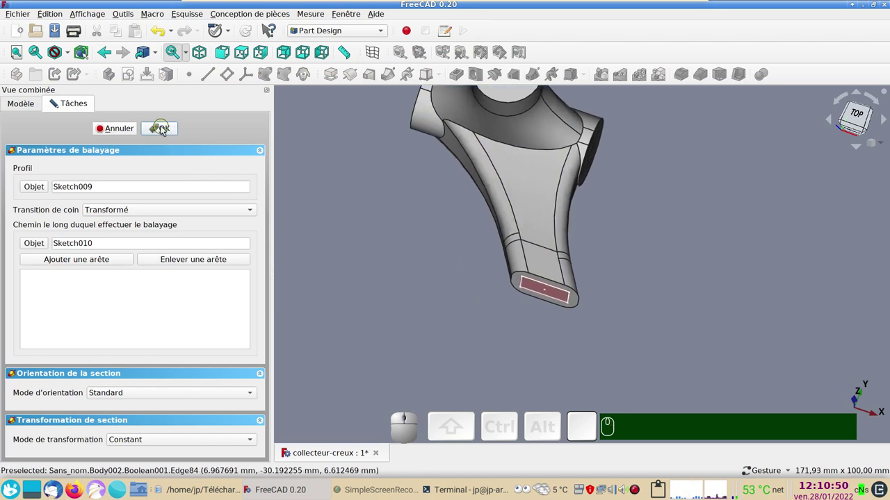
click(164, 130)
click(586, 347)
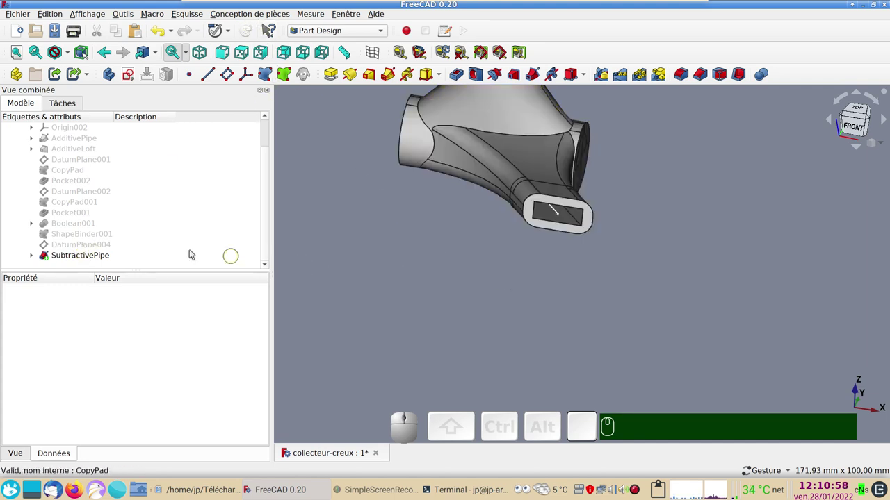
scroll(up, 3)
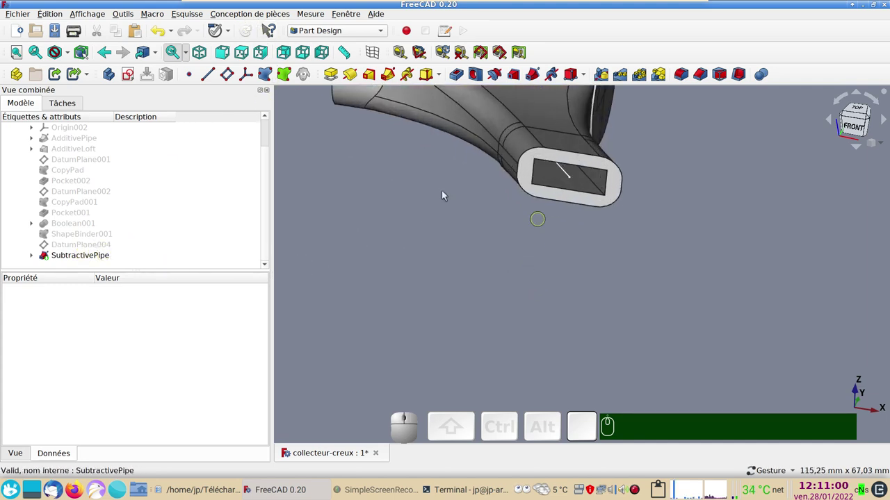
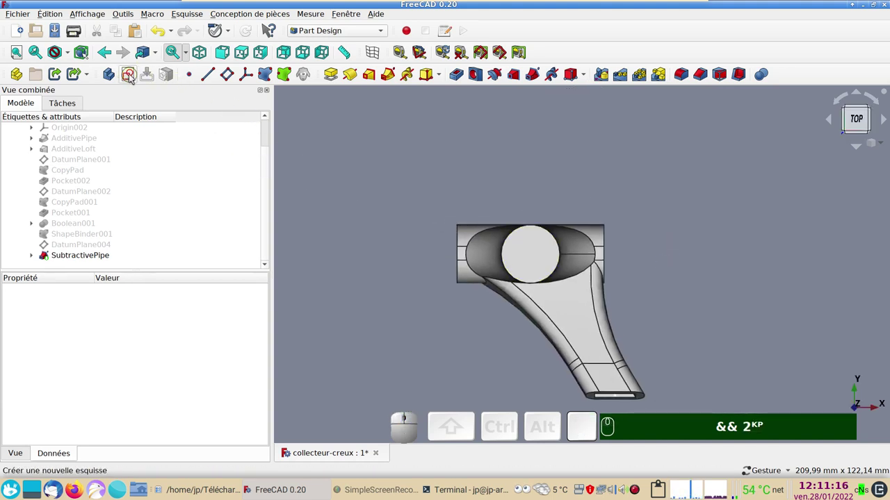
Step: Start Sketch011 on the top plane and show it as a section through the collector body
click(131, 77)
click(100, 169)
click(171, 128)
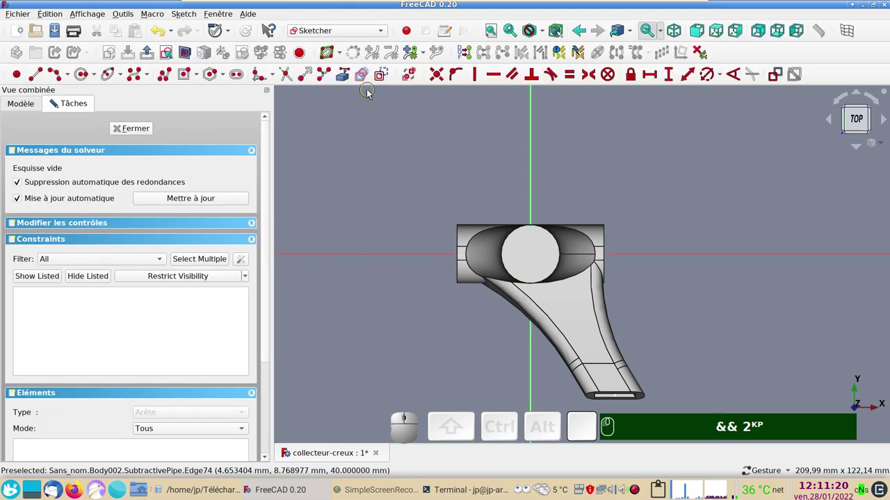
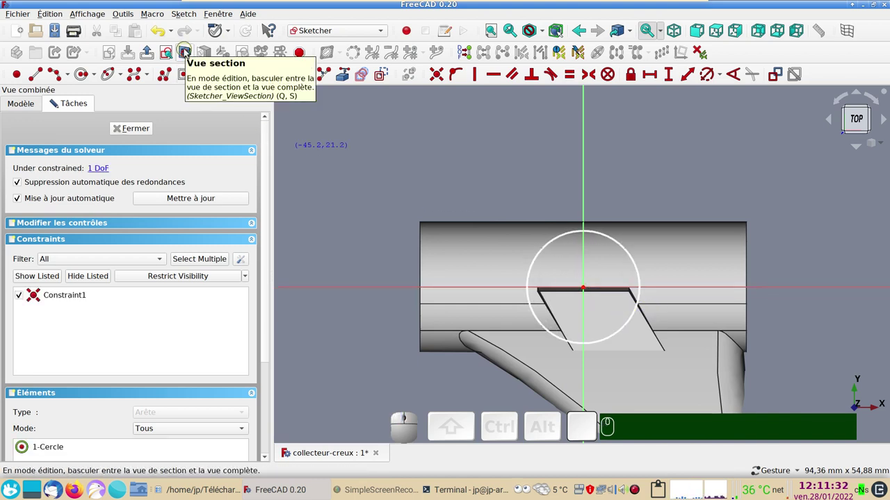
click(187, 51)
key(&)
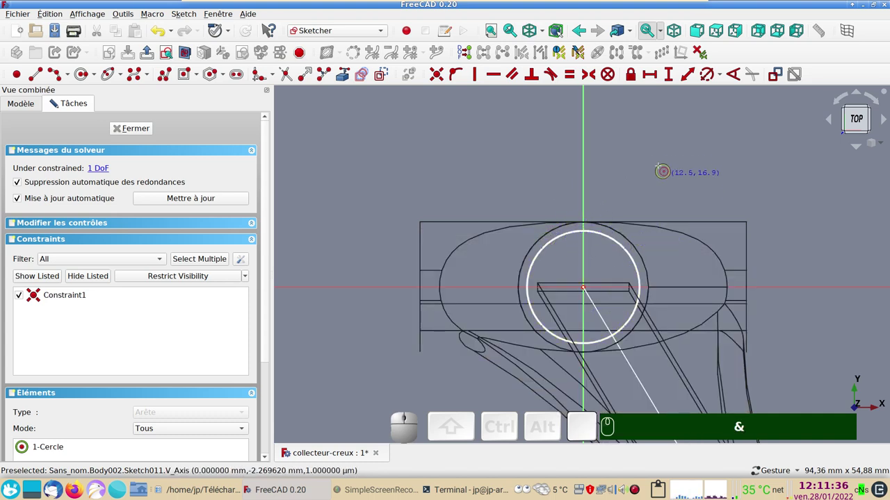
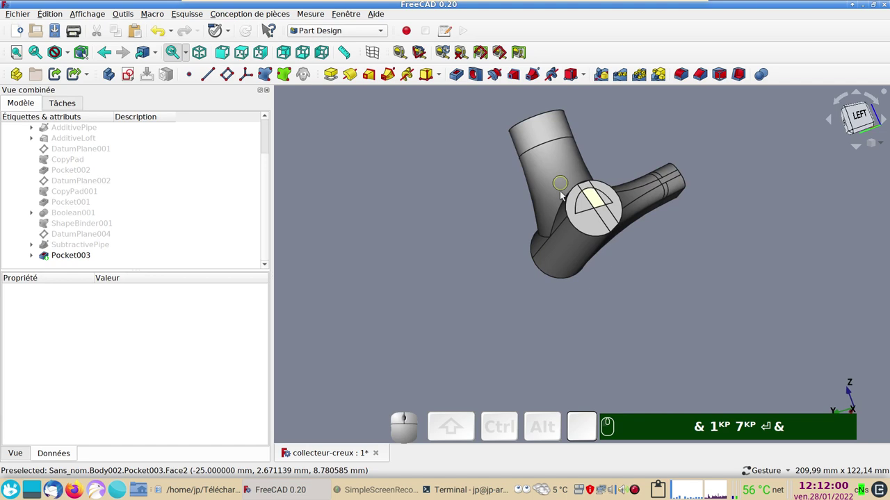
drag(743, 257, 610, 320)
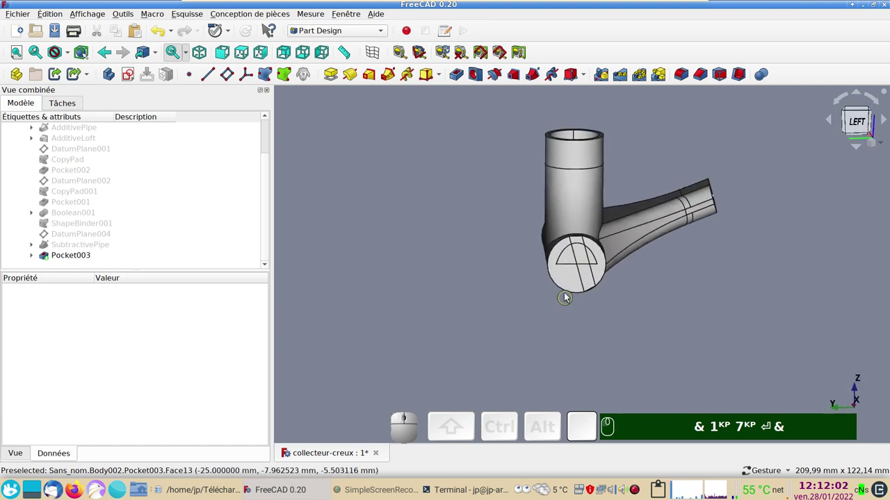
drag(656, 318, 654, 281)
key(KP_3)
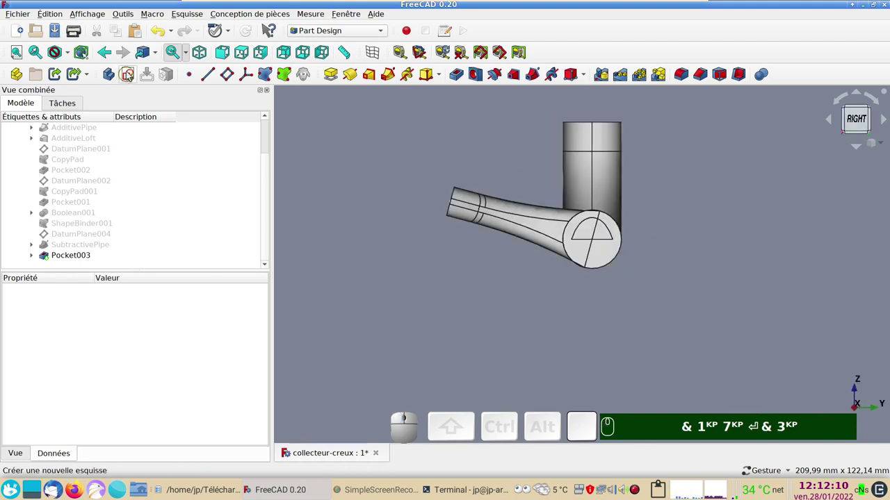
Step: Start a new sketch on YZ_Plane002 with the collector shown sliced at that plane
click(130, 75)
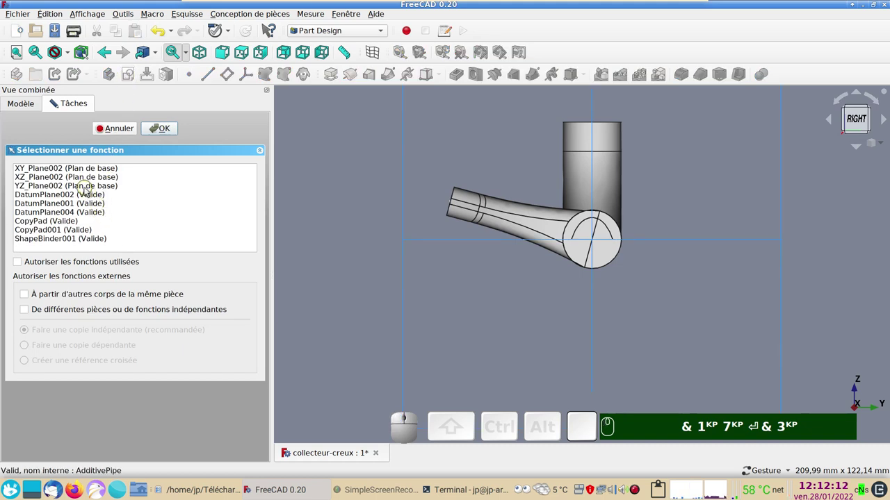
click(86, 190)
scroll(down, 3)
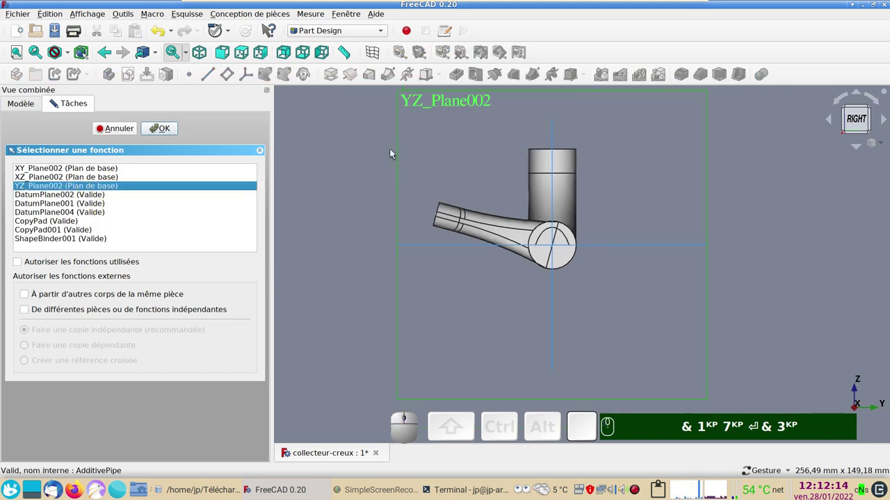
click(160, 127)
scroll(up, 3)
drag(543, 268, 661, 324)
key(&)
click(85, 75)
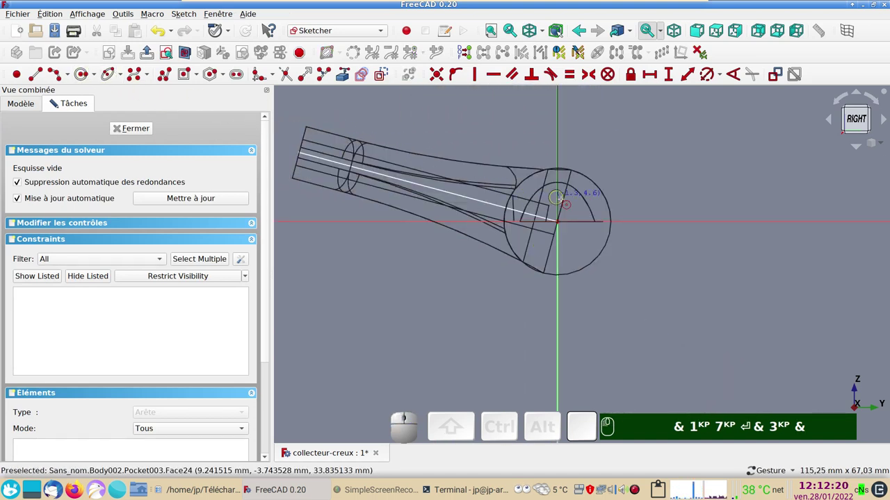
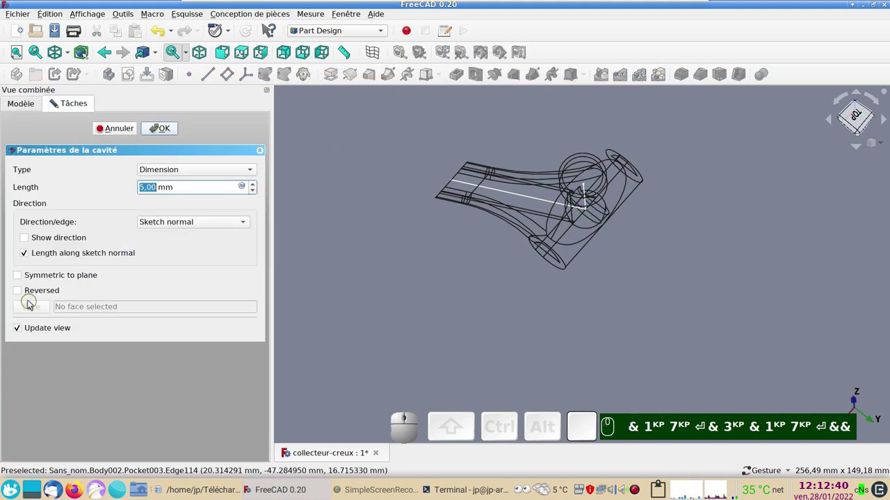
Step: Set the pocket symmetric to its sketch plane with type Through all
click(22, 276)
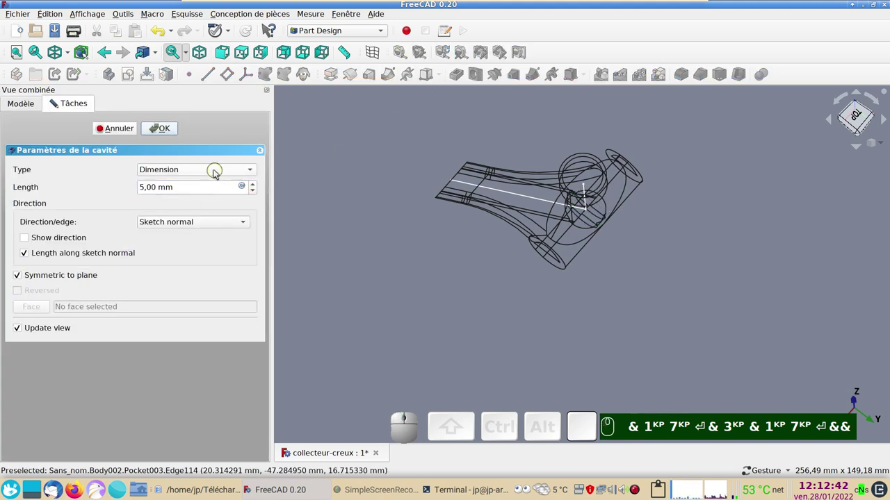
click(215, 173)
click(203, 186)
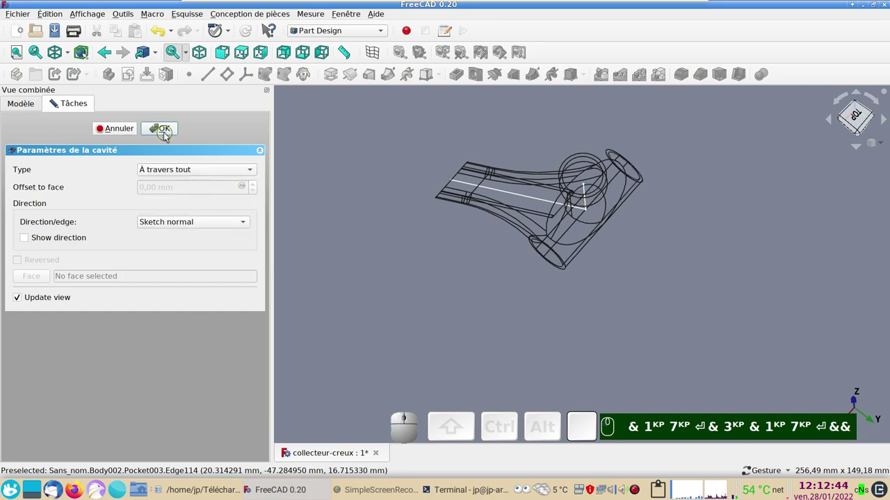
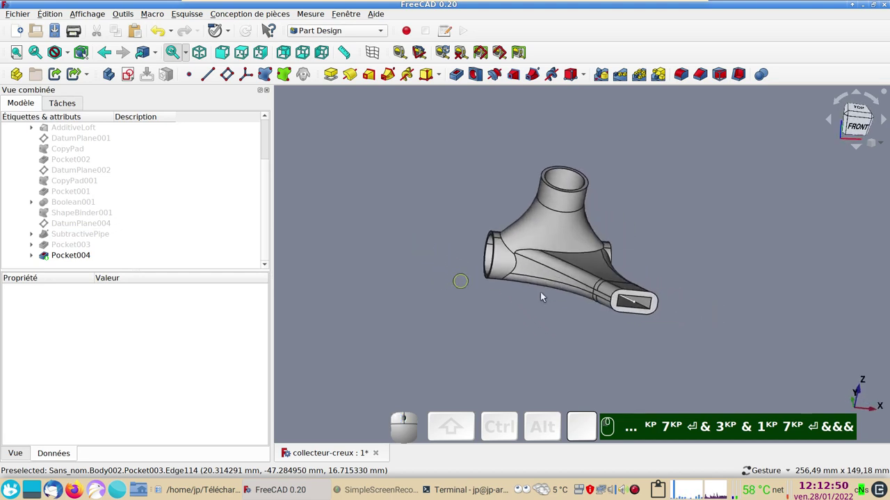
drag(776, 264, 642, 313)
text(KP 7KP ⏎ & 3KP & 1KP 7KP ⏎ &&&)
scroll(up, 3)
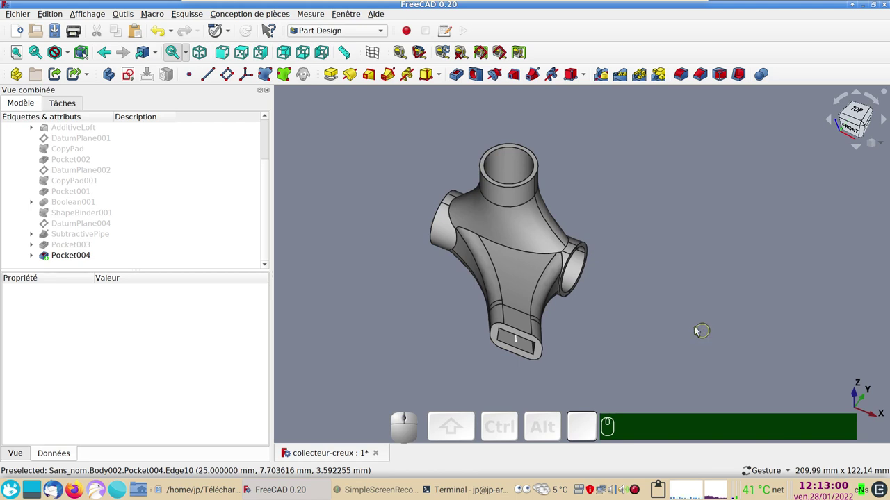
drag(705, 302, 552, 174)
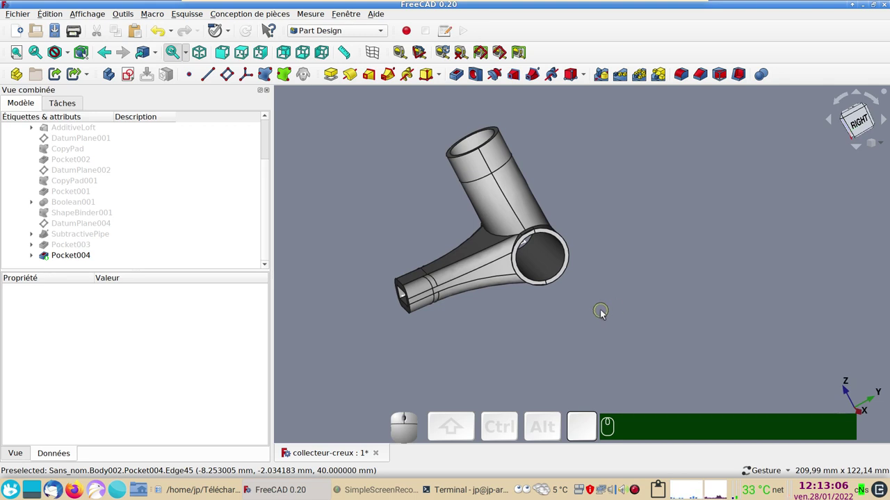
click(396, 236)
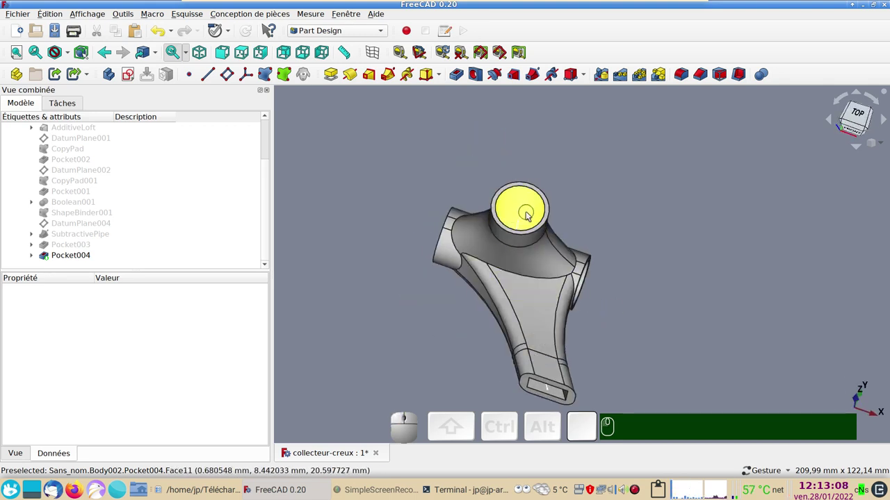
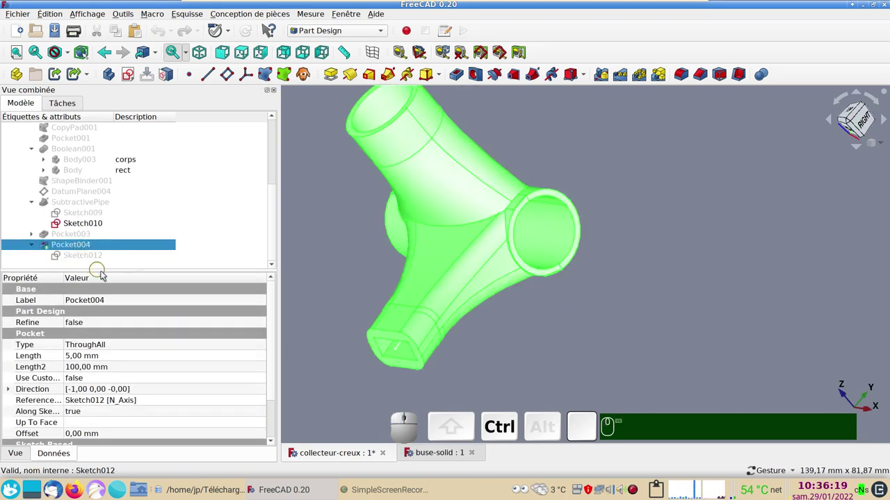
Step: Copy Pocket004 alone, leaving Sketch012 and Pocket003 out of the copy
key(c)
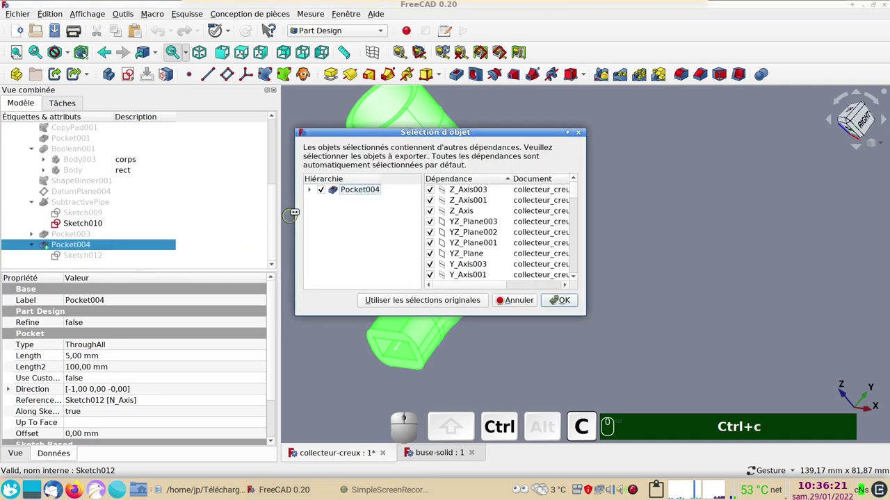
click(313, 195)
click(338, 203)
click(337, 217)
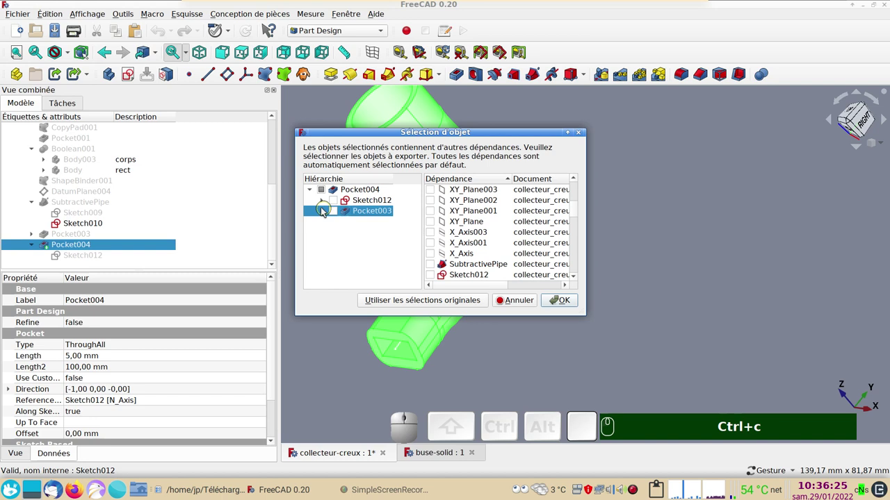
click(555, 304)
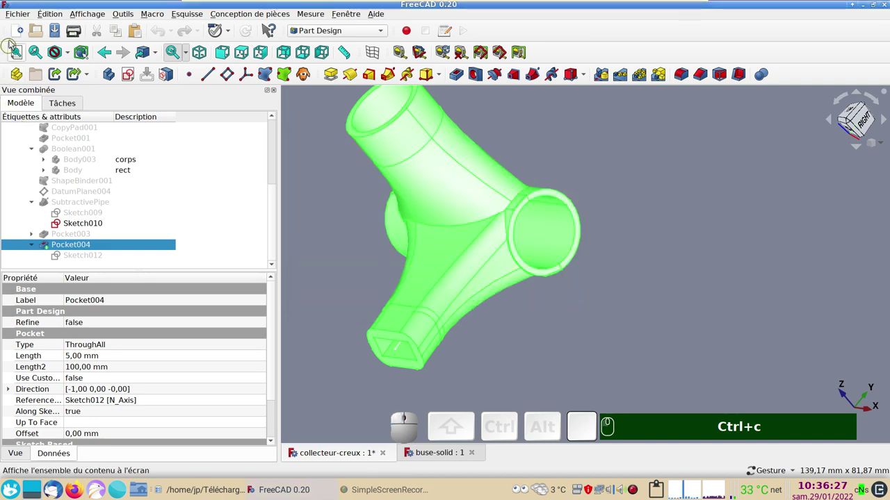
Step: Create a new untitled document and paste the collector solid into it
click(16, 35)
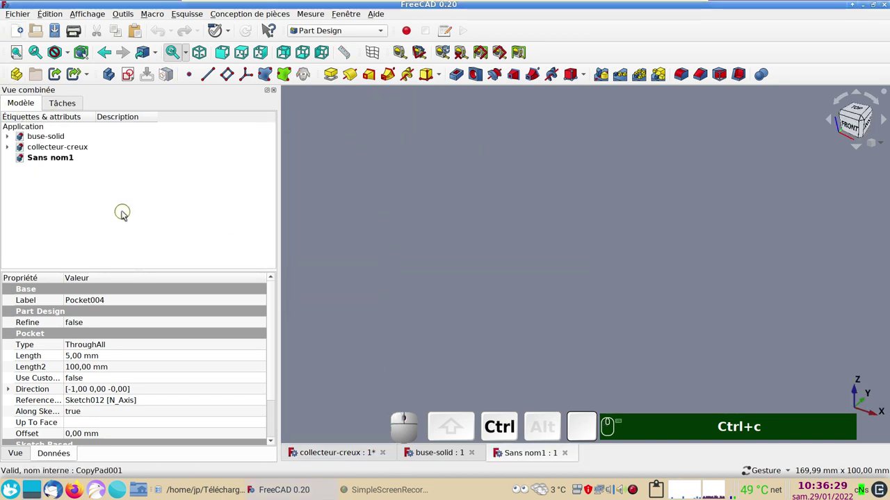
key(ctrl+v)
scroll(up, 3)
drag(512, 343, 123, 228)
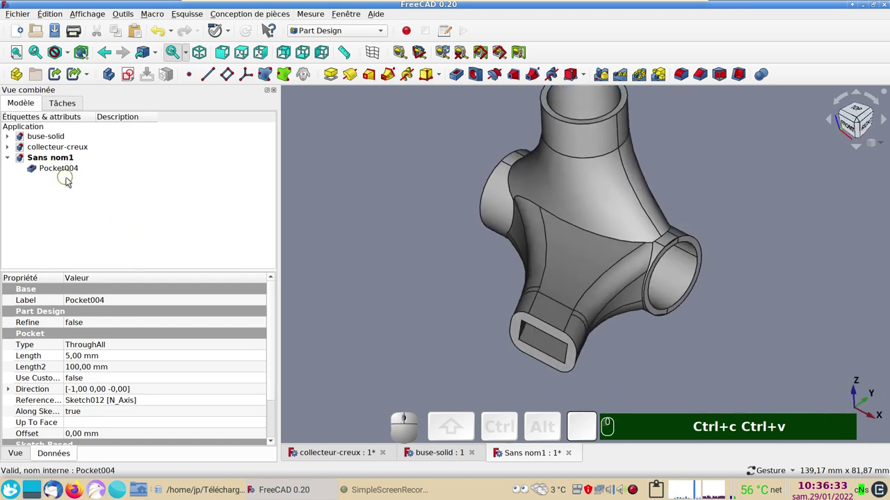
scroll(up, 3)
drag(467, 299, 350, 142)
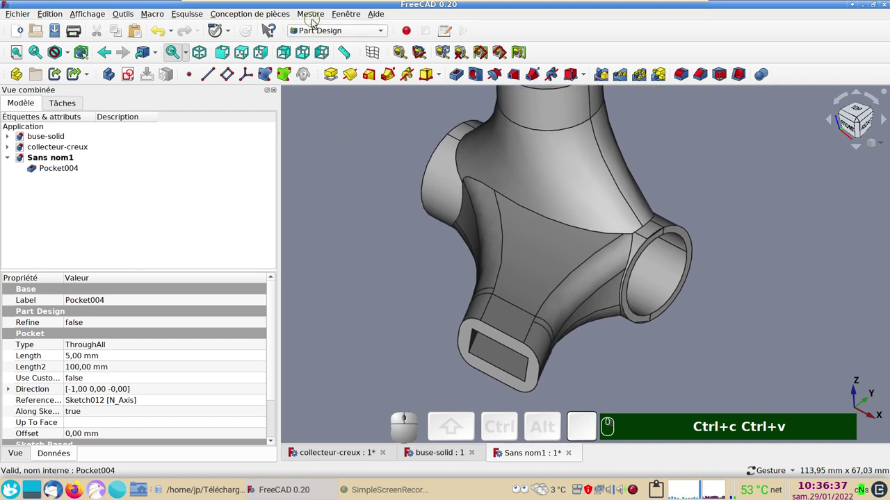
click(323, 36)
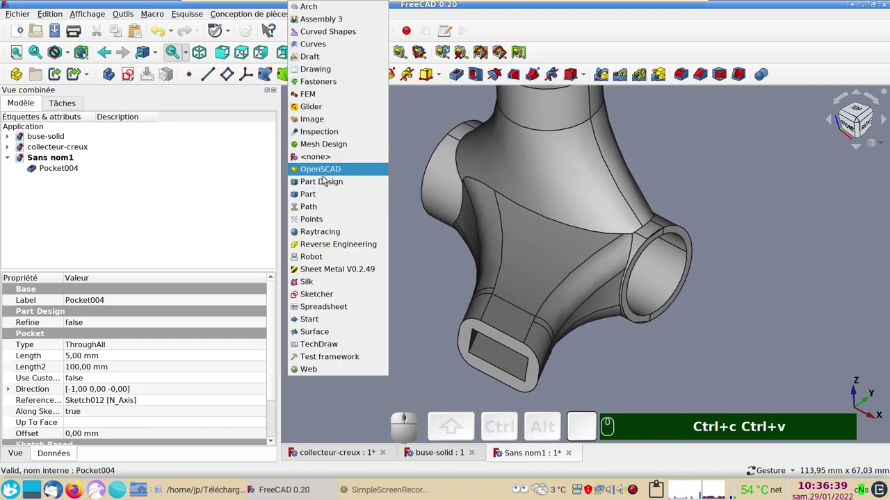
Step: In Part's Shape builder, create a face from the rectangular nozzle opening's edge loop
click(325, 194)
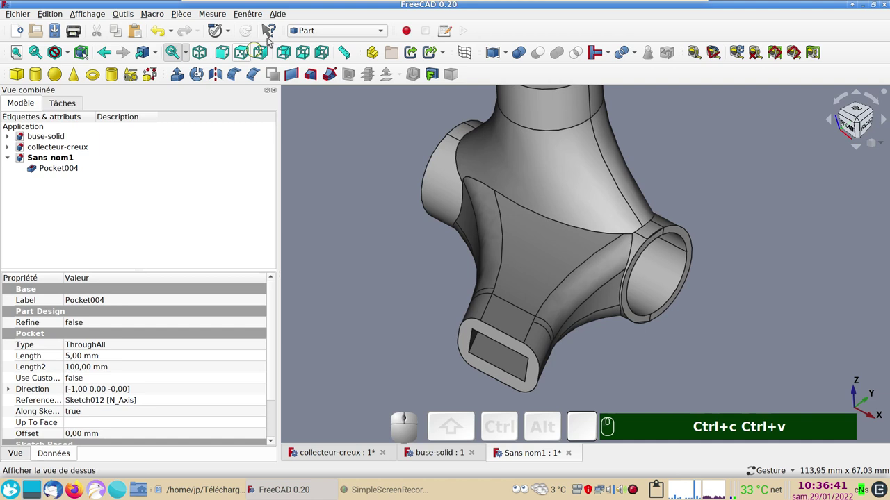
click(152, 78)
click(76, 237)
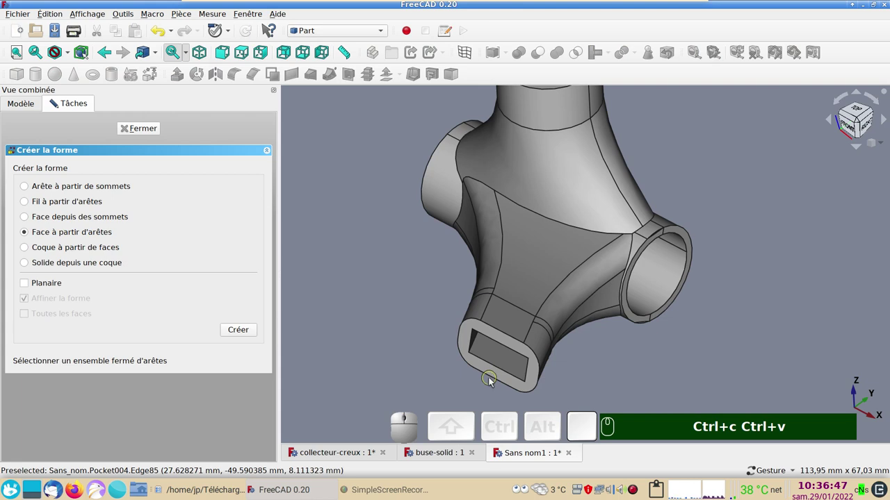
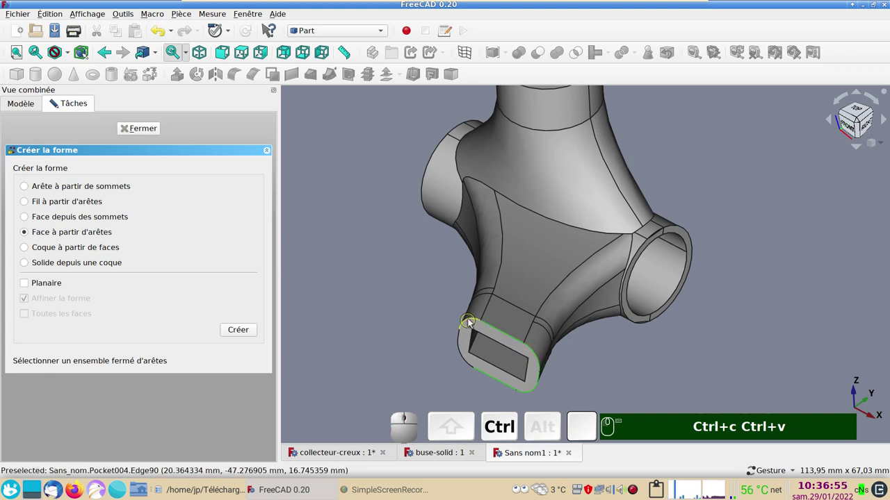
click(471, 321)
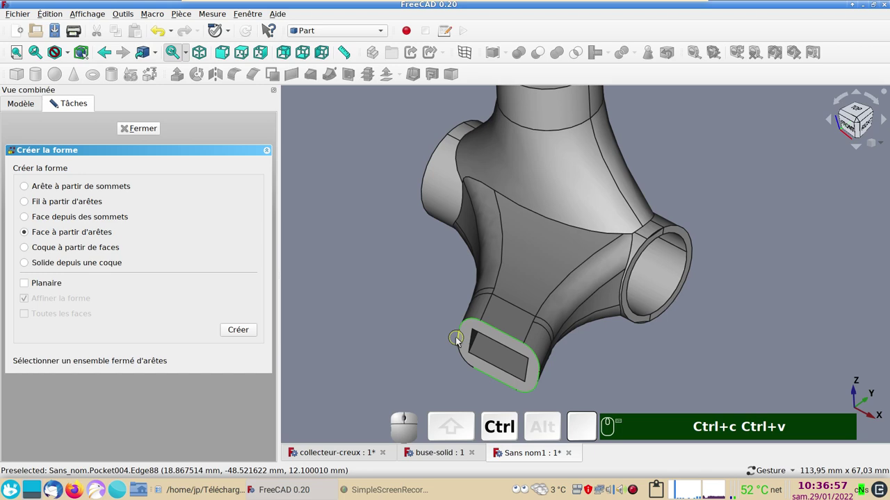
click(458, 341)
click(460, 353)
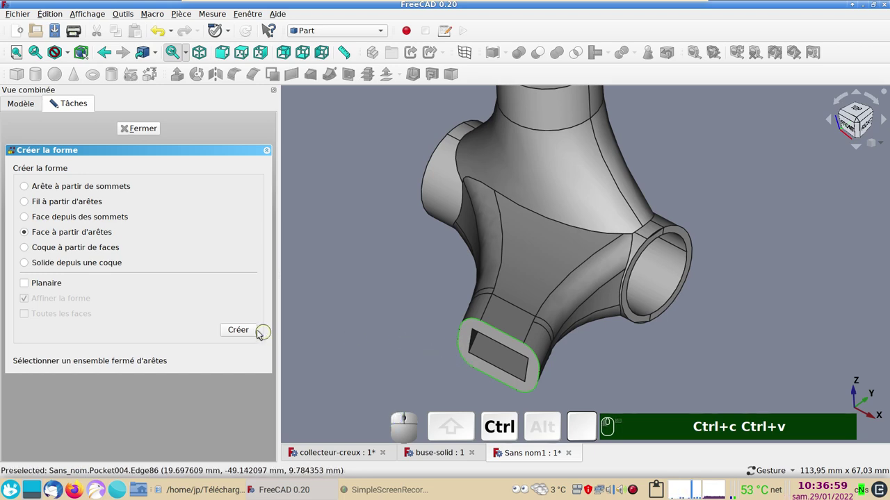
Step: Create a second face from the round opening's edge loop and finish shape building
click(248, 332)
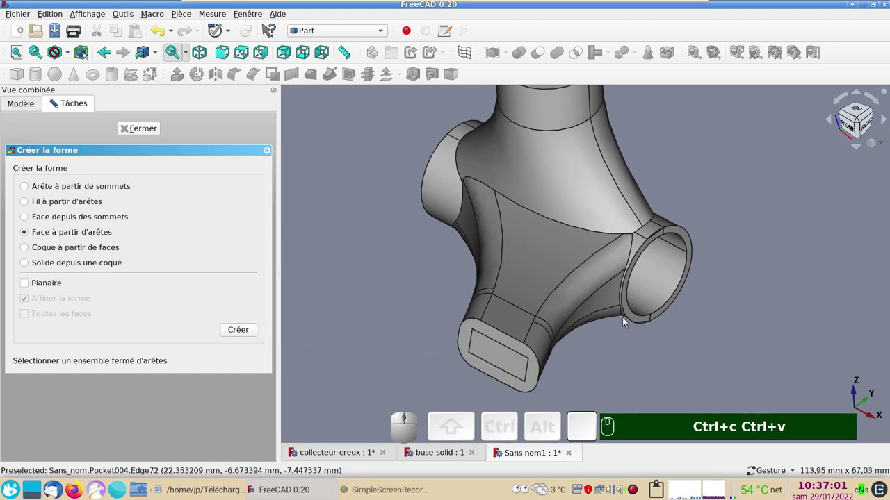
click(735, 363)
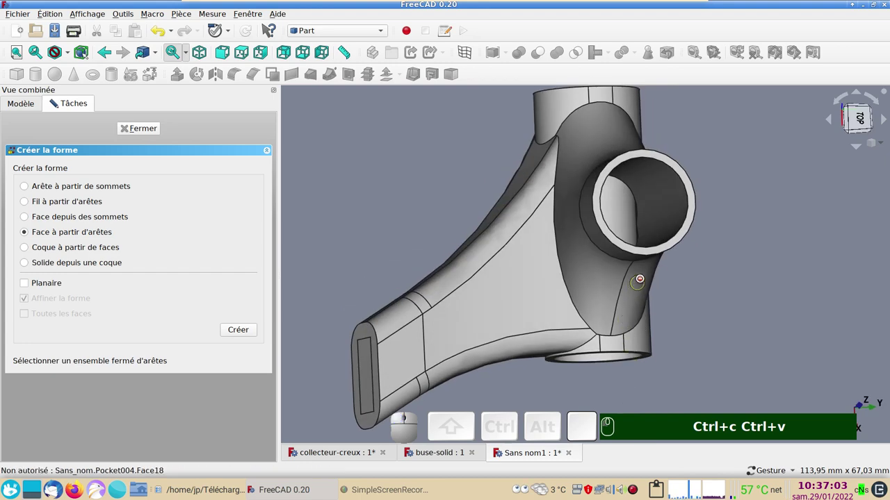
click(652, 257)
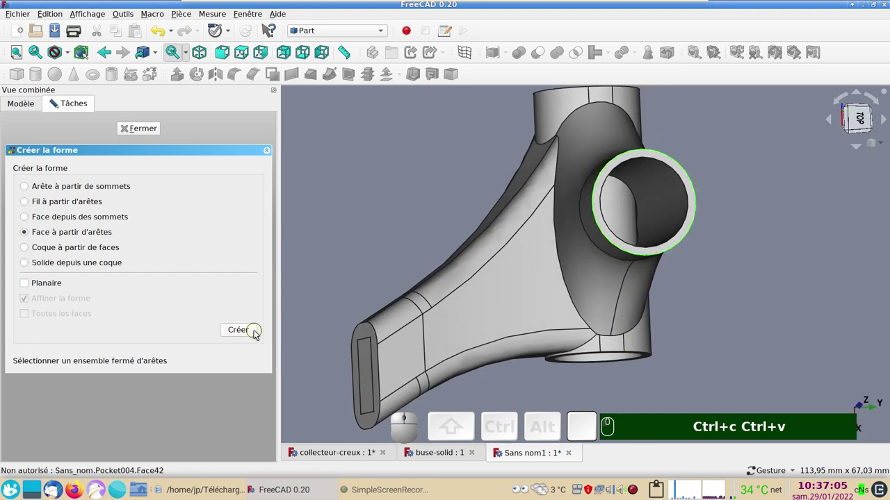
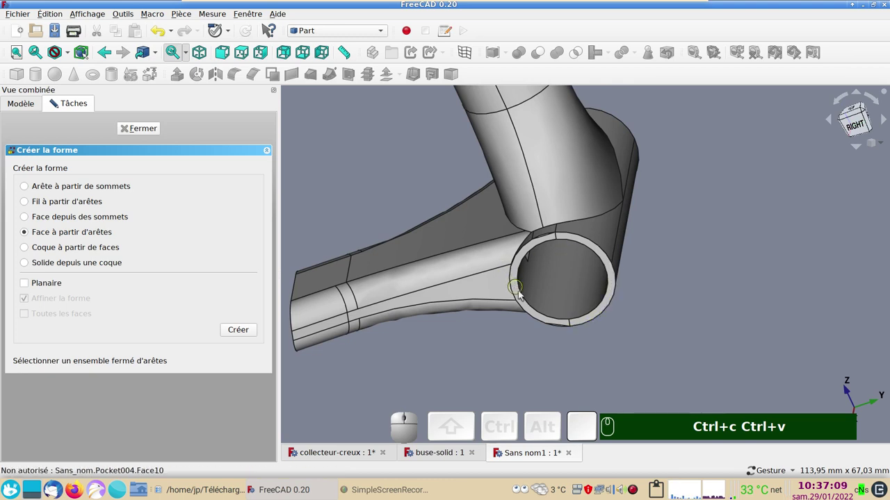
click(851, 127)
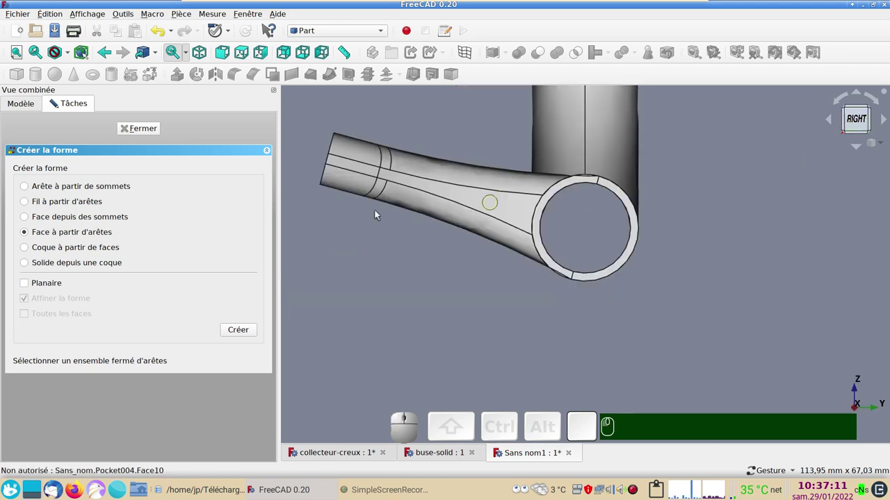
click(147, 132)
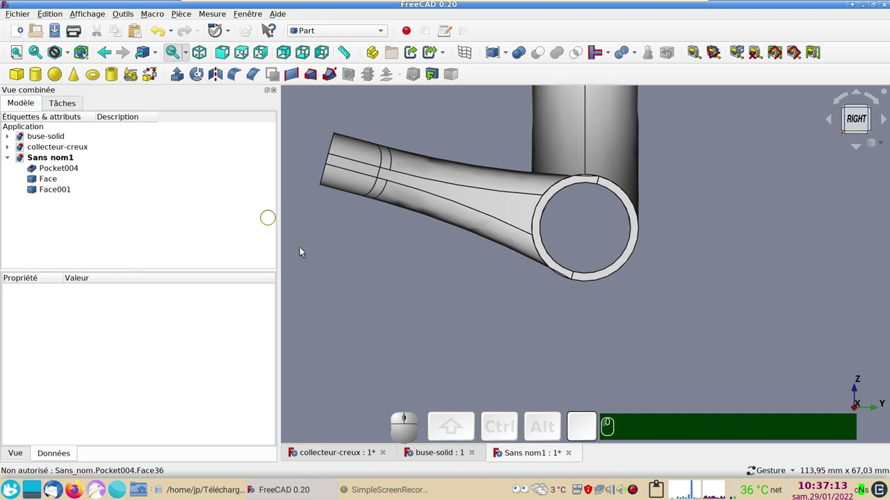
Step: Switch to the Sketcher workbench and start a new sketch
scroll(down, 3)
right_click(403, 293)
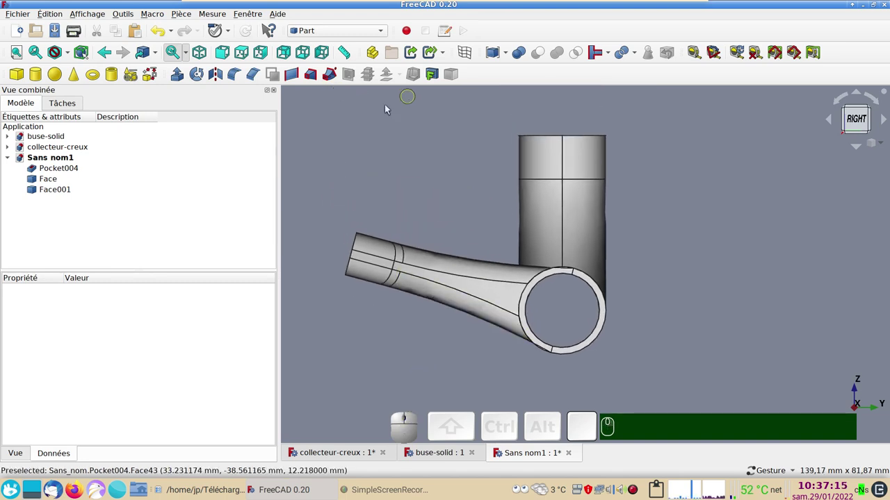
scroll(up, 3)
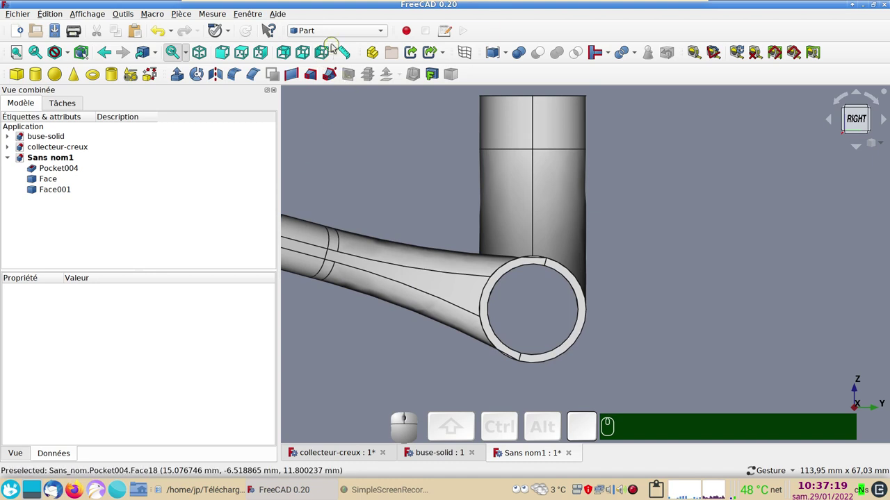
click(338, 34)
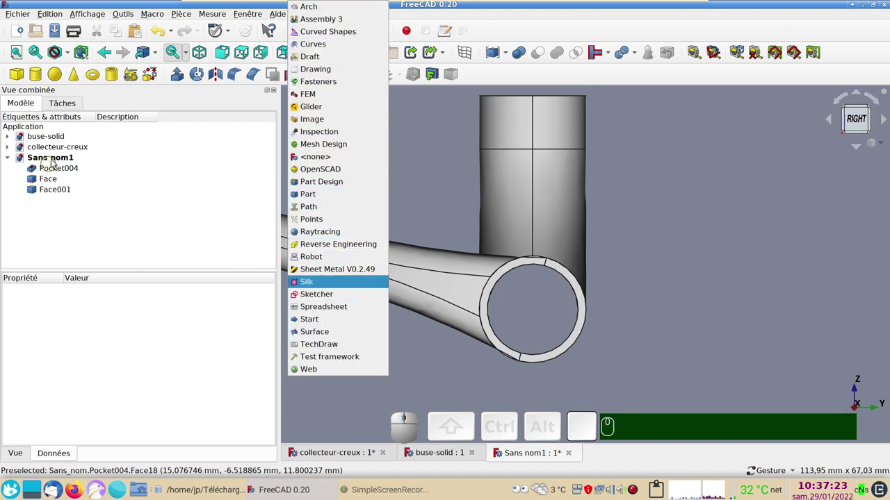
click(334, 299)
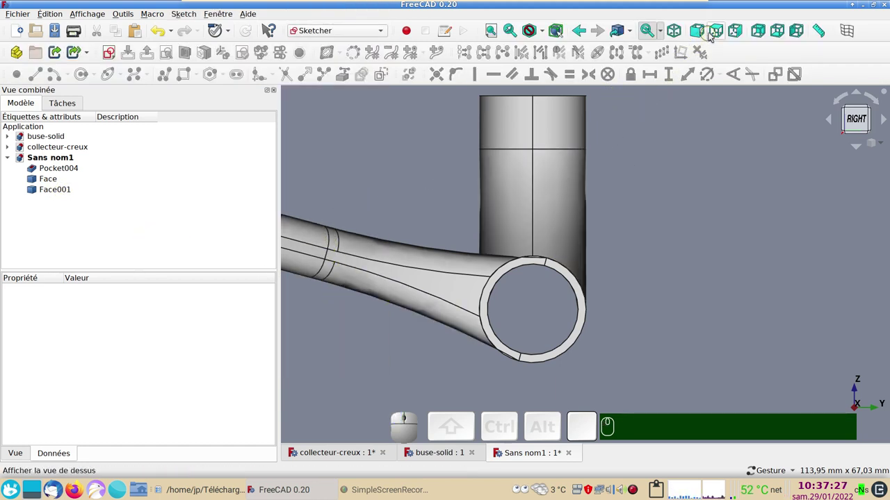
click(741, 36)
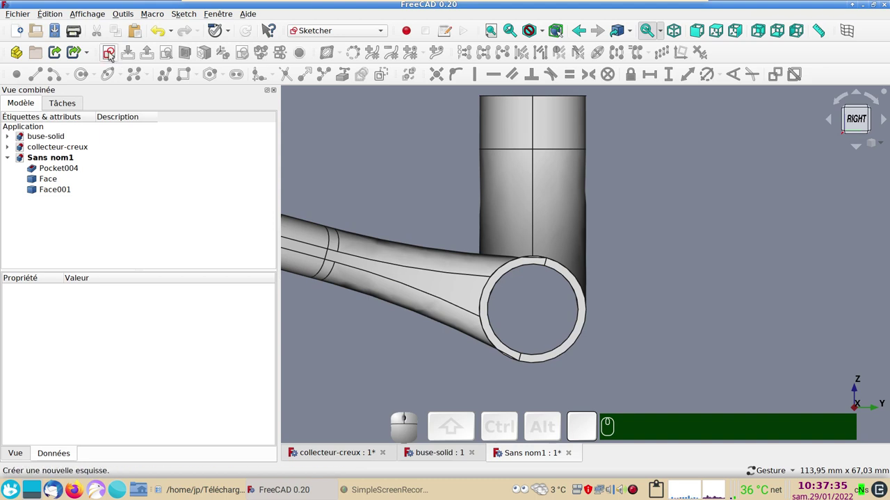
click(111, 54)
Step: Orient the new sketch on Plan YZ and confirm the orientation
click(411, 228)
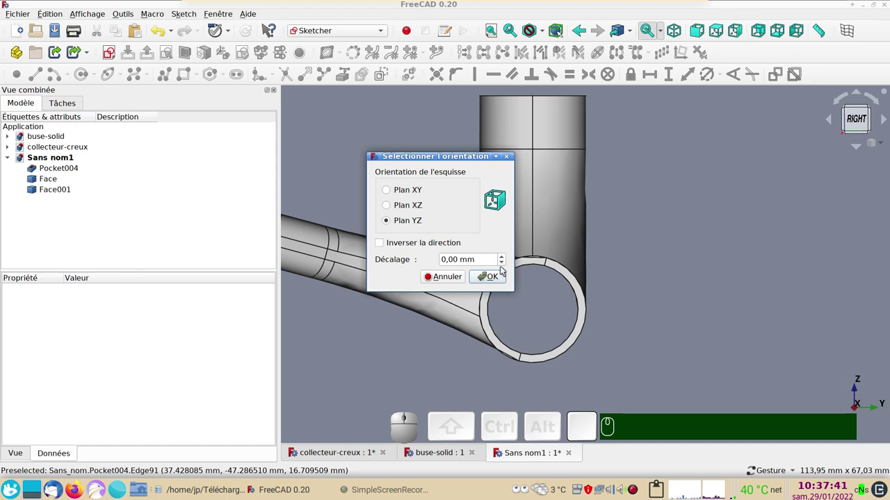
click(503, 279)
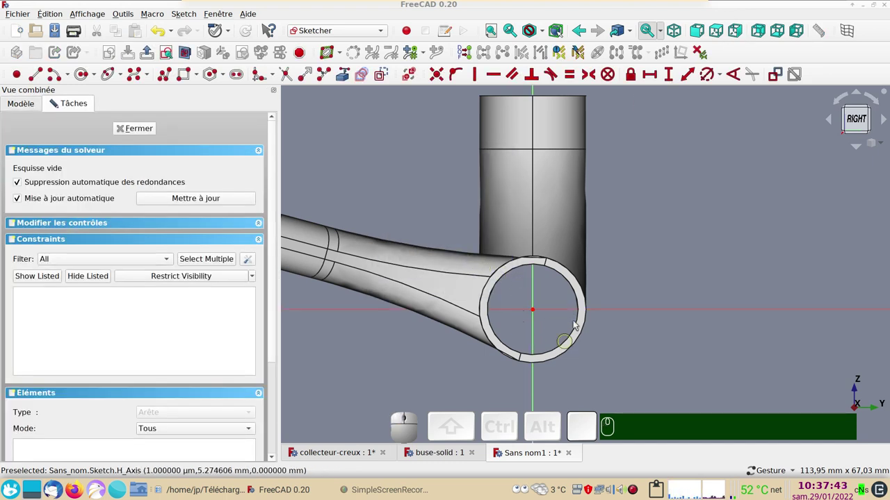
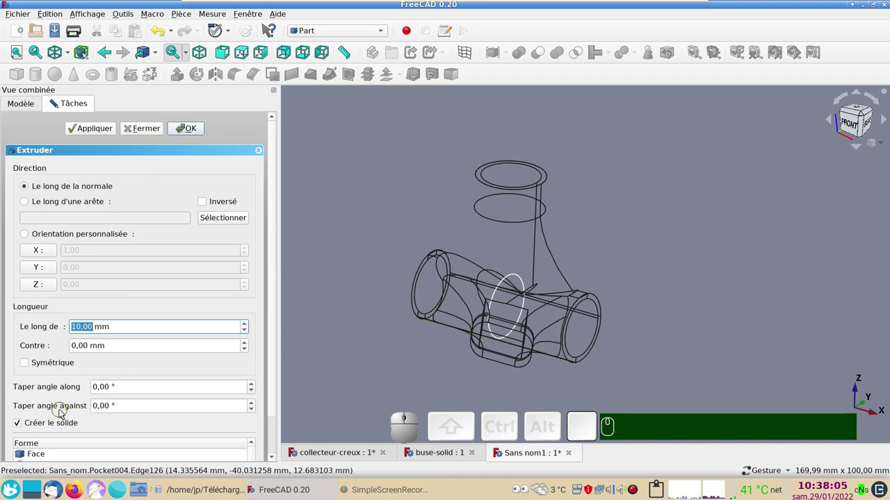
Step: Extrude the circle sketch symmetrically 50 mm as a solid and confirm
click(31, 365)
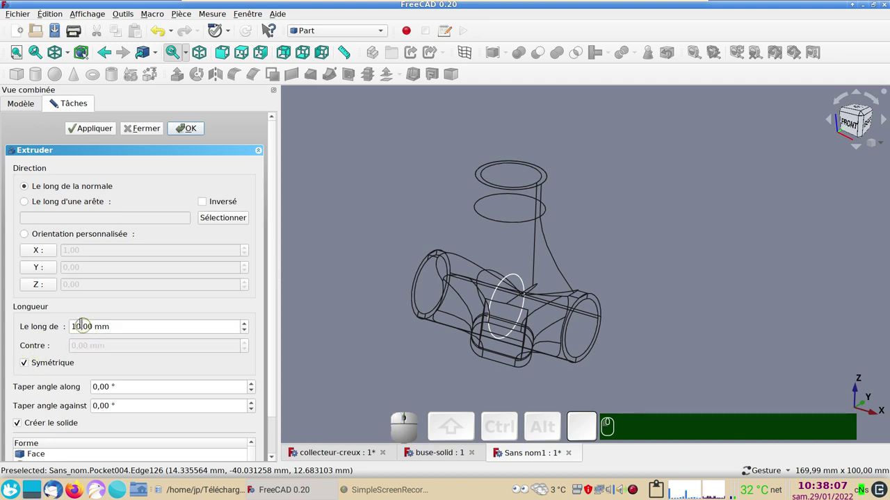
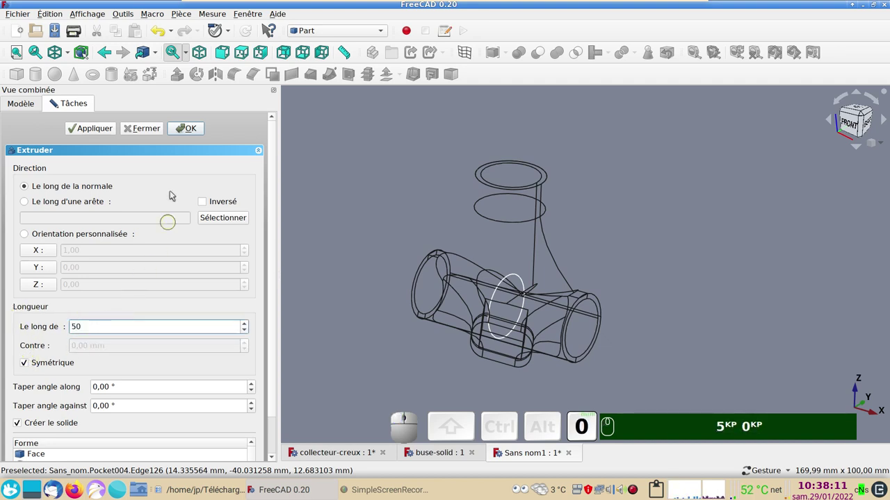
click(192, 137)
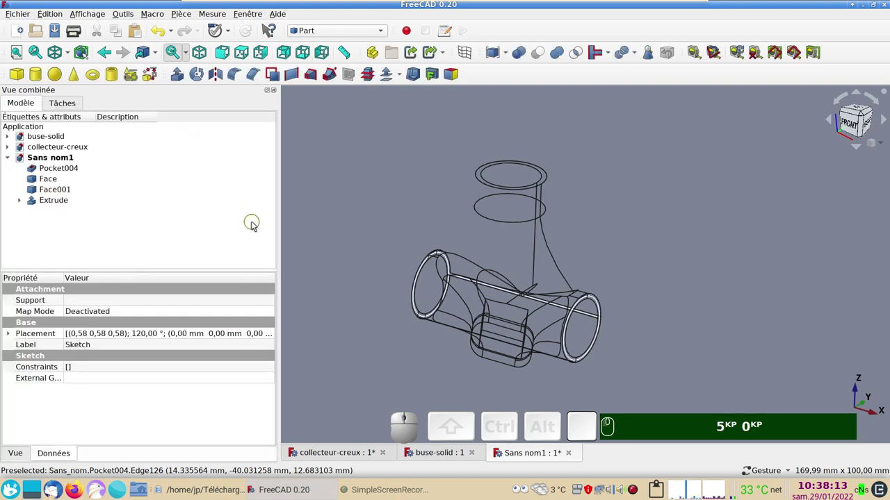
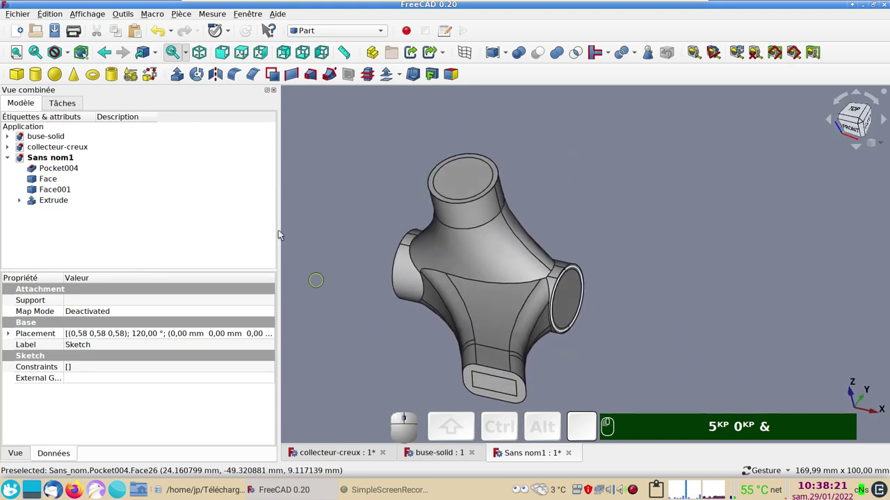
Step: Pick collector faces for a shell-from-faces in Shape builder, close it, and activate buse-solid
click(157, 80)
key(KP_5)
key(KP_0)
text(&)
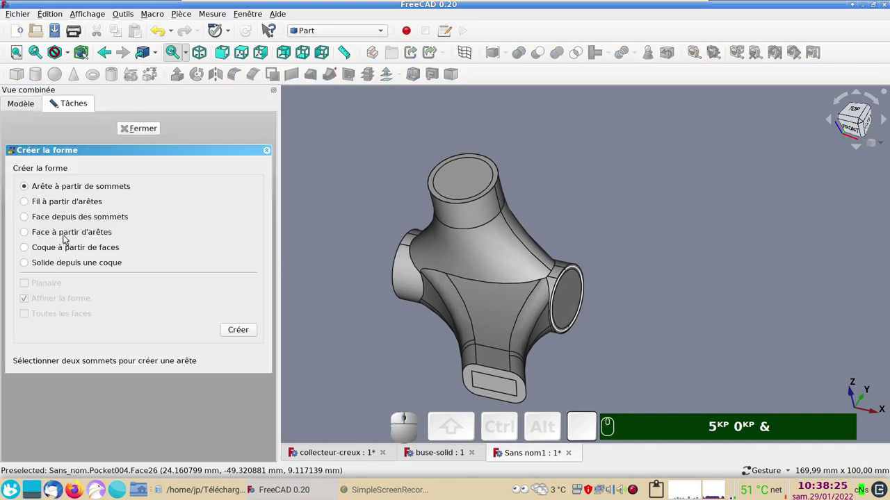
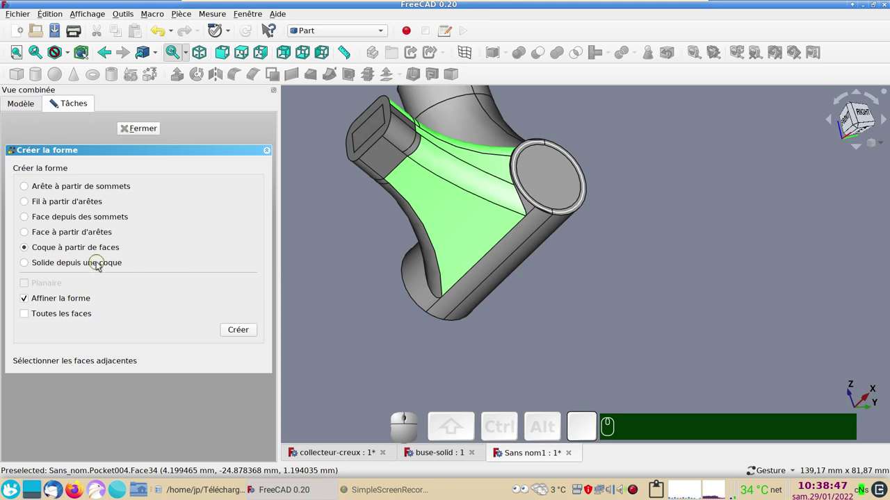
drag(376, 286, 179, 176)
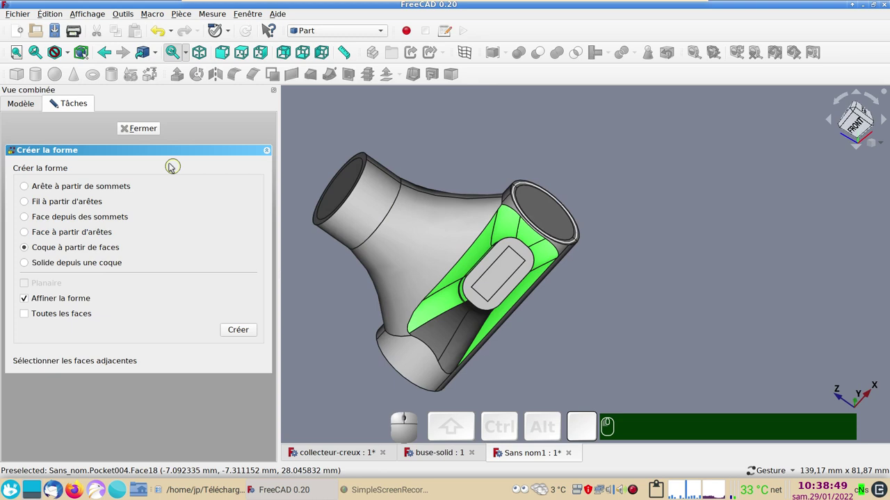
click(143, 133)
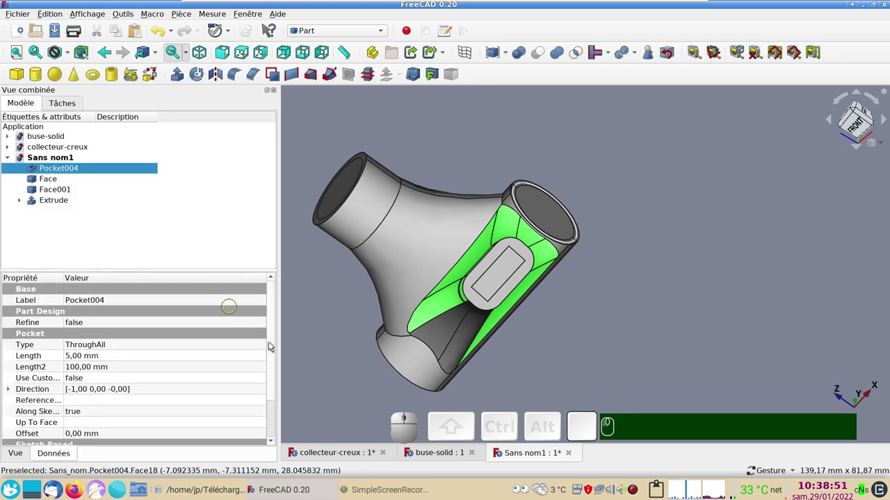
click(525, 459)
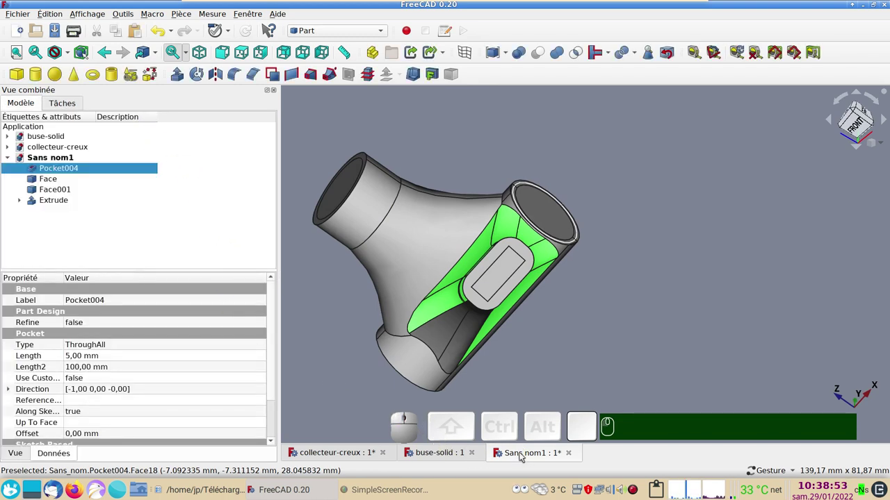
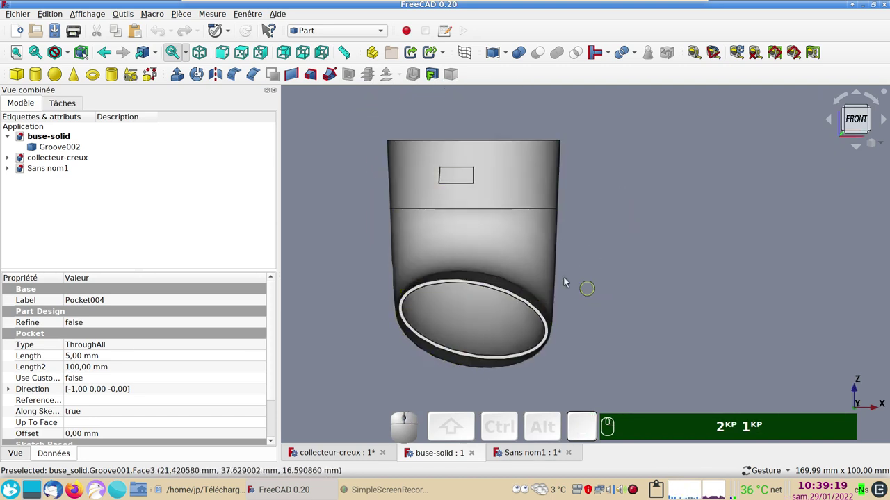
Step: Orient the nozzle from above and bring up the Part shape builder in face/shell mode
key(KP_3)
key(KP_1)
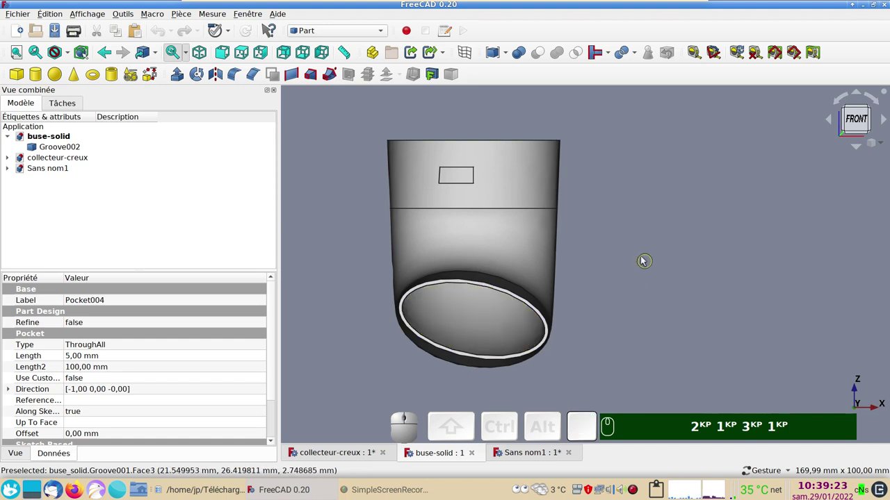
drag(632, 264, 390, 210)
drag(377, 212, 180, 118)
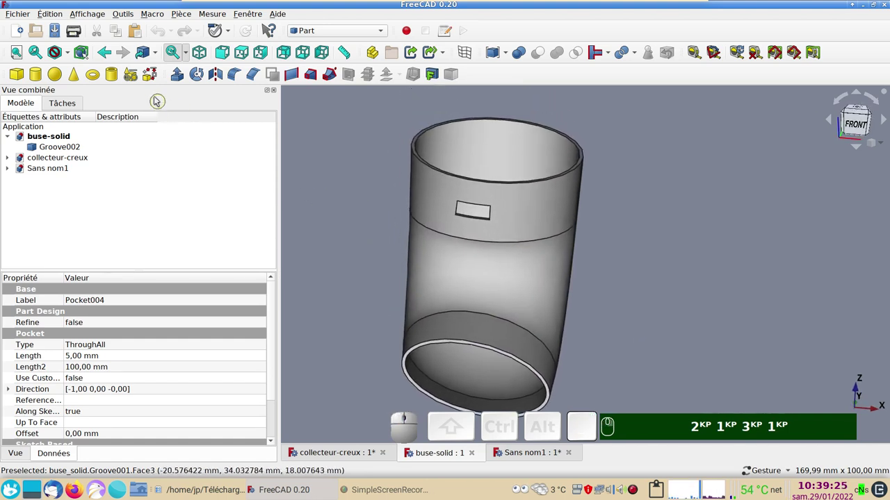
click(154, 80)
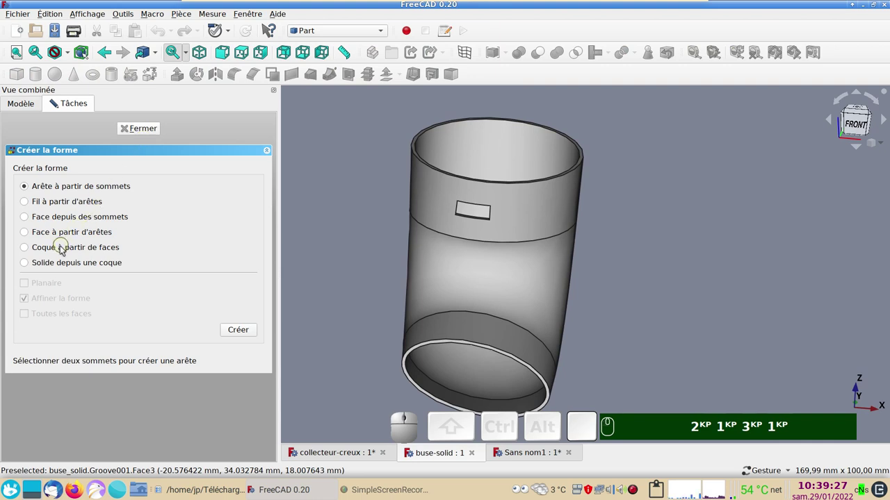
click(49, 234)
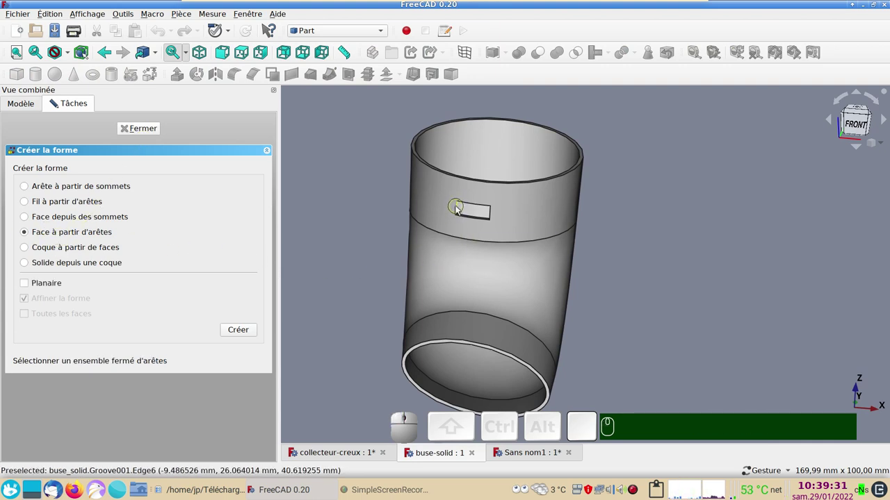
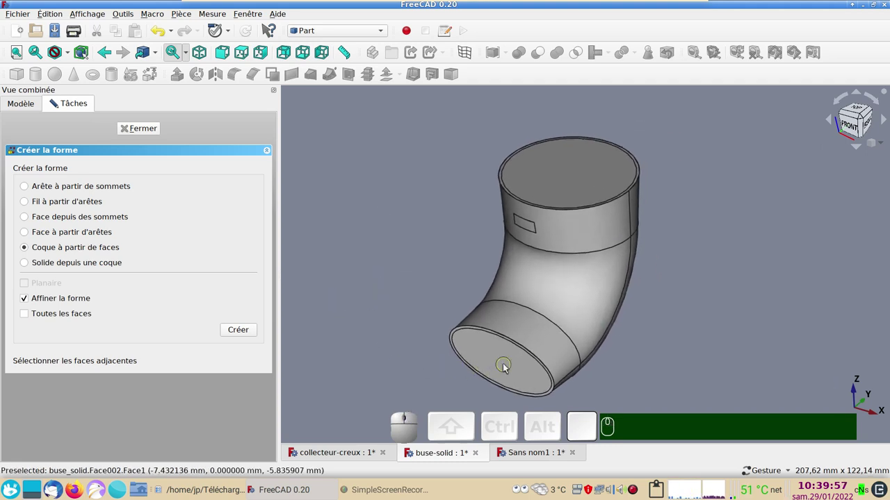
Step: Build a Shell from six selected faces of the nozzle surface
click(505, 366)
click(555, 348)
click(580, 319)
click(576, 239)
click(531, 228)
click(554, 192)
drag(735, 256, 250, 295)
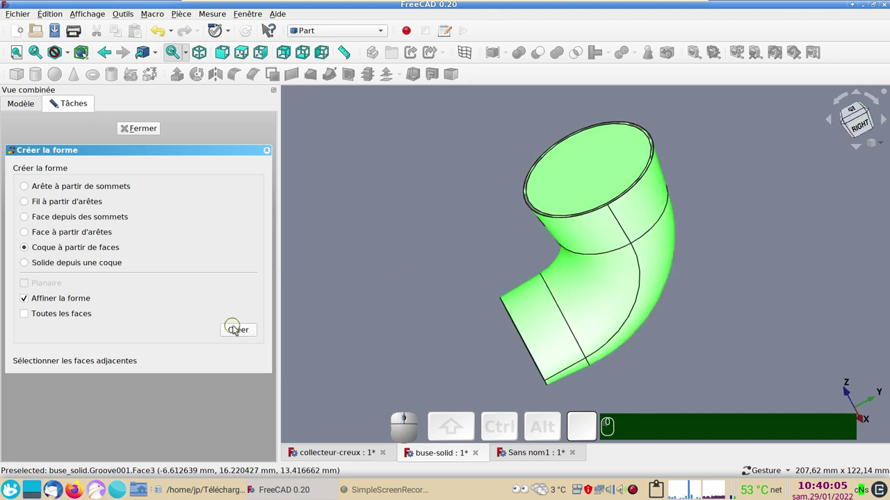
Step: Create a Solid from the Shell object via 'Solide depuis une coque' and close the builder
click(237, 330)
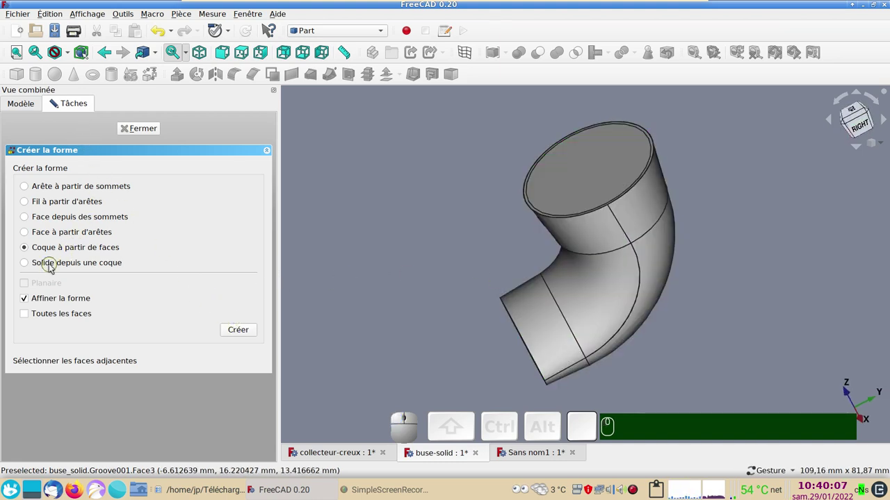
click(52, 269)
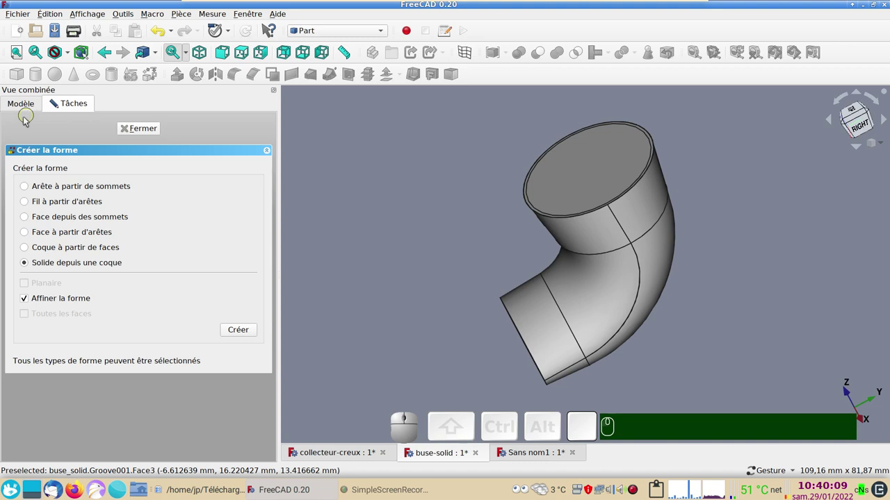
click(20, 102)
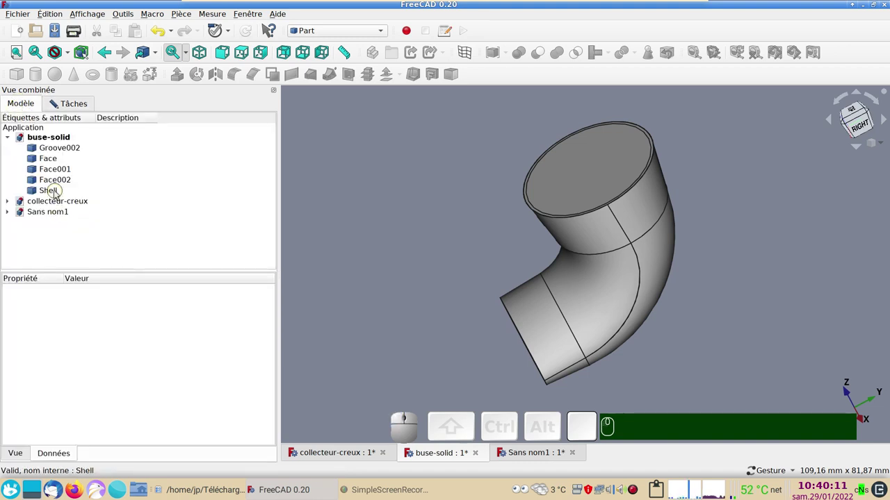
click(58, 193)
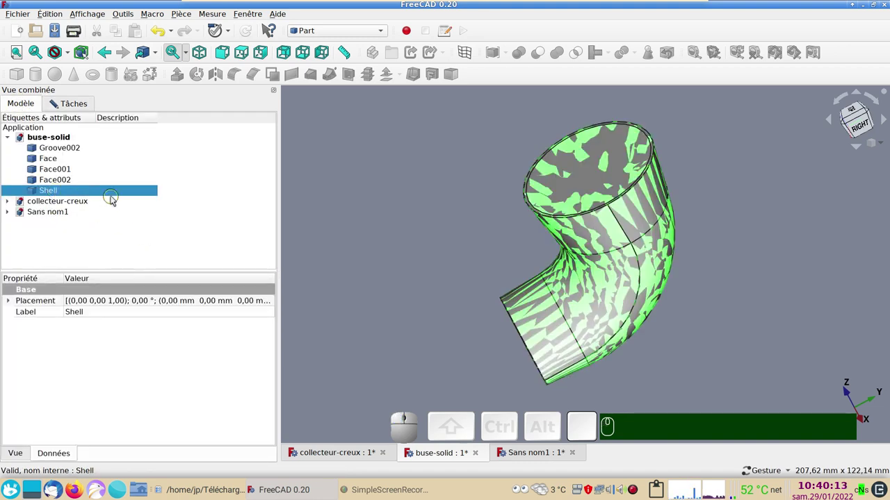
click(66, 109)
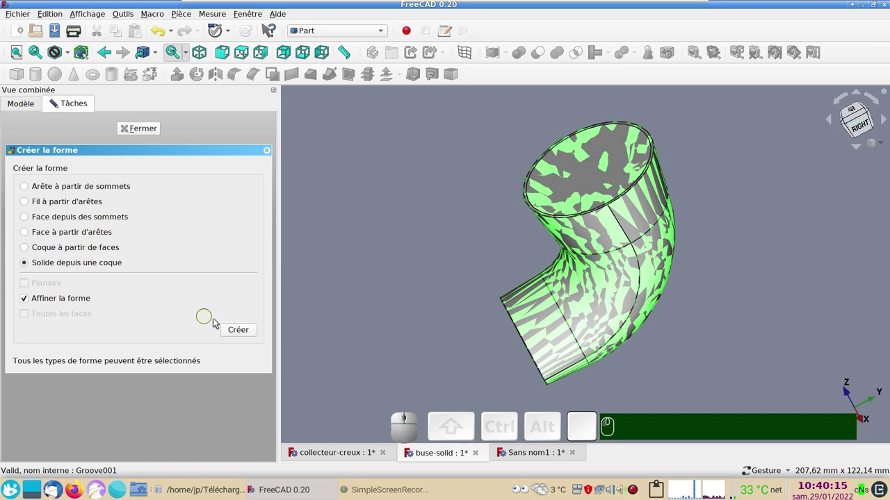
click(236, 331)
click(138, 133)
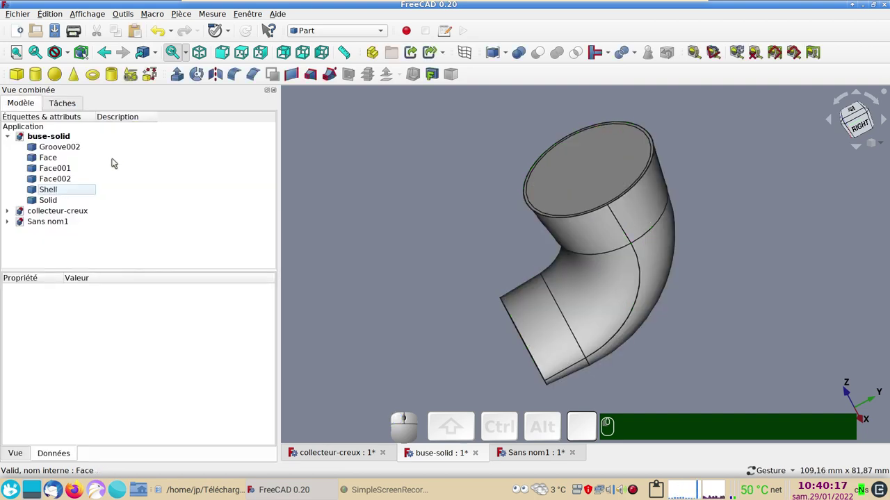
Step: Hide the Shell and the source face objects so only the nozzle Solid remains visible
click(56, 189)
click(59, 178)
click(65, 168)
click(60, 158)
click(61, 148)
key(ctrl+space)
drag(358, 317, 436, 306)
click(476, 324)
key(space)
key(space)
Step: Start a new Sketcher sketch and draw a rectangle framing the nozzle
drag(723, 336, 656, 298)
key(KP_3)
right_click(447, 285)
click(400, 232)
click(336, 38)
click(374, 305)
right_click(417, 315)
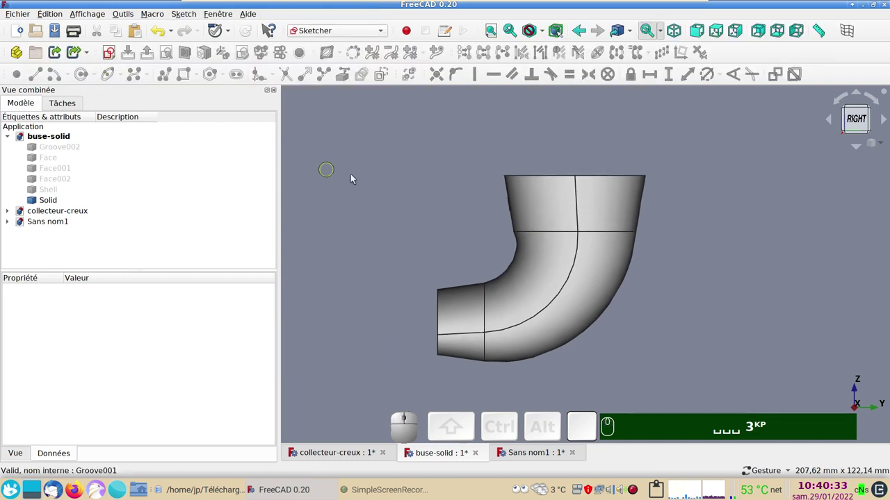
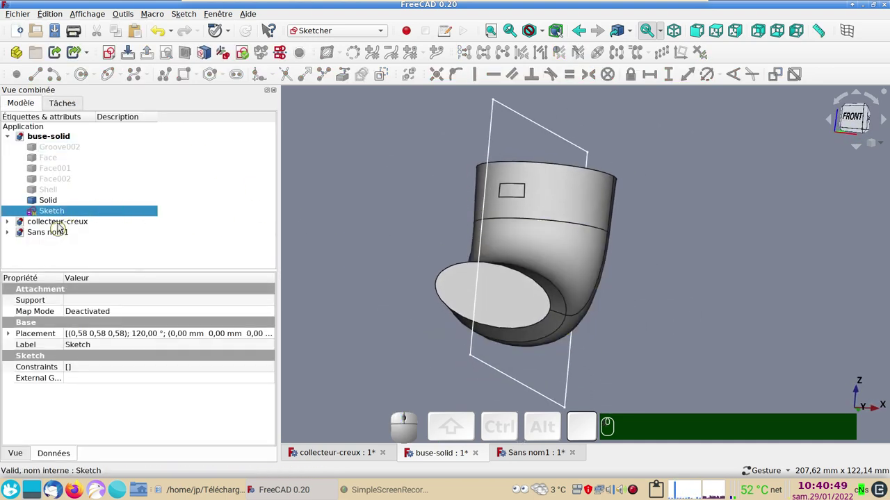
Step: In Part, extrude the rectangle 40 mm as a solid block, then select it with the nozzle Solid for the Cut
click(317, 33)
click(333, 196)
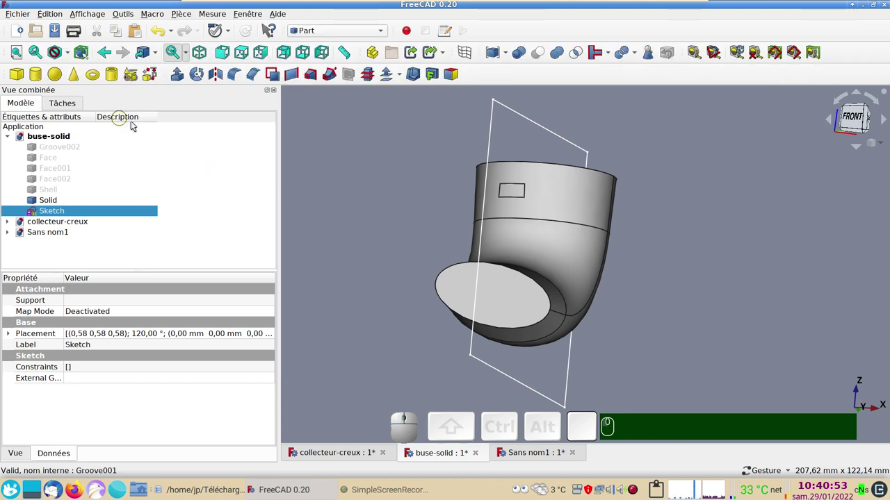
click(178, 80)
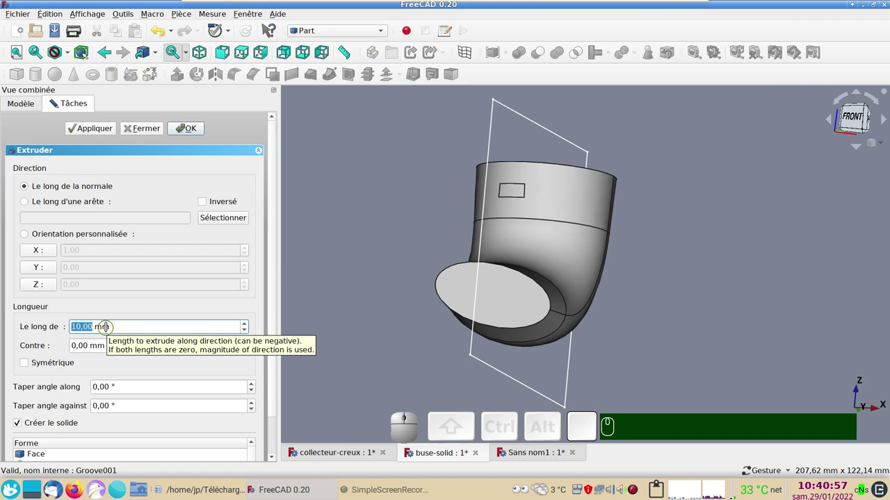
key(KP_4)
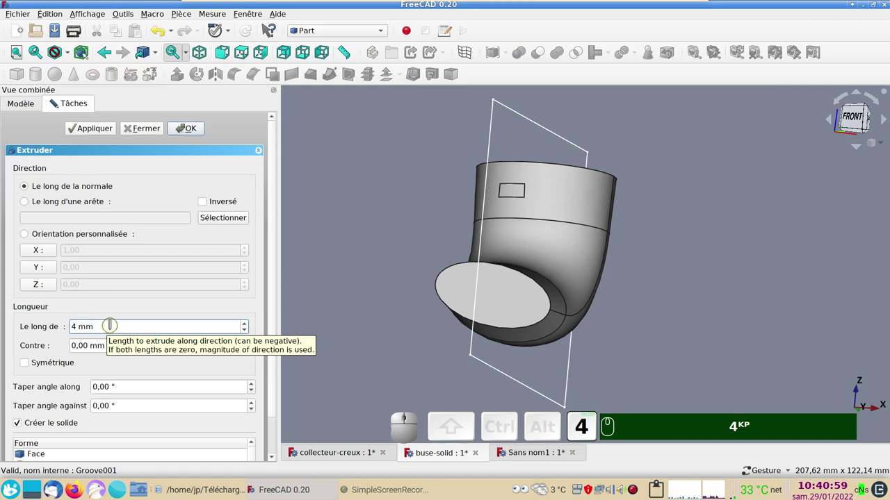
key(KP_0)
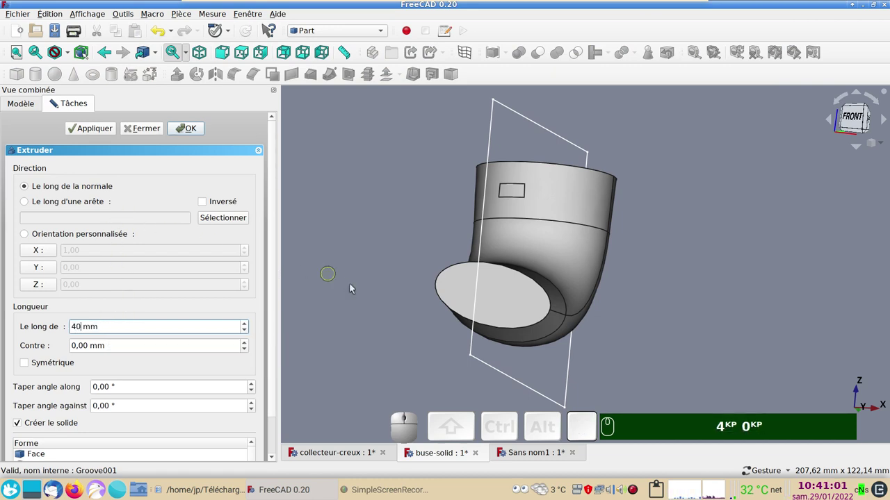
click(190, 130)
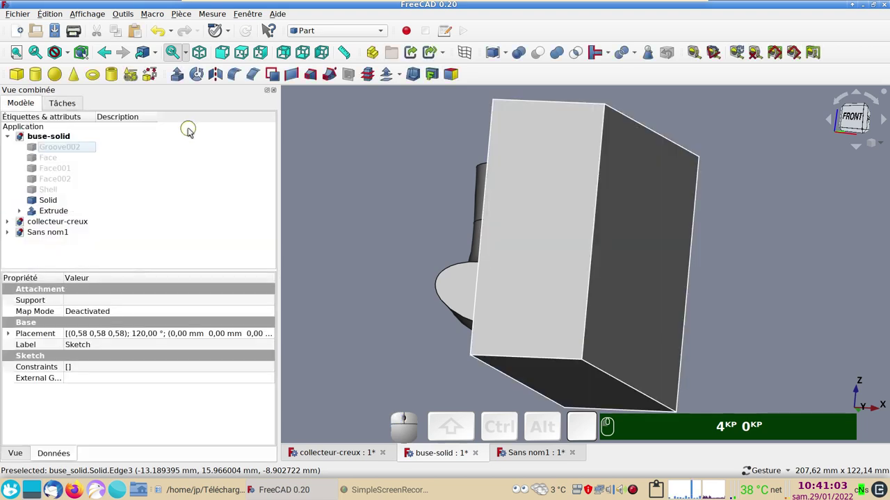
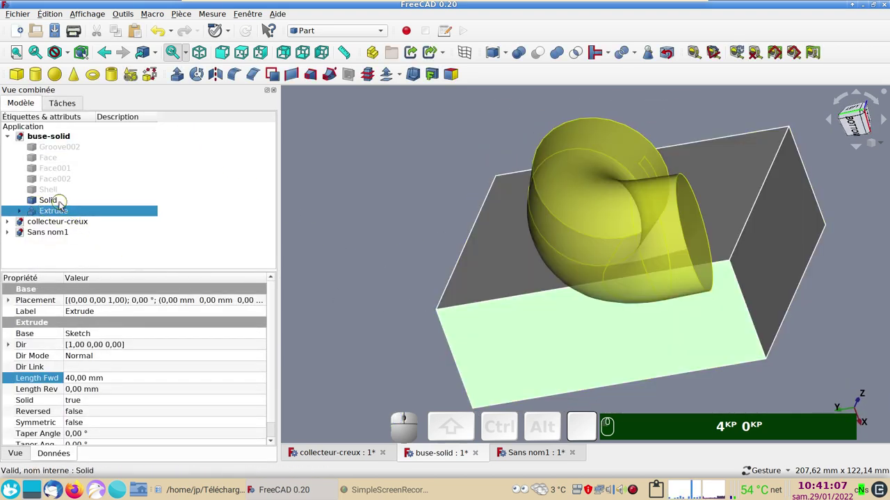
click(55, 202)
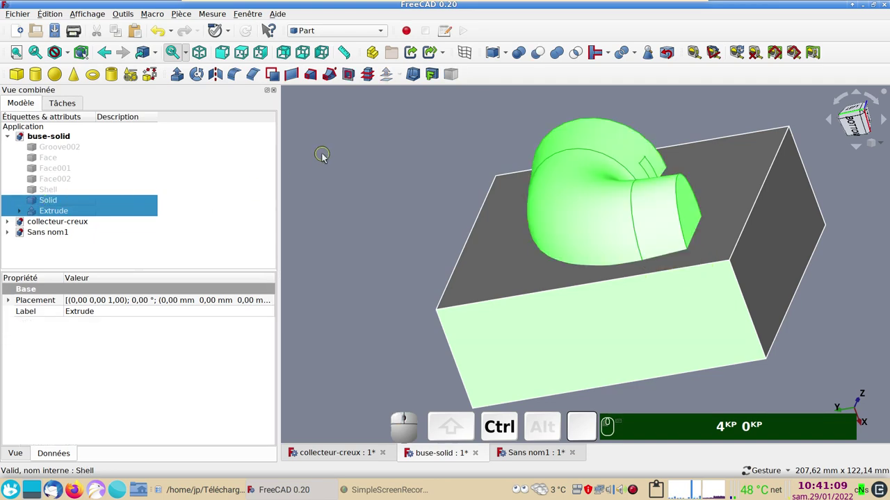
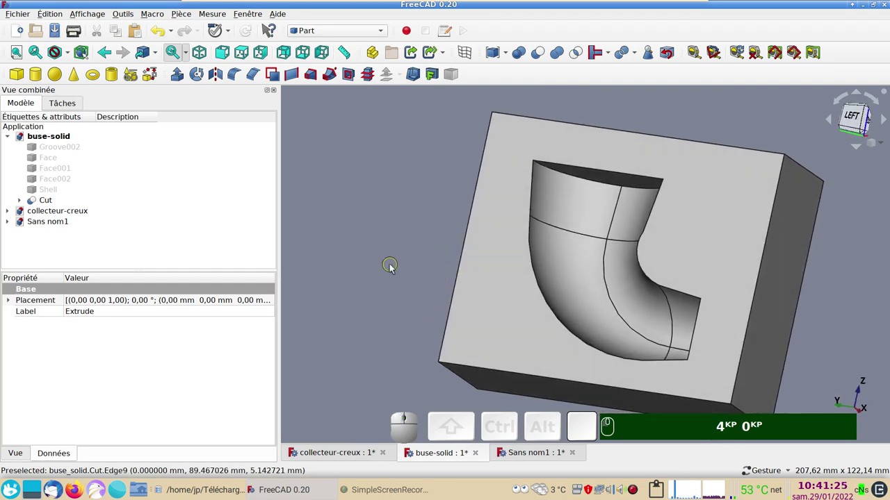
key(KP_4)
key(KP_0)
scroll(down, 3)
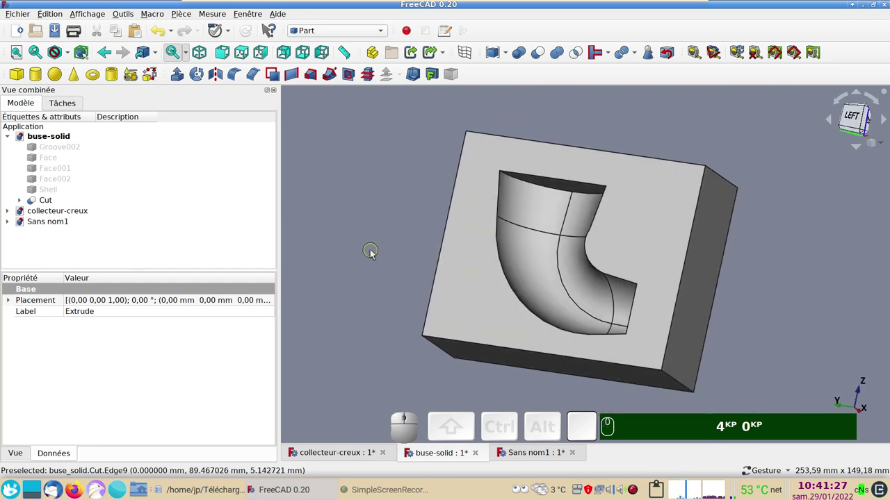
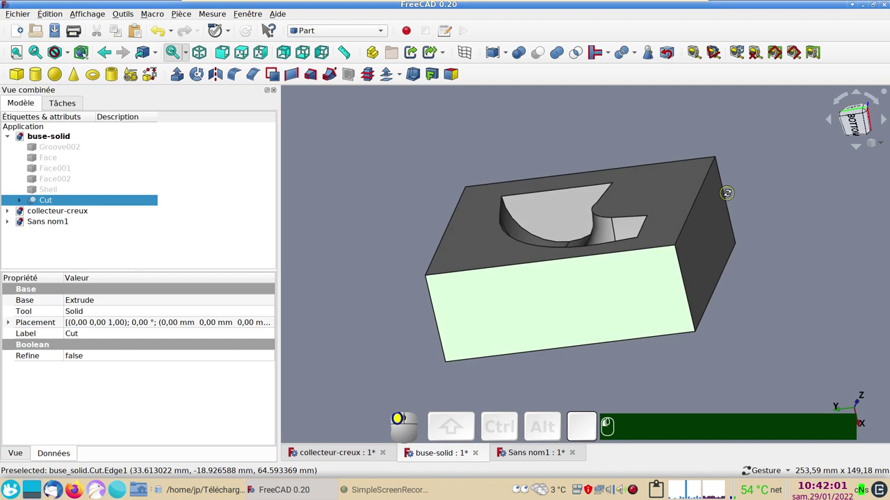
drag(747, 274, 717, 298)
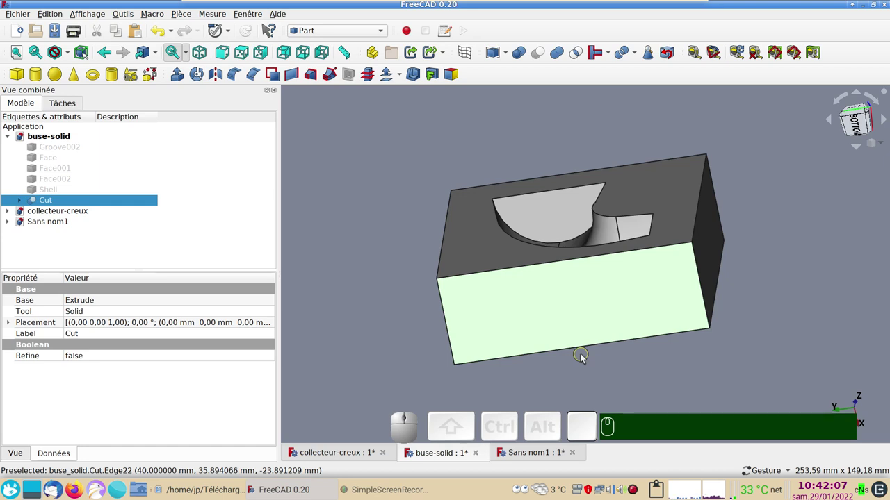
drag(616, 362, 465, 344)
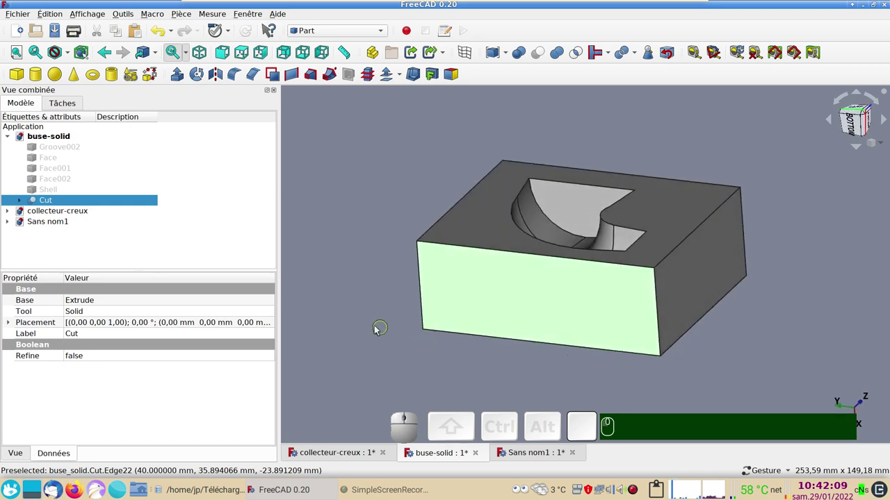
click(376, 328)
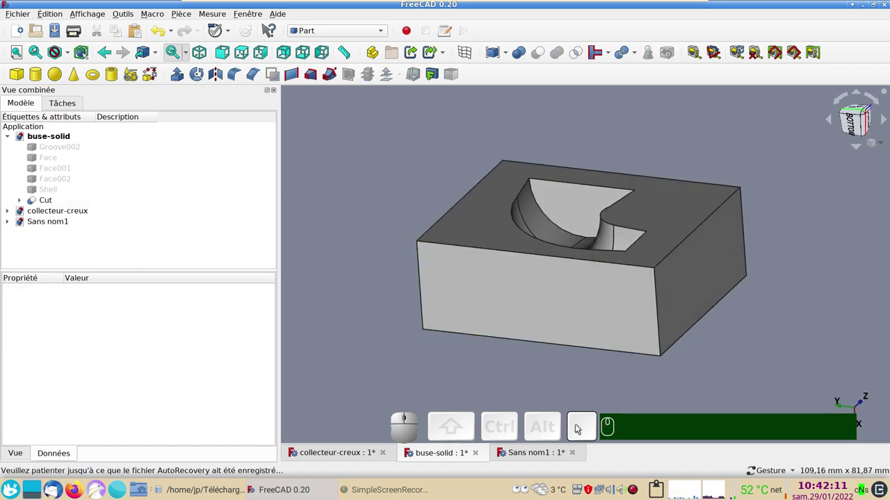